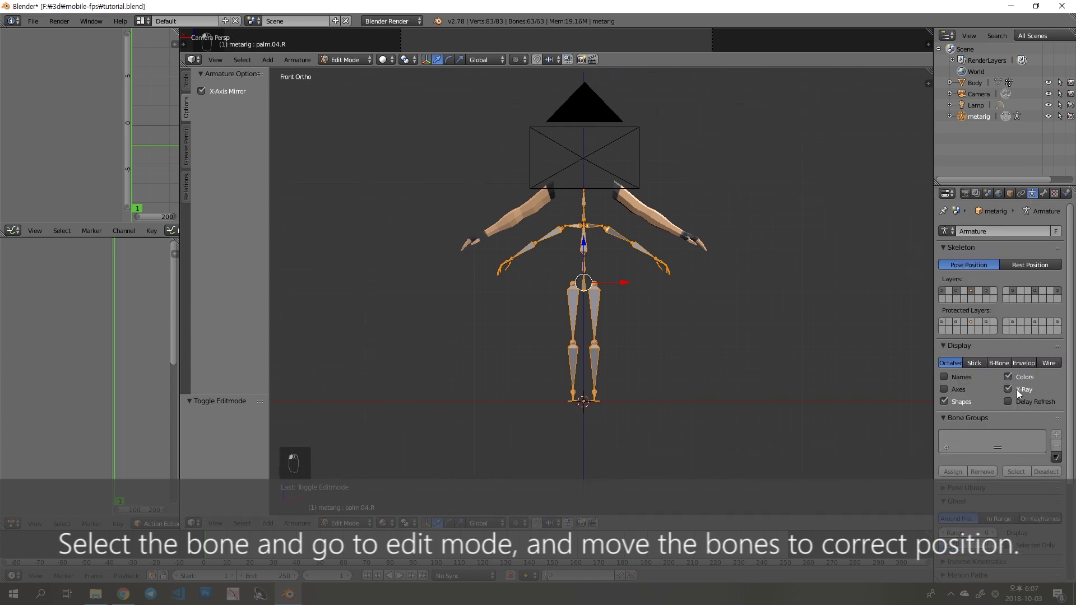
- Grab the selected metarig bones and move them toward the arm meshes
key(g)
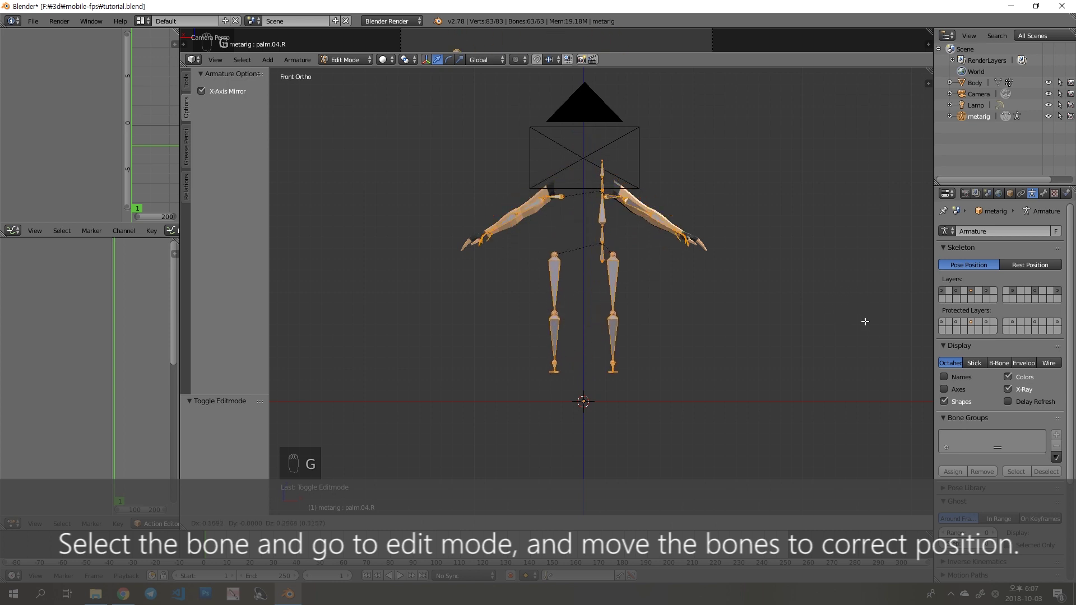
- In wireframe, box-select the spine and leg bones and delete them, leaving only the arm skeleton
key(a)
key(z)
key(b)
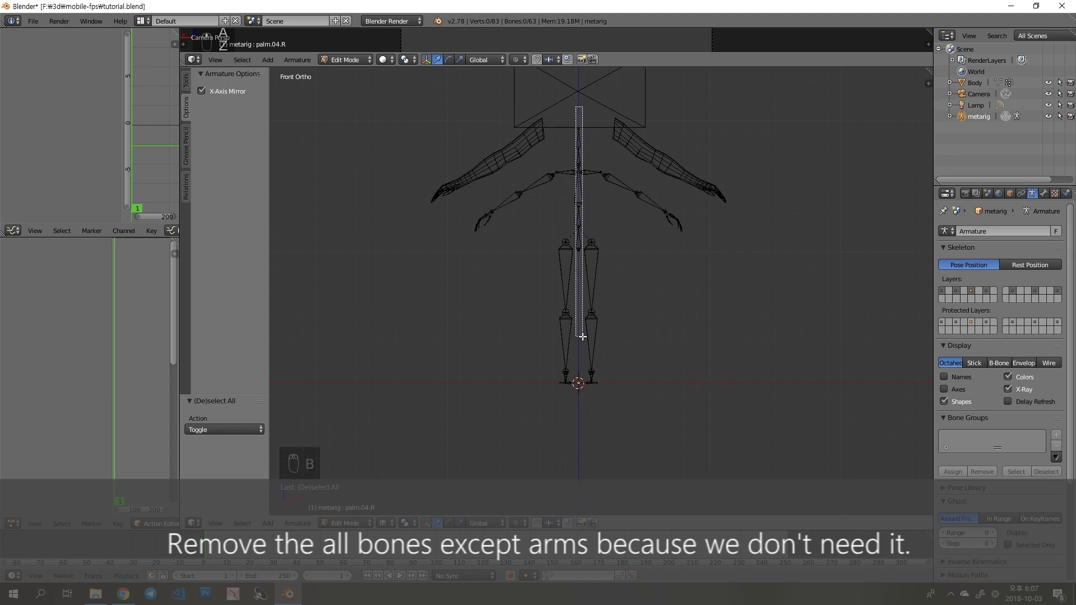
key(b)
key(x)
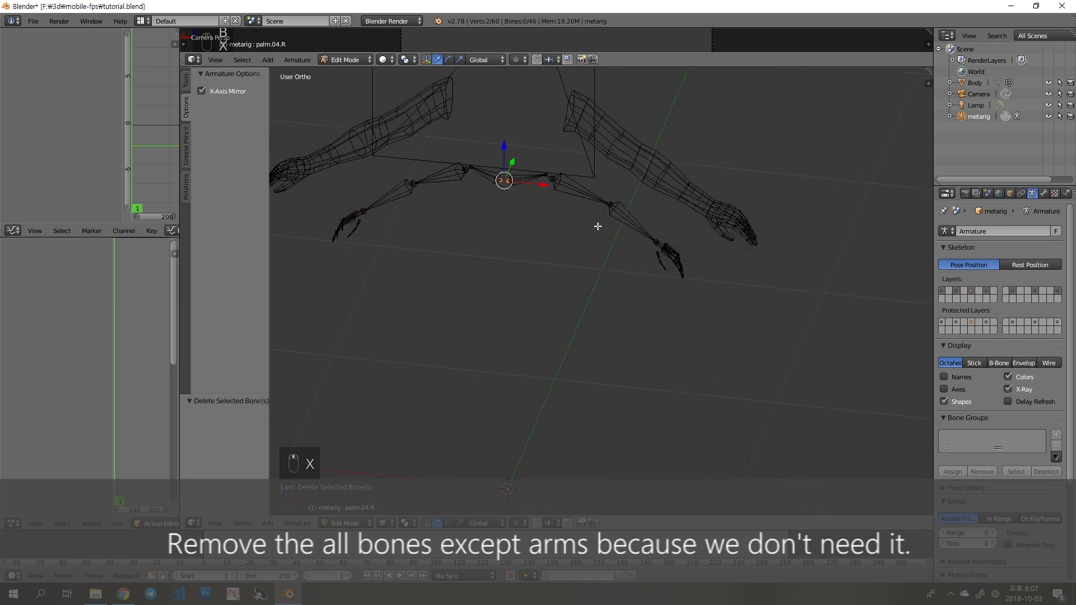
- From side and front views, grab and scale the arm bones so they run along the arm mesh
key(z)
key(KP_3)
key(KP_1)
key(a)
key(z)
key(b)
key(g)
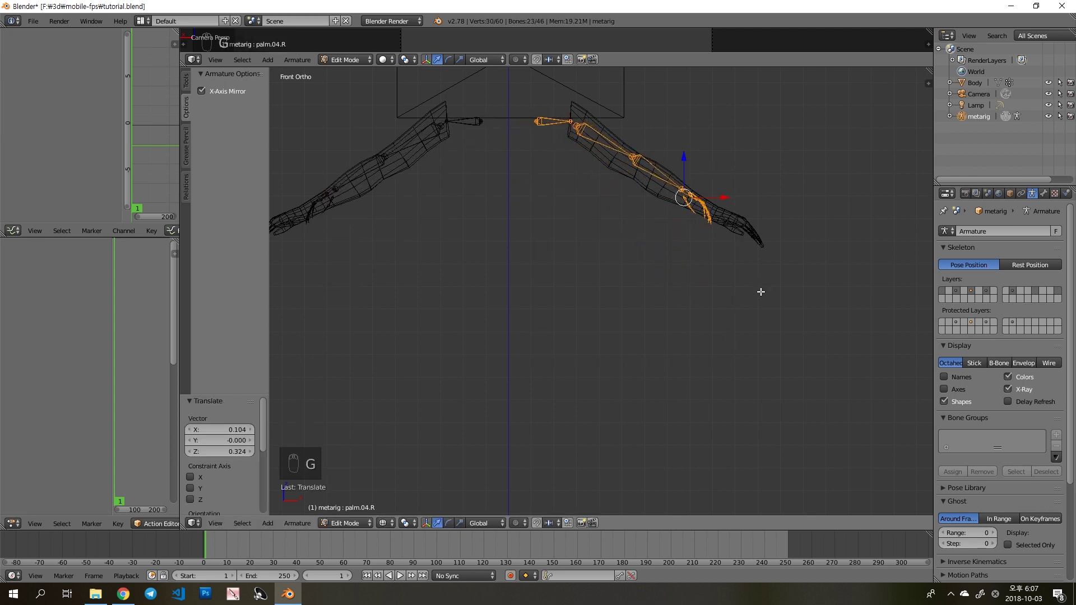
key(s)
key(g)
key(g)
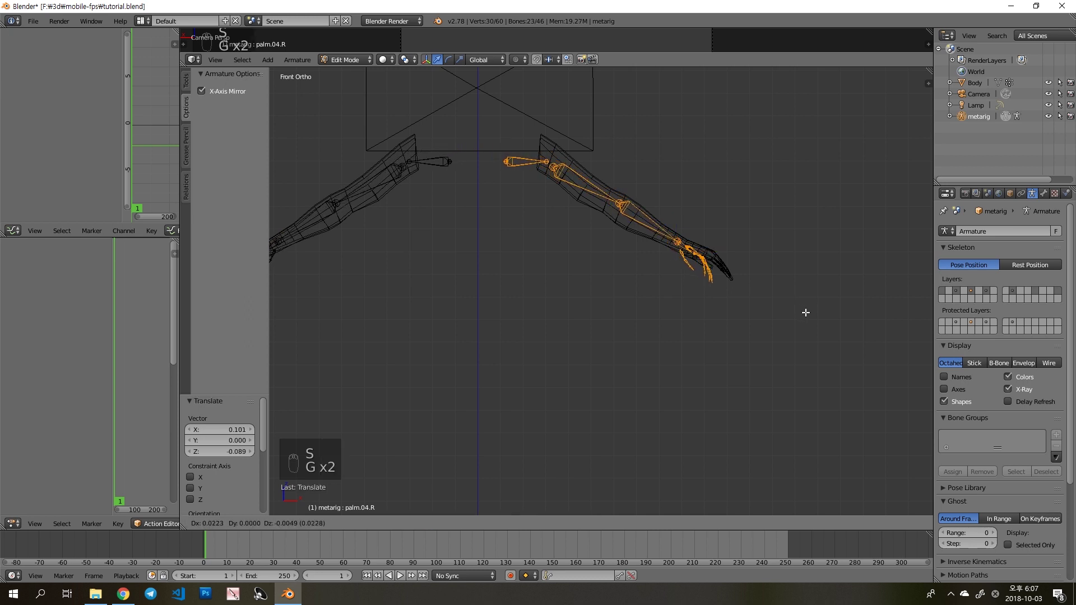
key(s)
key(g)
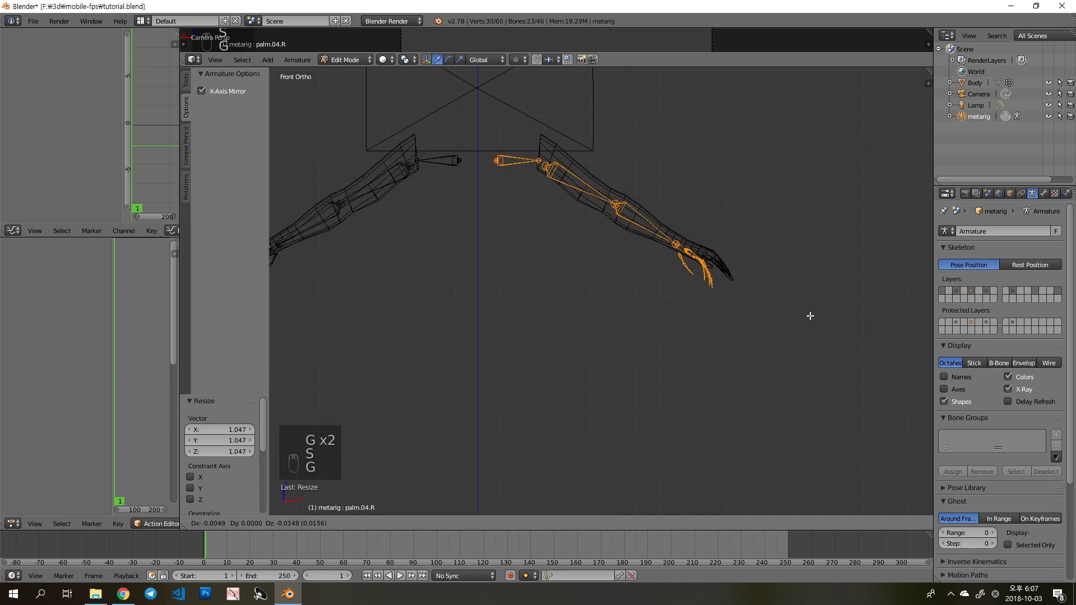
key(s)
key(g)
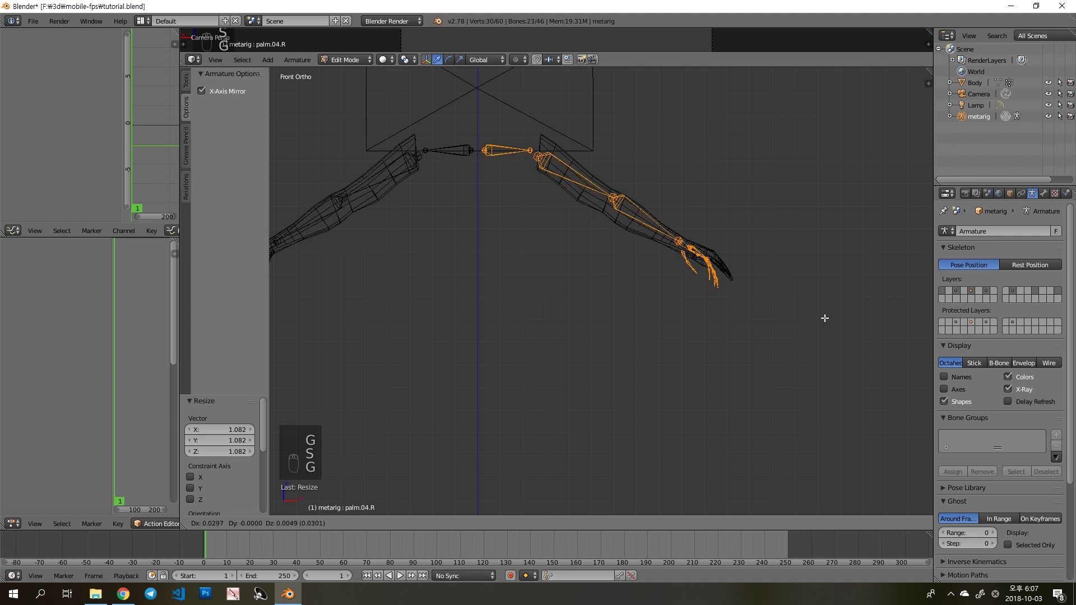
- From top and right views, box-select the arm bones and shift them into the arm mesh
key(z)
key(KP_7)
key(z)
key(a)
key(b)
key(g)
key(z)
key(KP_2)
key(KP_3)
key(z)
key(a)
key(b)
key(z)
key(g)
key(z)
key(z)
- From the front view, box-select and nudge the arm bones again, checking alignment from several views
key(KP_1)
key(a)
key(b)
key(z)
key(b)
key(z)
key(g)
key(a)
key(z)
key(b)
key(g)
key(a)
key(KP_7)
key(KP_3)
key(KP_1)
- Rotate and move the forearm and hand bones so they follow the forearm of the mesh
key(z)
key(b)
key(g)
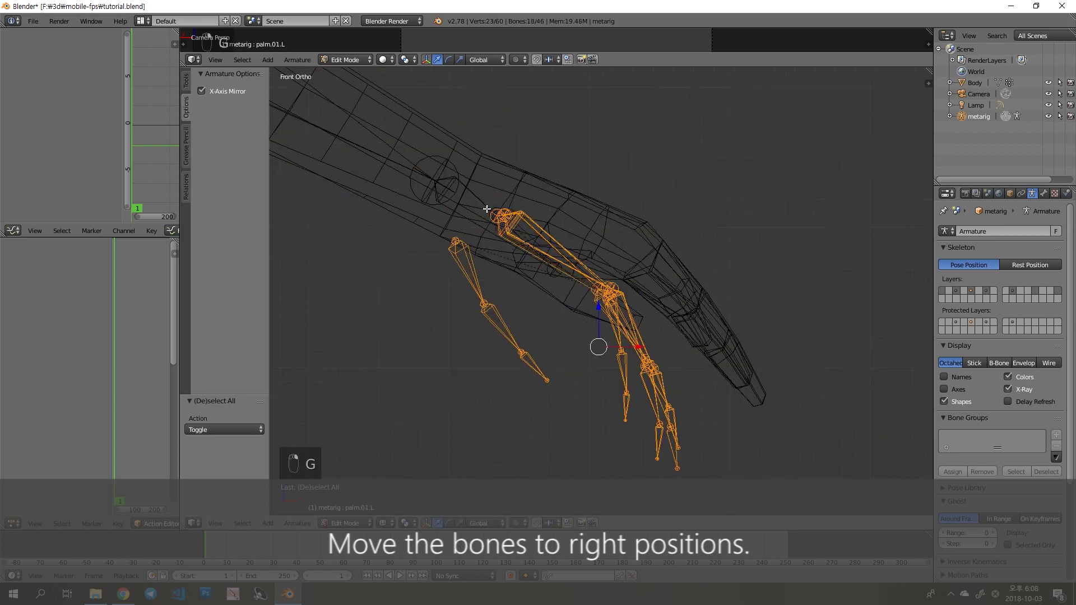
key(ctrl+z)
key(r)
key(g)
key(r)
key(g)
key(z)
key(a)
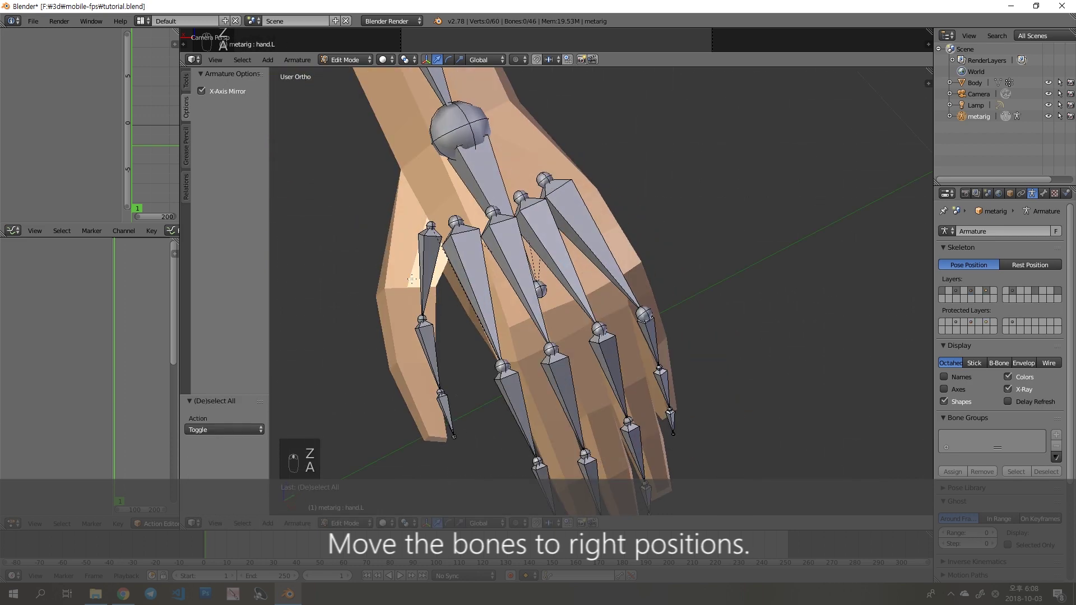
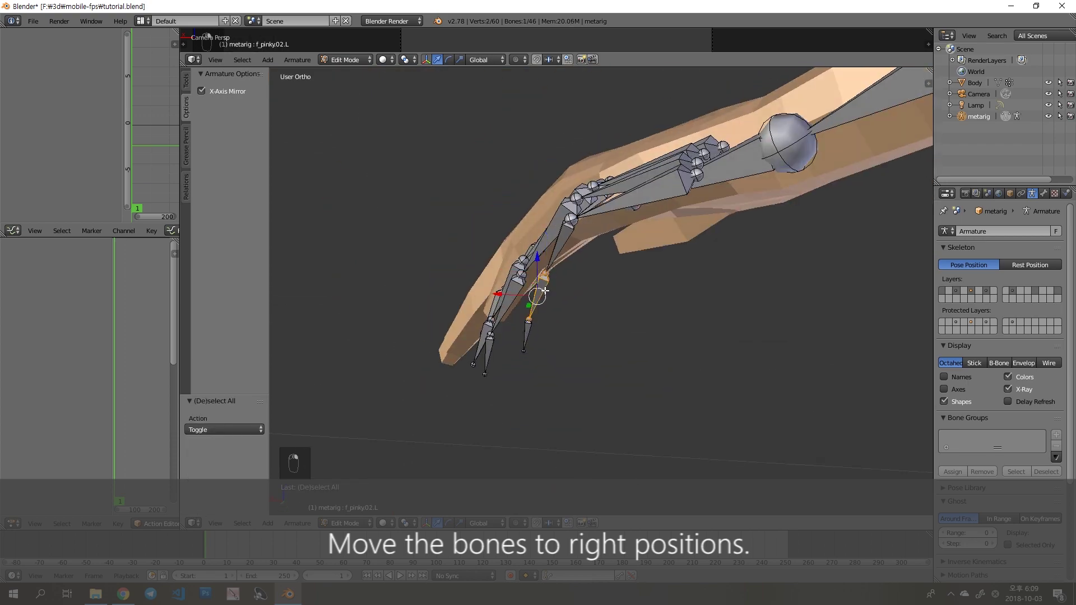
- Grab the first finger joints into the fingers and hide placed bones to clear the view
key(g)
key(g)
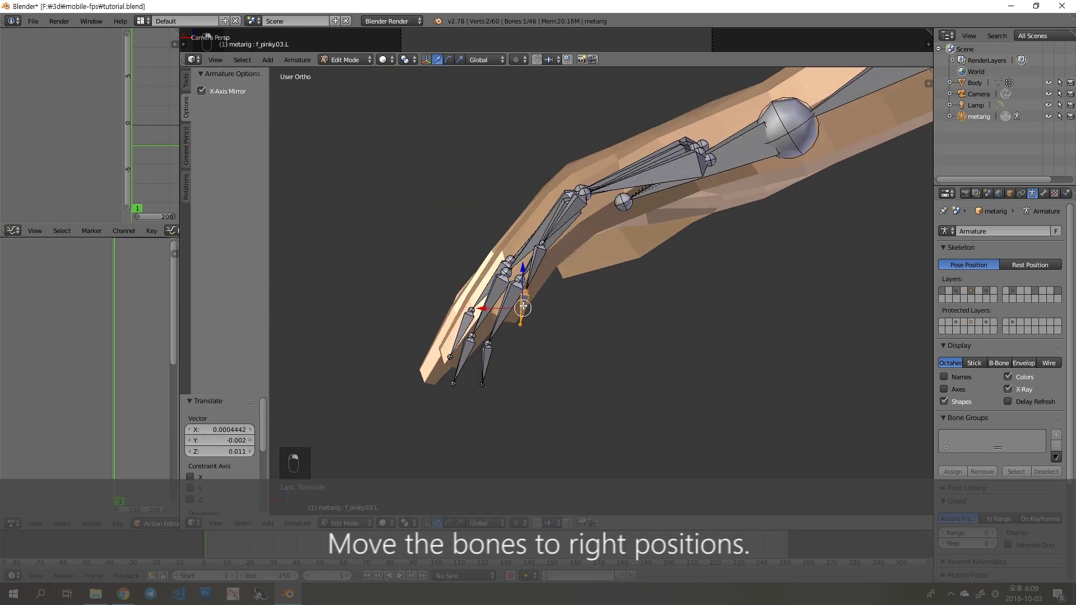
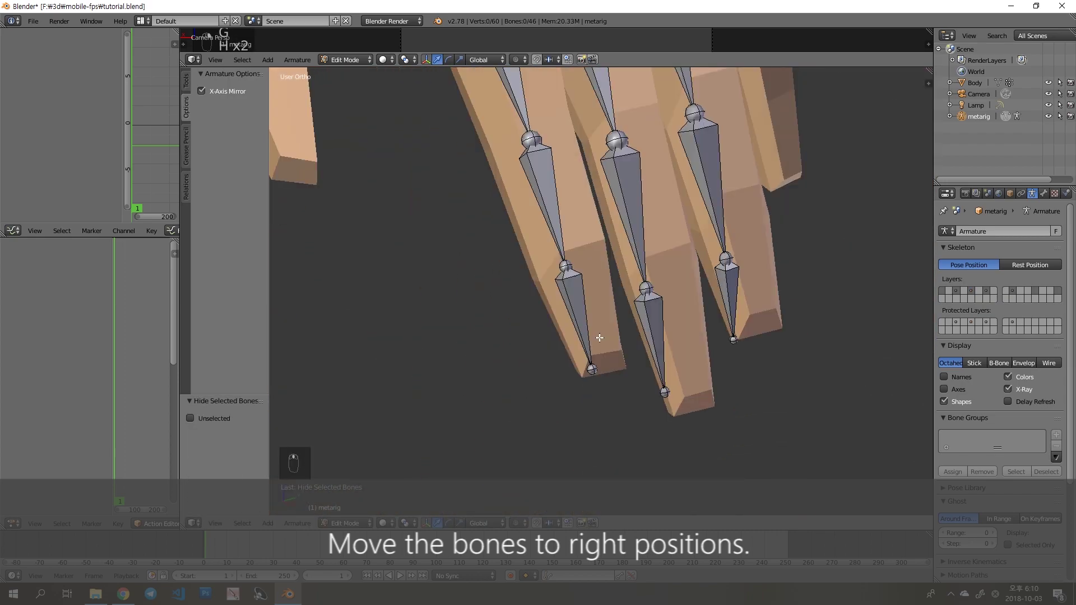
key(g)
key(g)
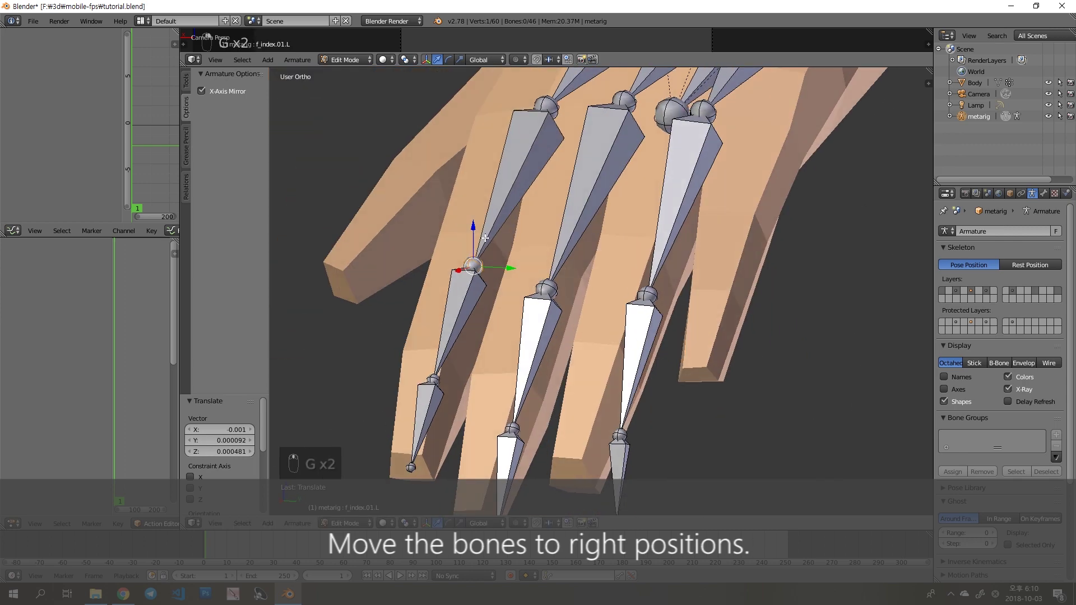
key(shift+h)
key(ctrl+z)
key(g)
key(a)
key(g)
key(h)
key(h)
- Place each remaining finger bone joint inside its matching finger of the mesh
key(g)
key(a)
key(g)
key(g)
key(g)
key(g)
key(g)
key(g)
key(g)
key(g)
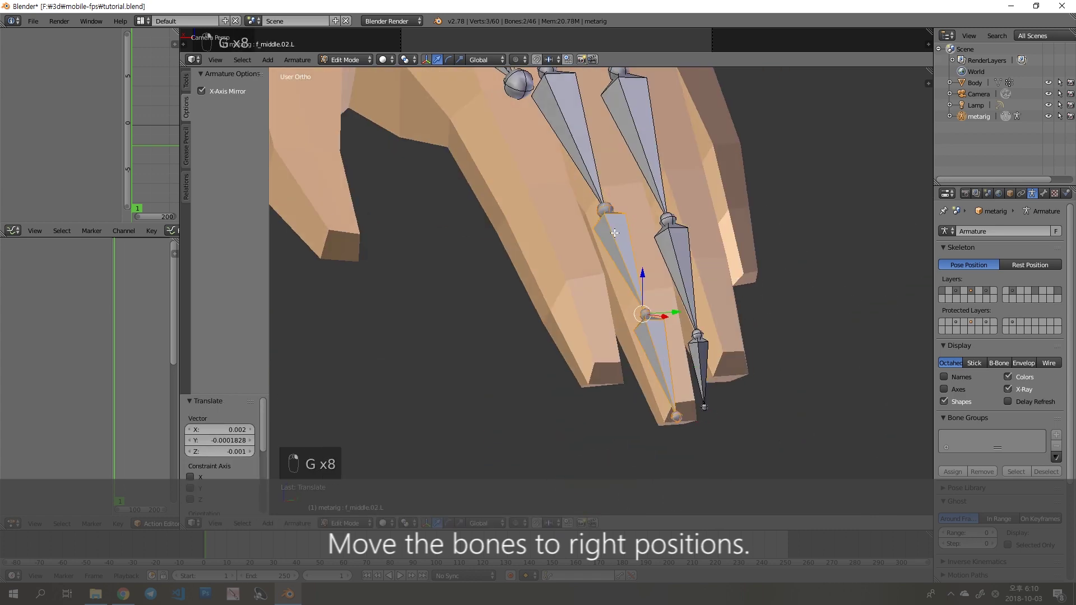
- Adjust bone visibility and grab the next finger bones into position
key(shift+h)
key(ctrl+z)
key(g)
key(a)
key(g)
key(alt+h)
key(ctrl+z)
key(a)
key(h)
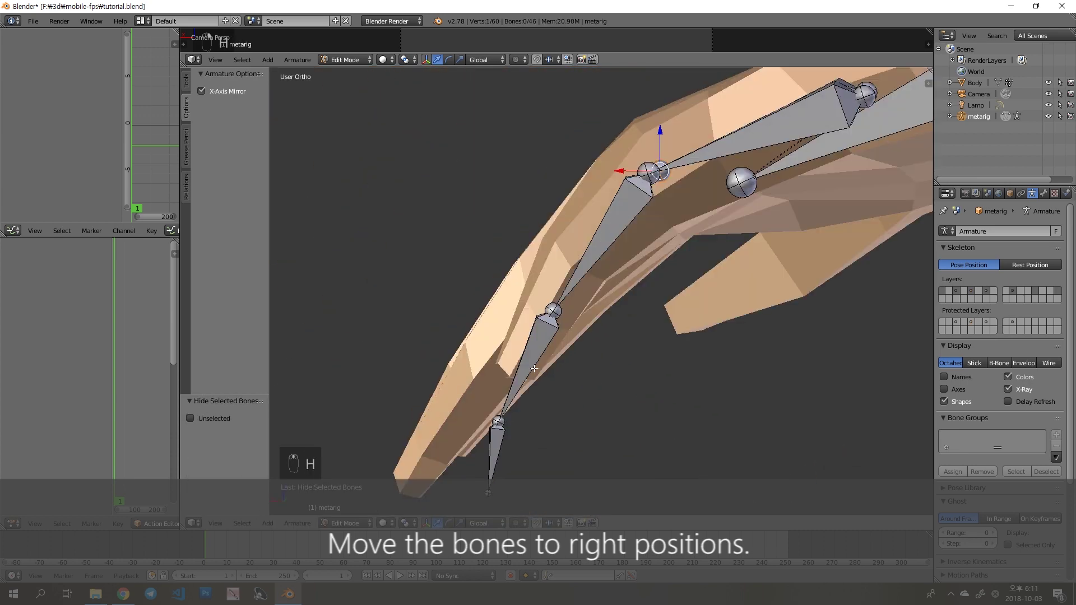
- Rotate and move the thumb and last finger bones until they sit inside the mesh
key(g)
key(r)
key(g)
key(r)
key(g)
key(g)
key(g)
key(a)
key(g)
key(g)
key(g)
key(g)
key(g)
- Make final finger joint tweaks and unhide all bones to show the full arm rig
key(a)
key(g)
key(a)
key(g)
key(a)
key(g)
key(a)
key(alt+h)
key(a)
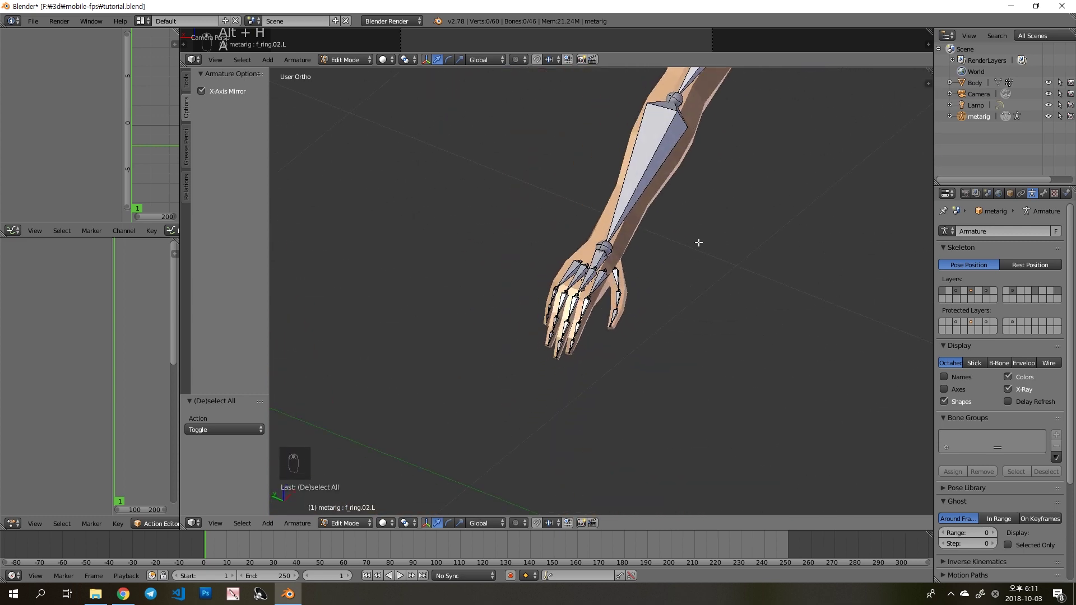
- Leave Edit Mode and parent the arm mesh to the metarig with automatic weights
key(Tab)
key(a)
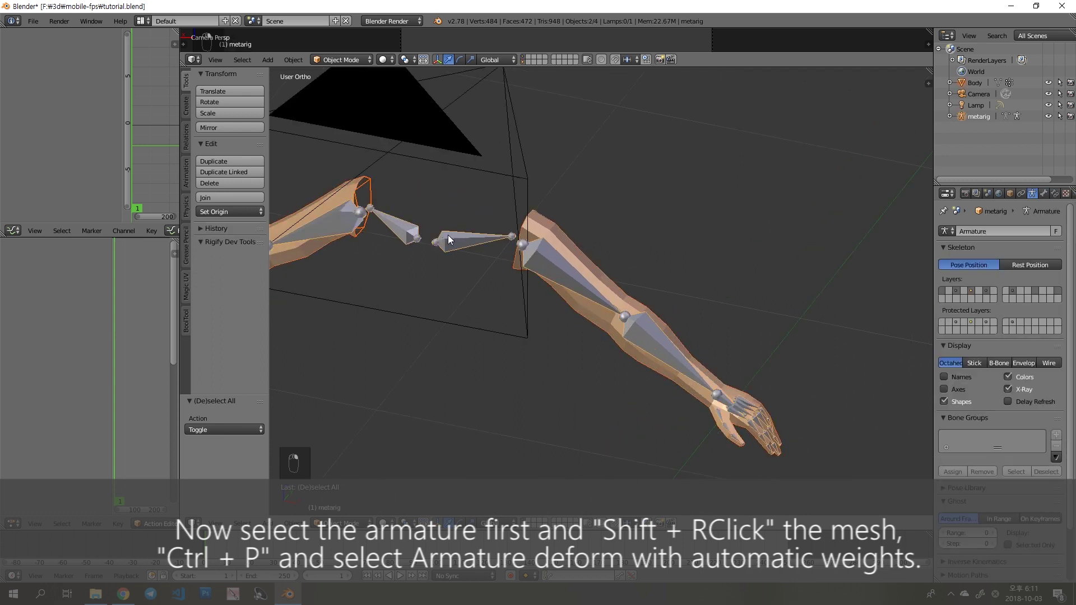
key(ctrl+p)
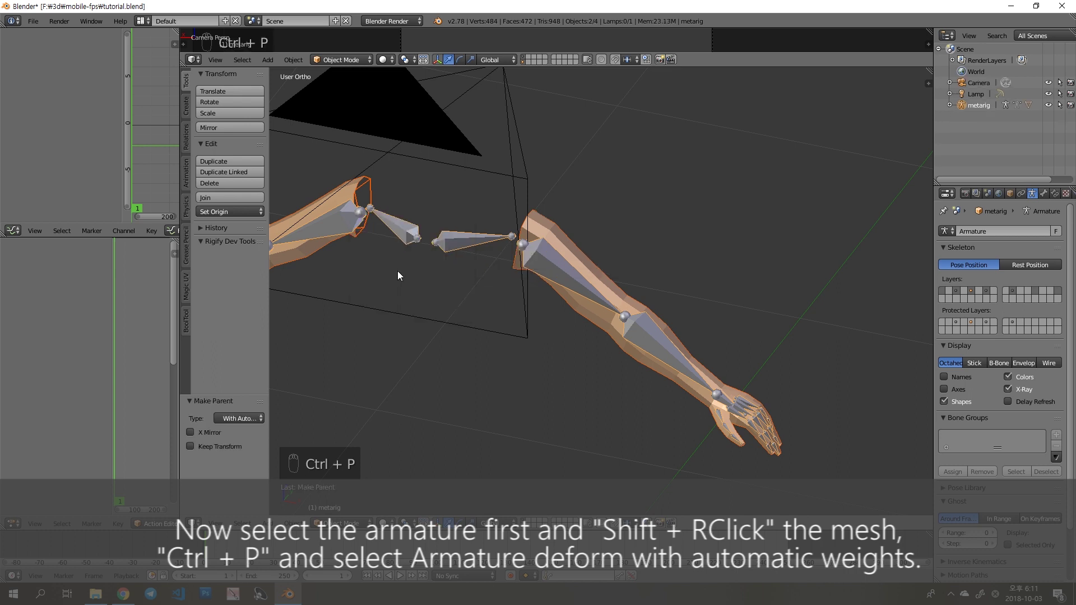
key(a)
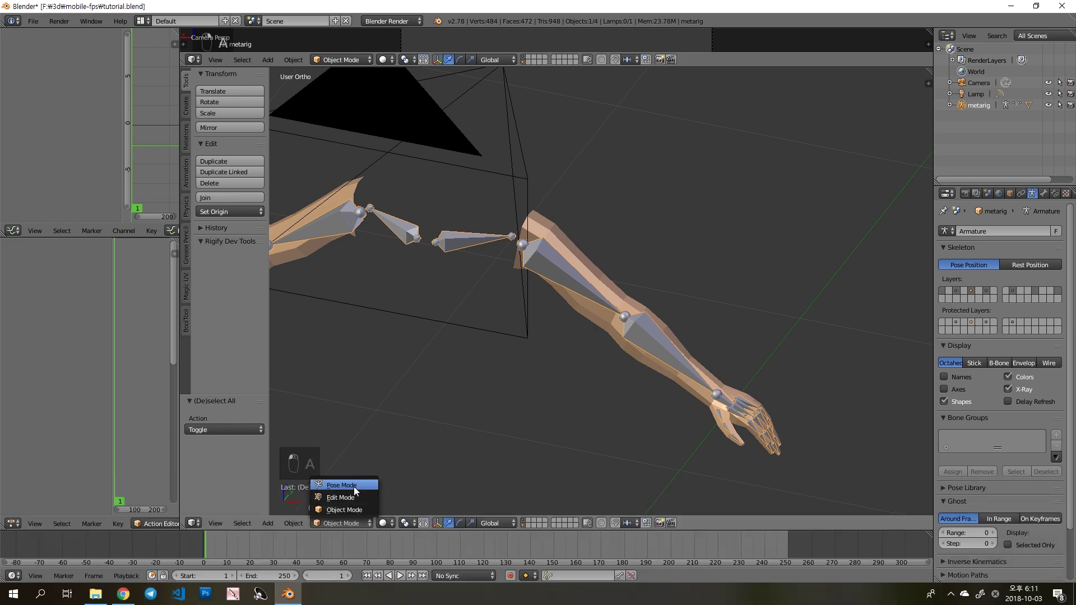
- In Pose Mode, rotate the hand and finger bones to confirm the mesh deforms with them
key(r)
key(r)
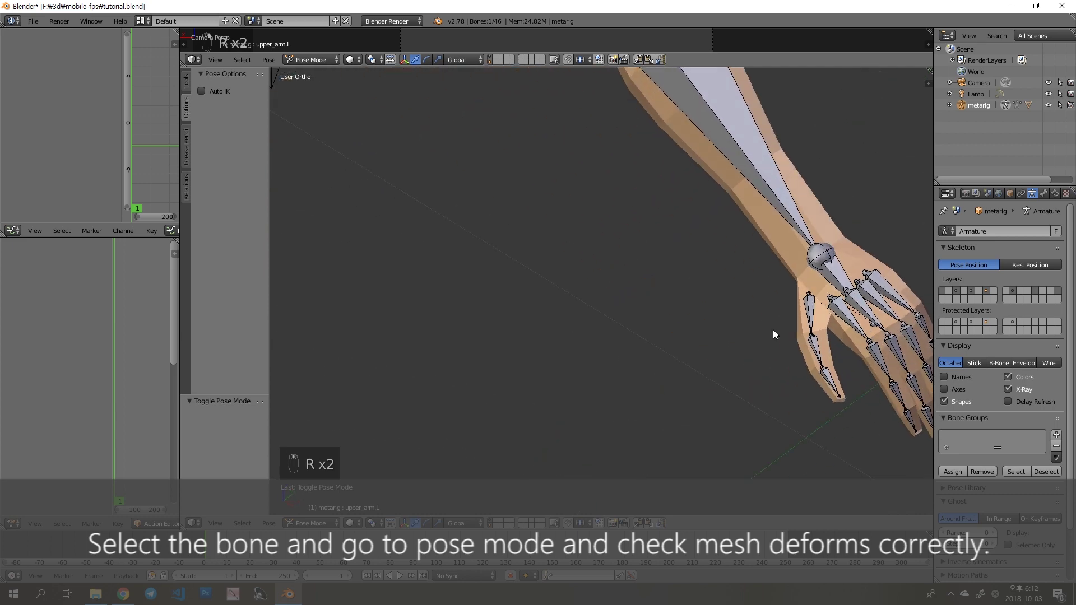
drag(799, 280, 846, 246)
key(r)
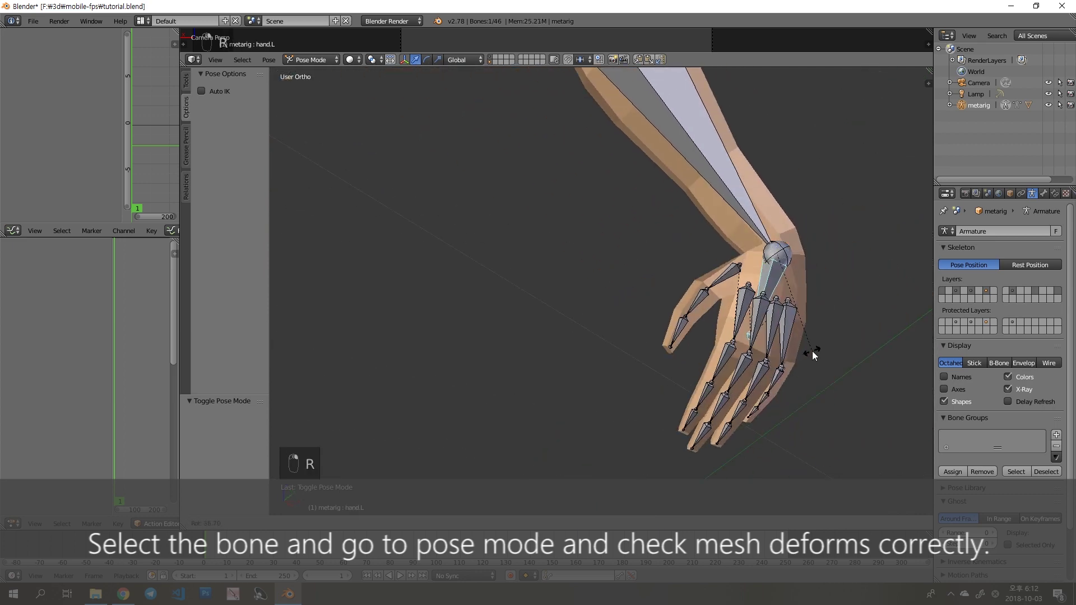
key(r)
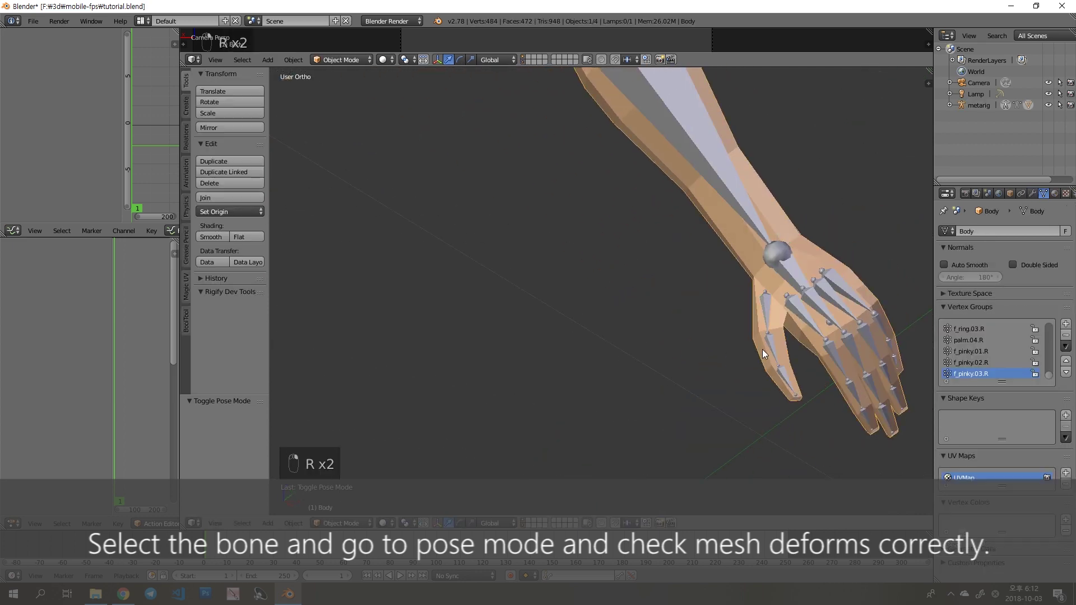
key(r)
key(r)
key(a)
key(a)
key(a)
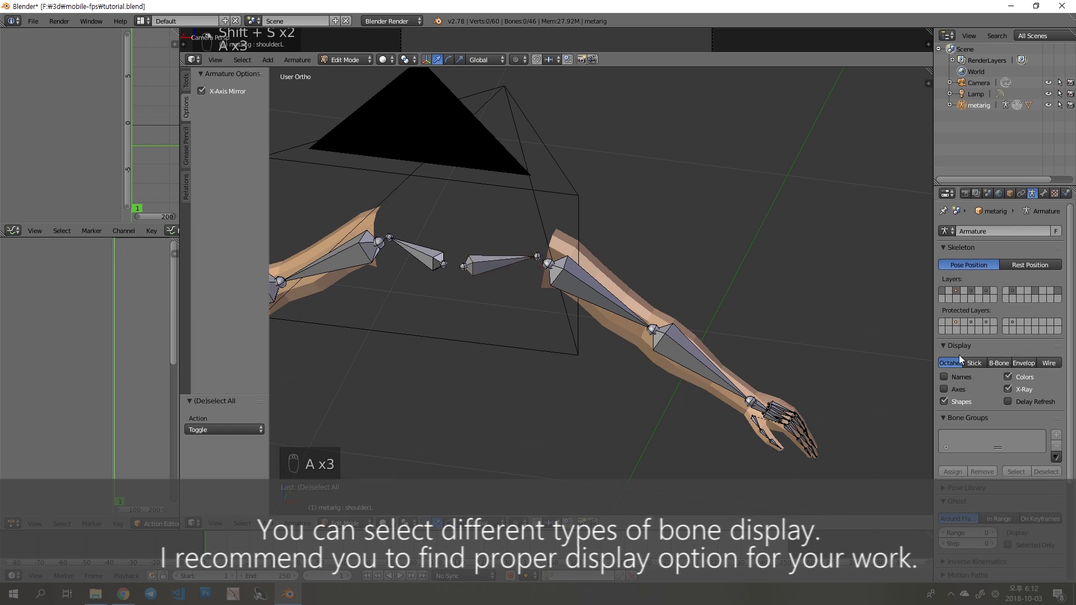
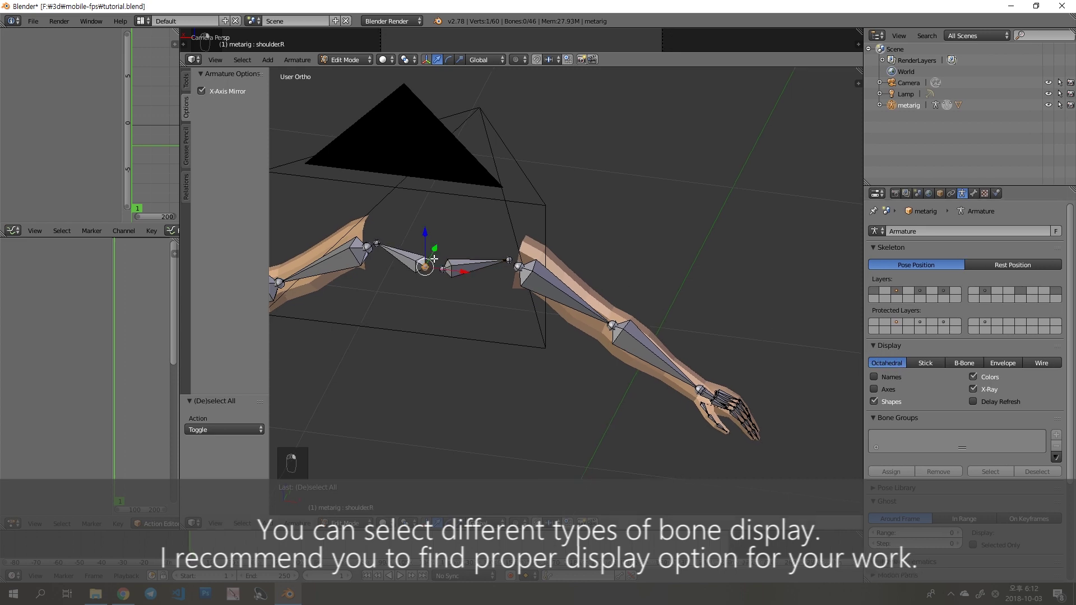
- Try shrinking the selected bones' B-Bone thickness with Ctrl+Alt+S, then undo the attempt
key(a)
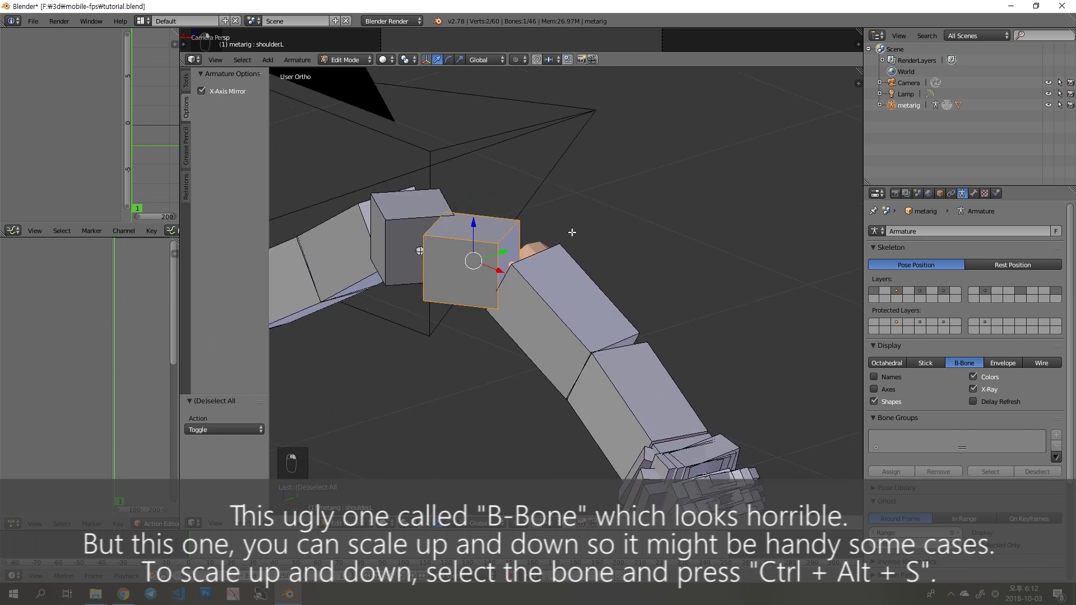
key(ctrl+alt+s)
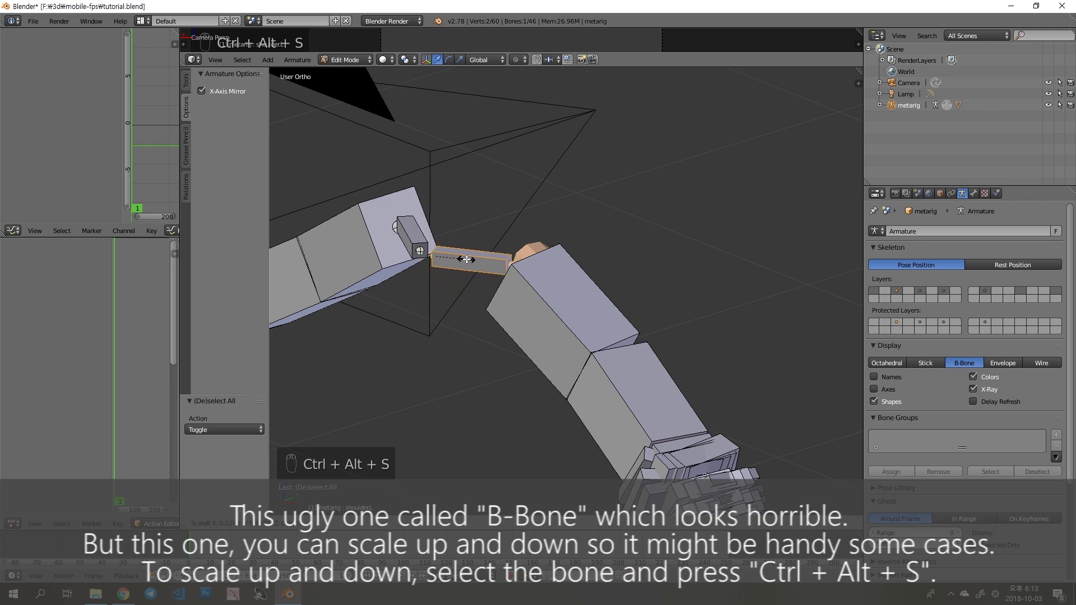
key(z)
key(z)
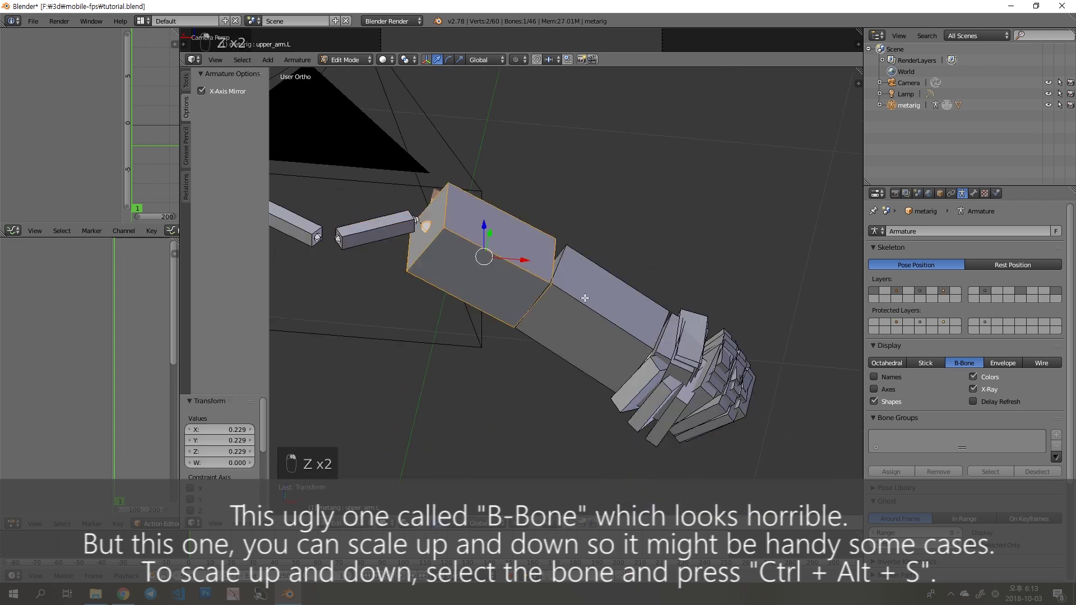
key(a)
key(ctrl+z)
key(ctrl+z)
key(ctrl+z)
- Select all hand and finger bones and thin their display thickness so the mesh shows through
key(a)
key(a)
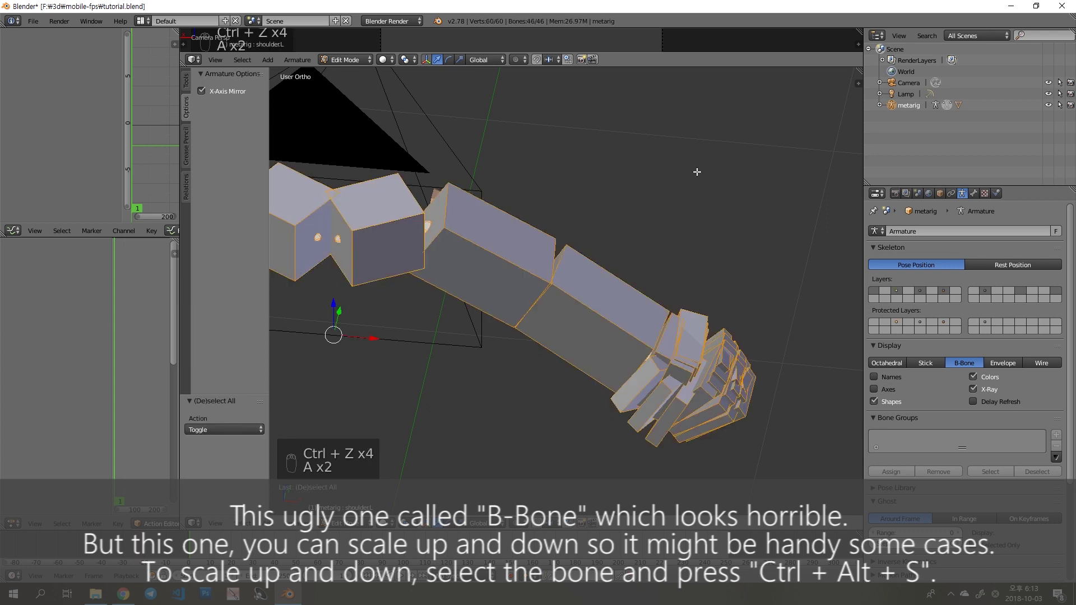
key(ctrl+alt+s)
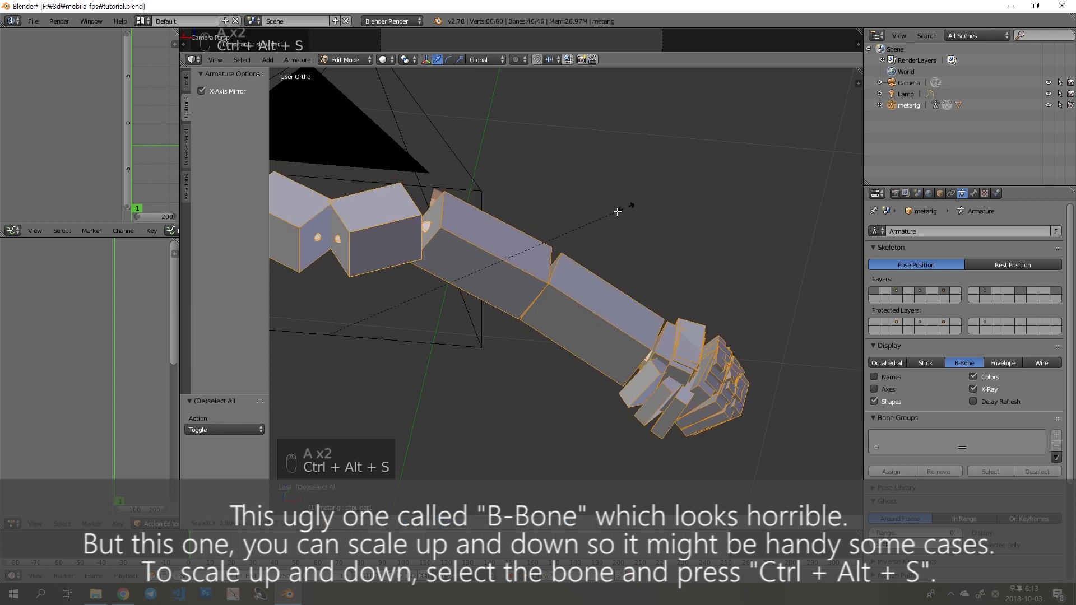
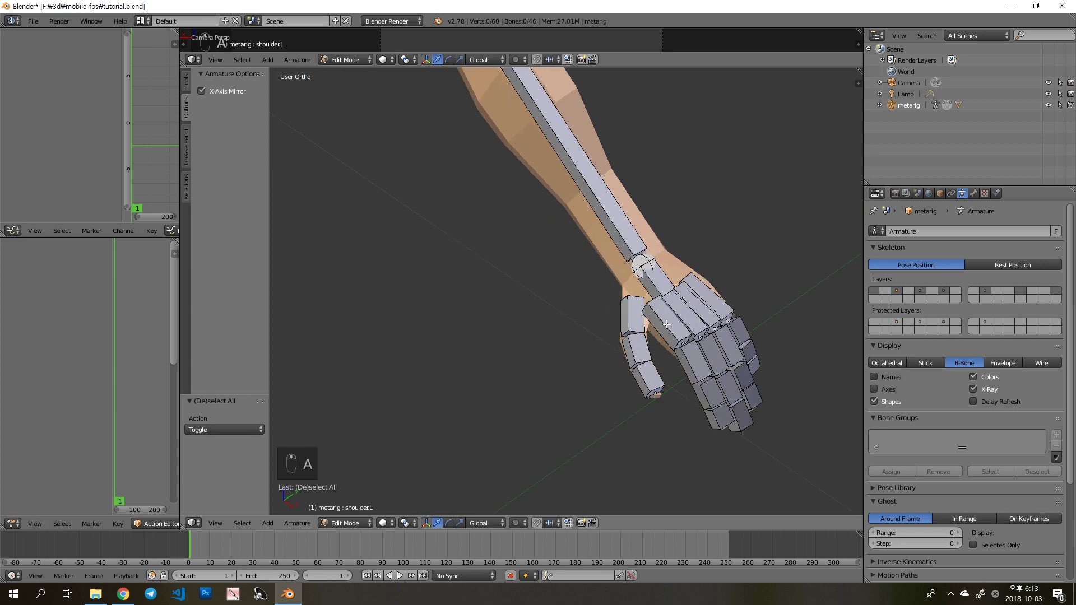
key(z)
key(b)
key(z)
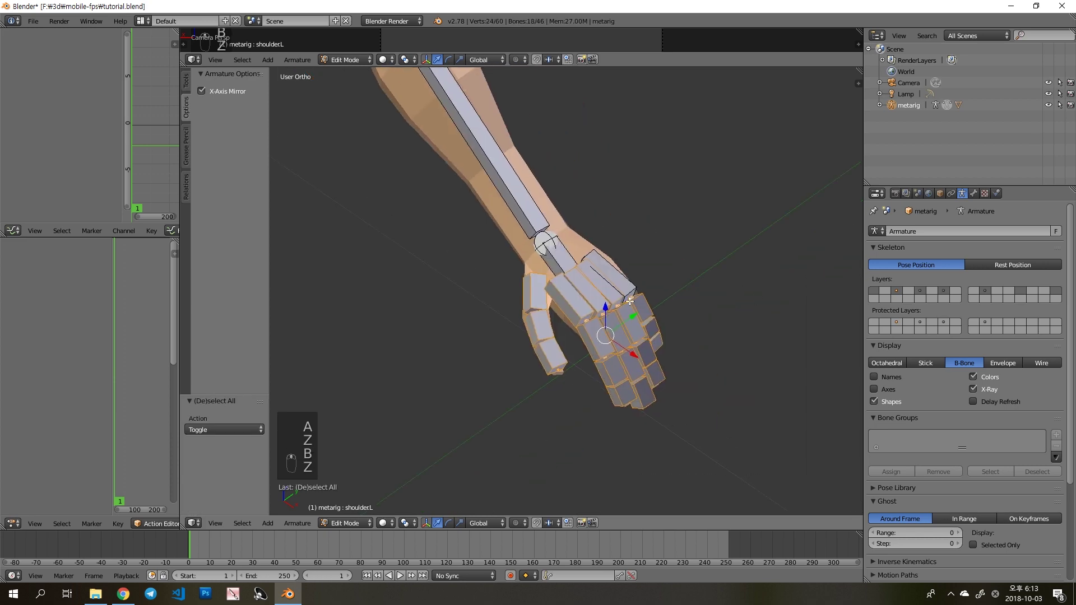
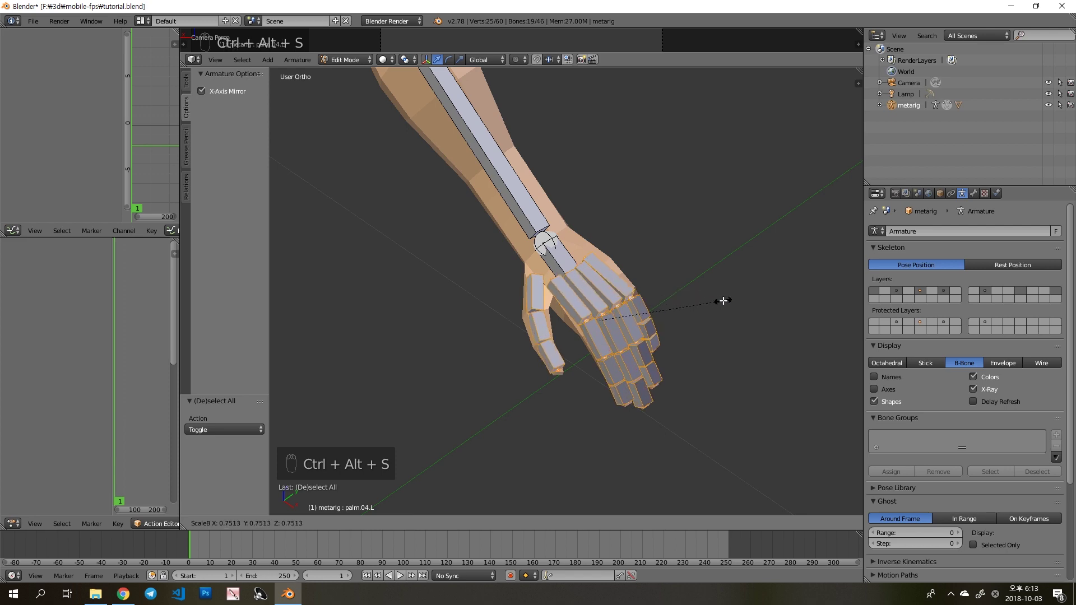
- Add an Inverse Kinematics constraint to the left hand bone with chain length 4
key(a)
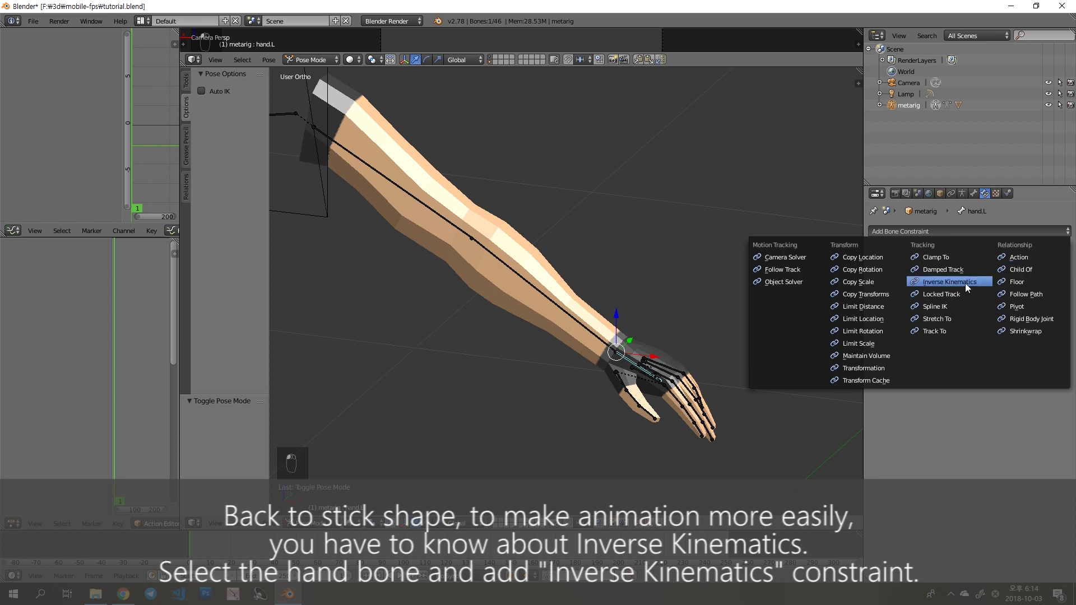
drag(450, 290, 535, 294)
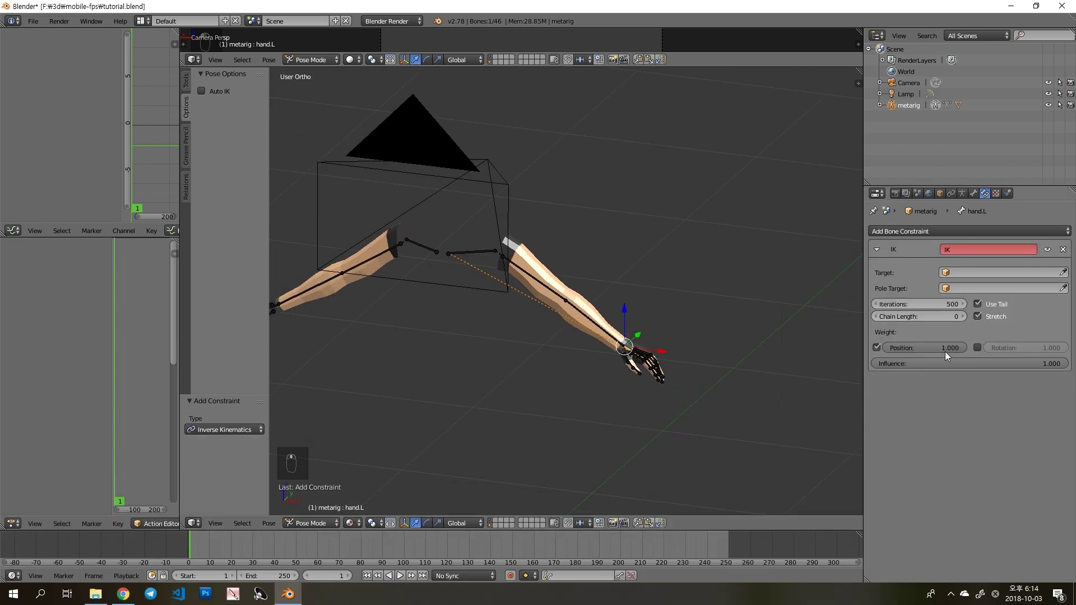
drag(968, 318, 969, 317)
drag(671, 352, 962, 319)
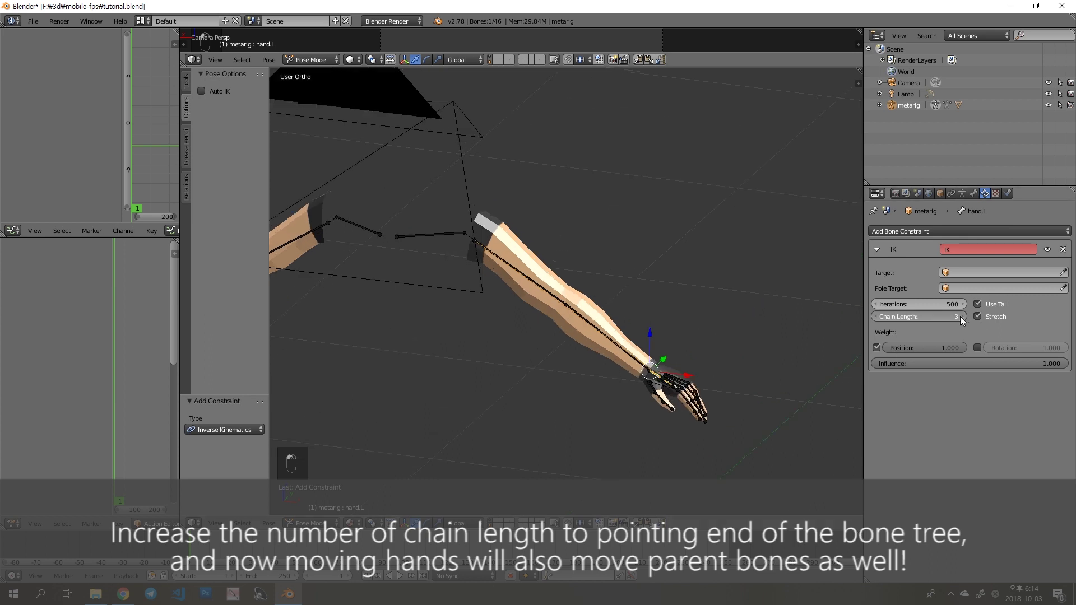
- Move the hand bone to check that the arm bends along with it
key(g)
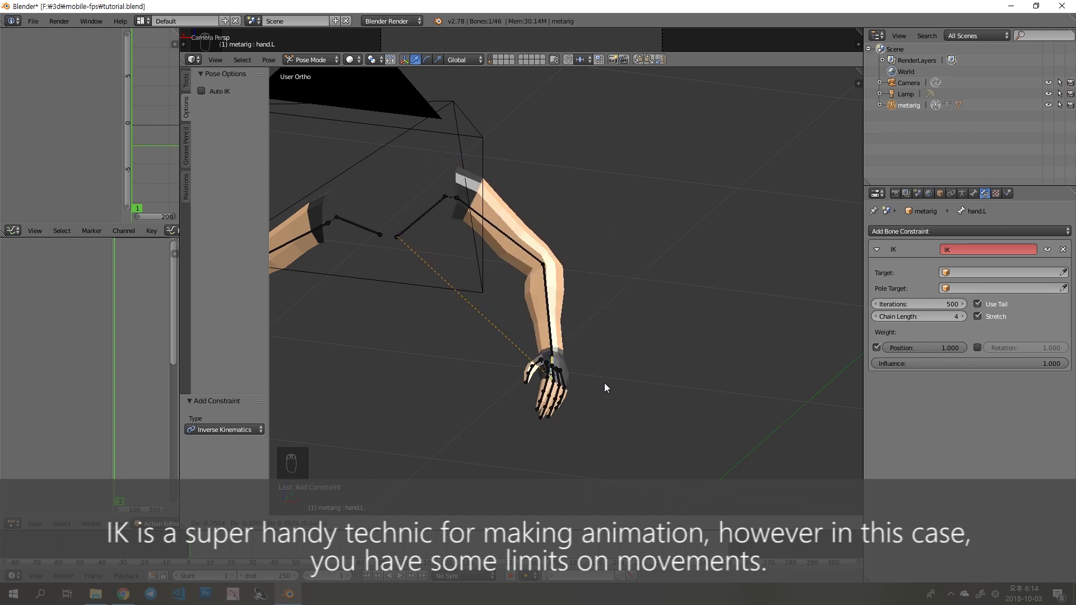
key(g)
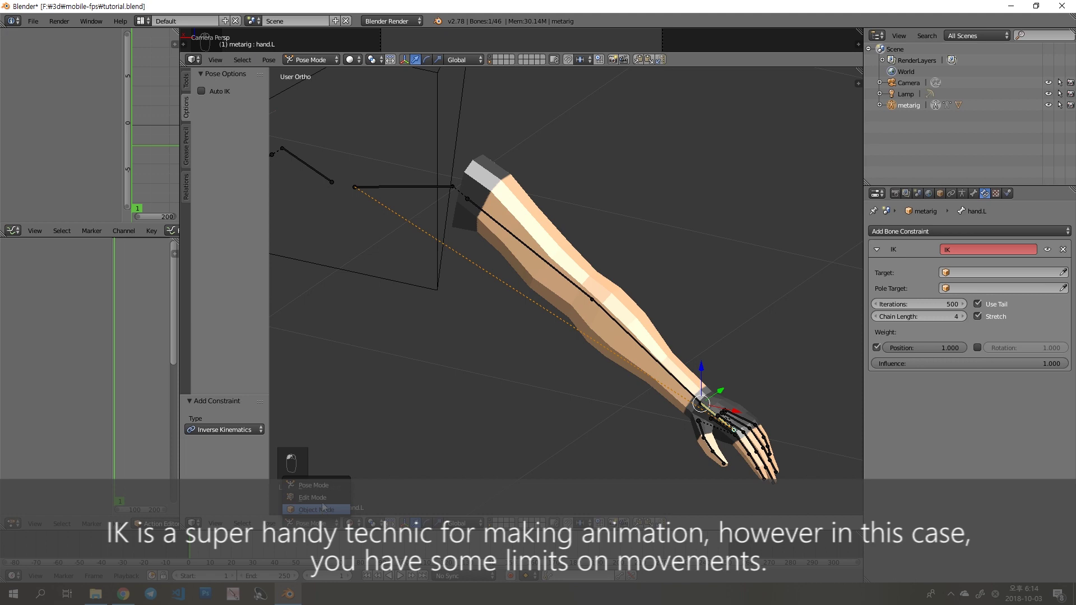
- Extrude a new IK control bone from the left hand and clear its parent
key(a)
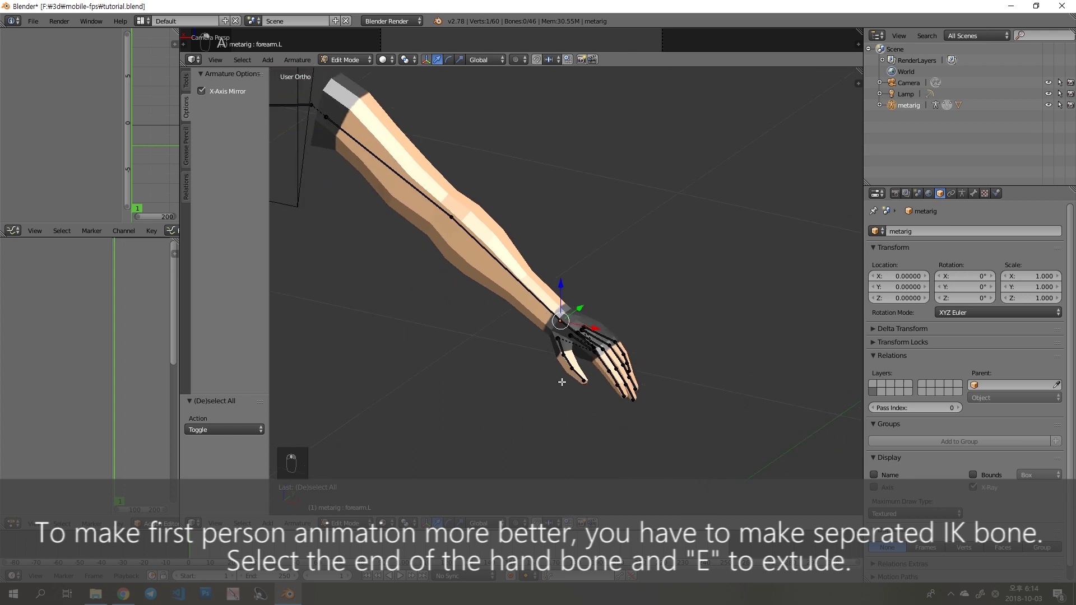
key(KP_1)
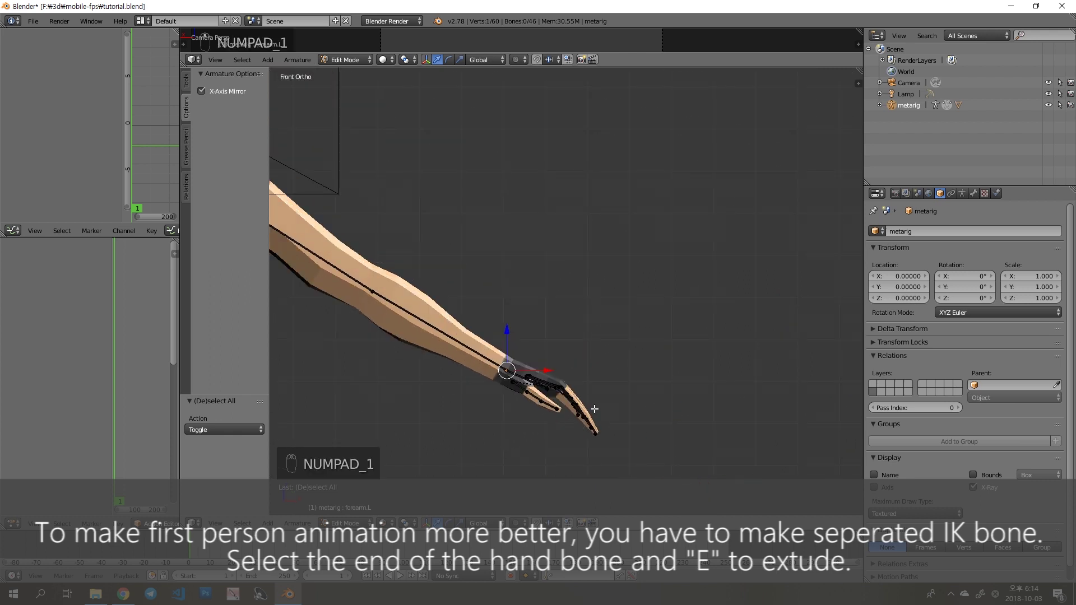
key(e)
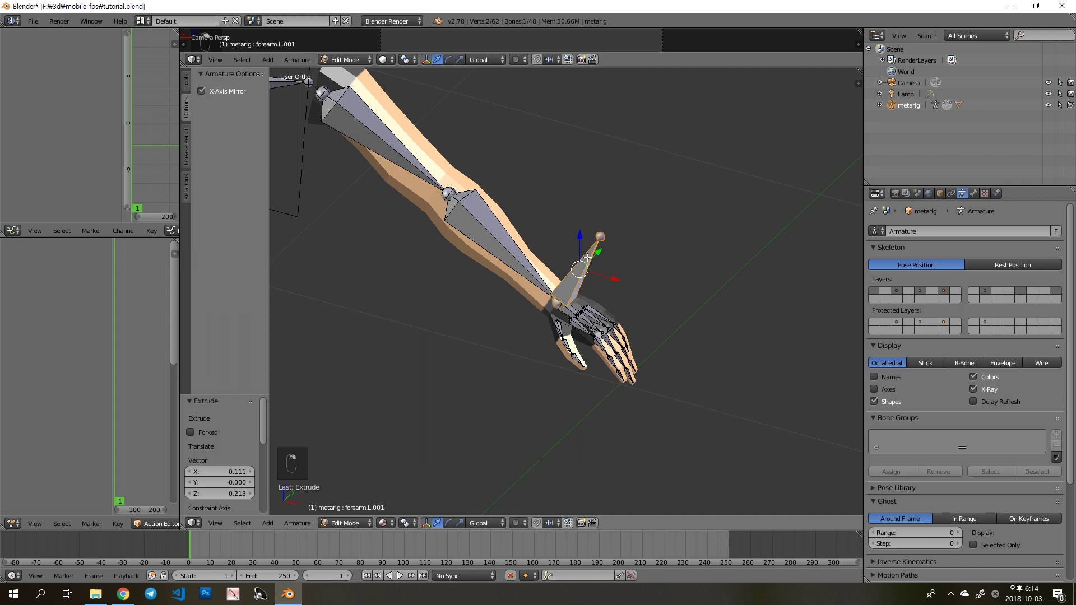
key(alt+p)
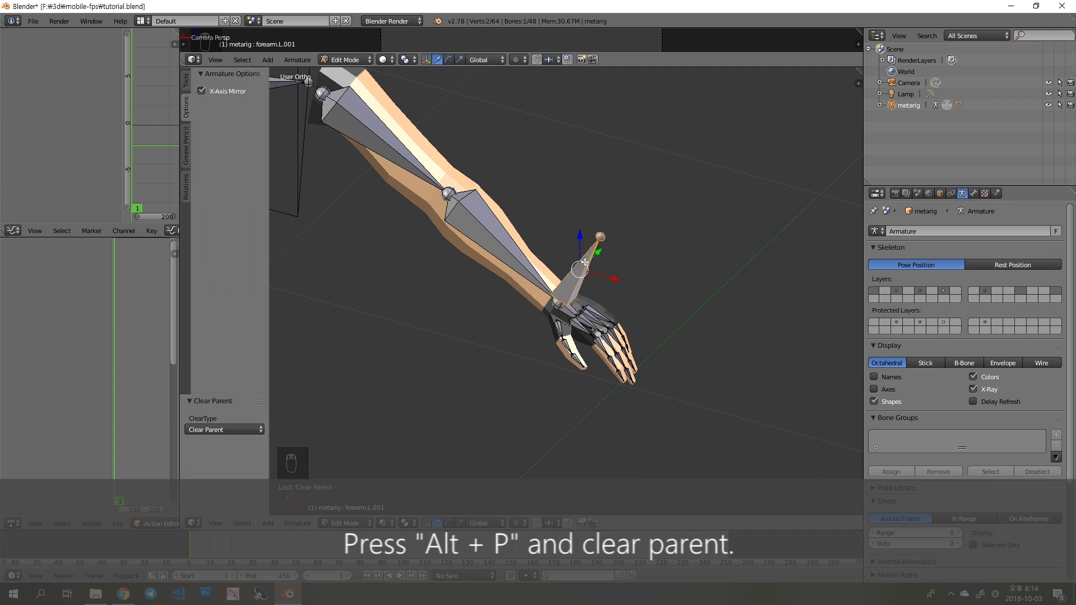
key(a)
- Move the IK bone above the hand and set its parenting with Ctrl+P
key(g)
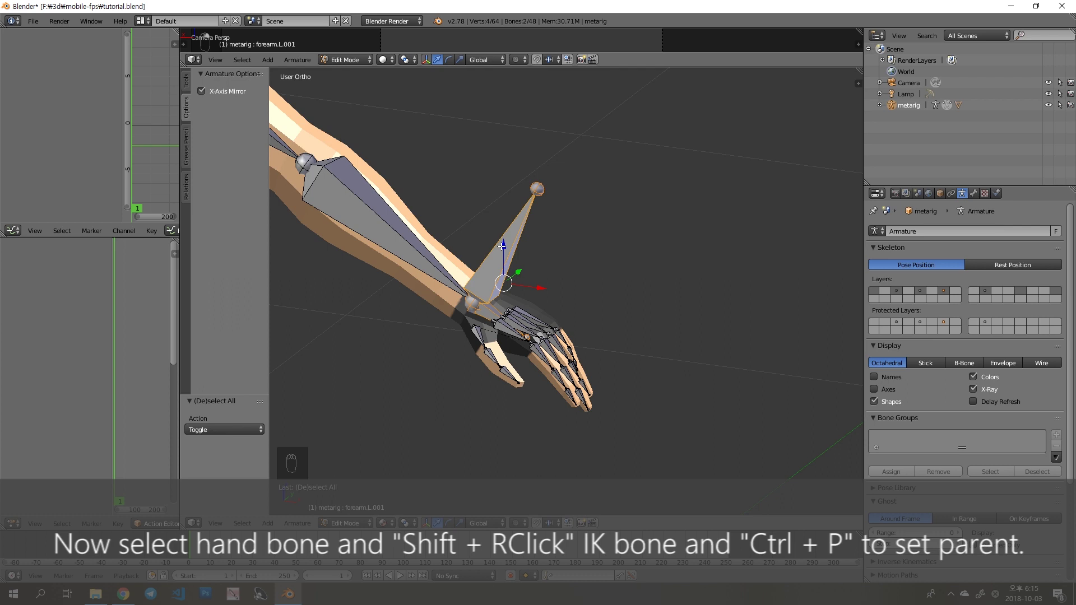
key(ctrl+p)
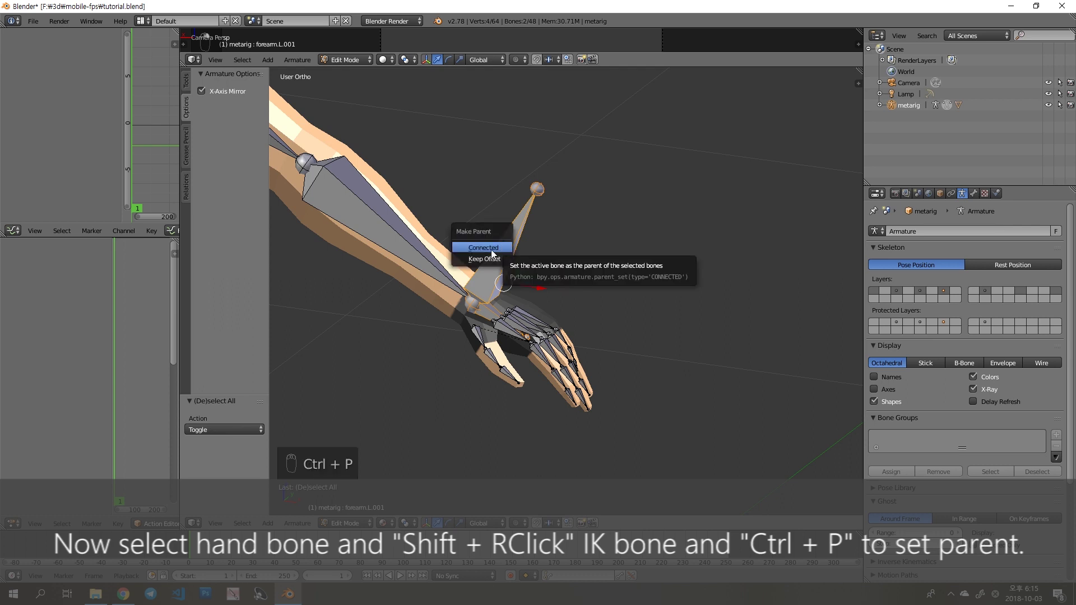
key(a)
key(g)
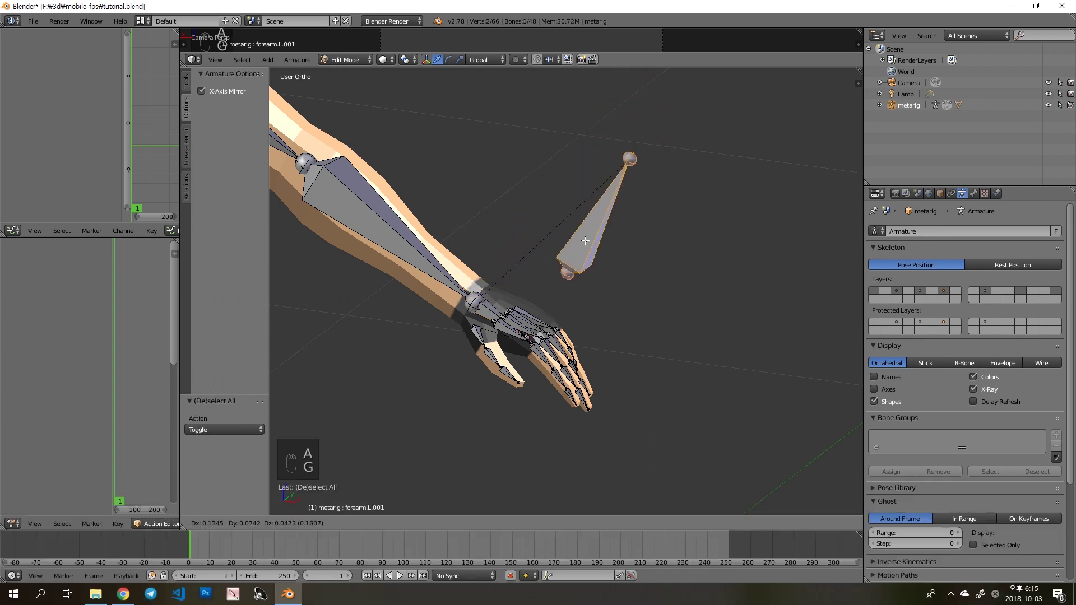
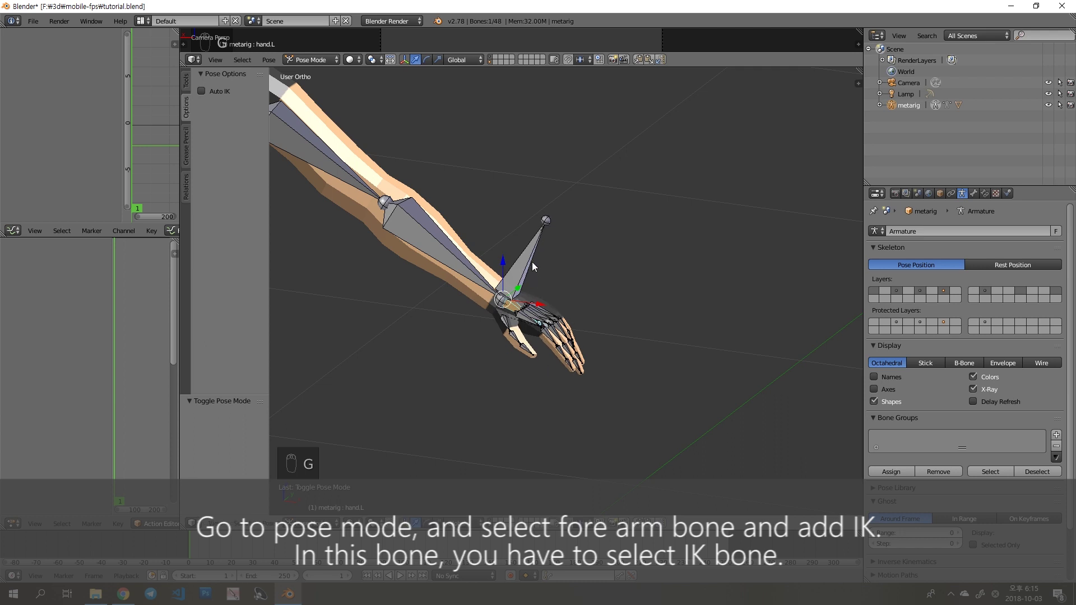
- Give forearm.L an IK constraint targeting metarig bone ArmL_IK with chain length 3
middle_click(575, 296)
key(a)
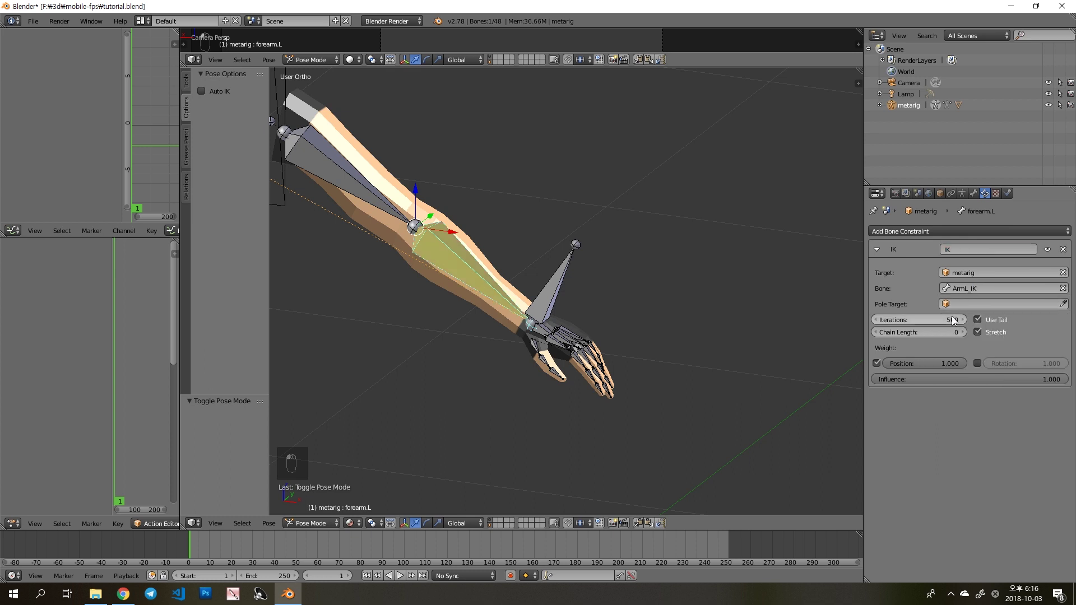
drag(516, 301, 589, 348)
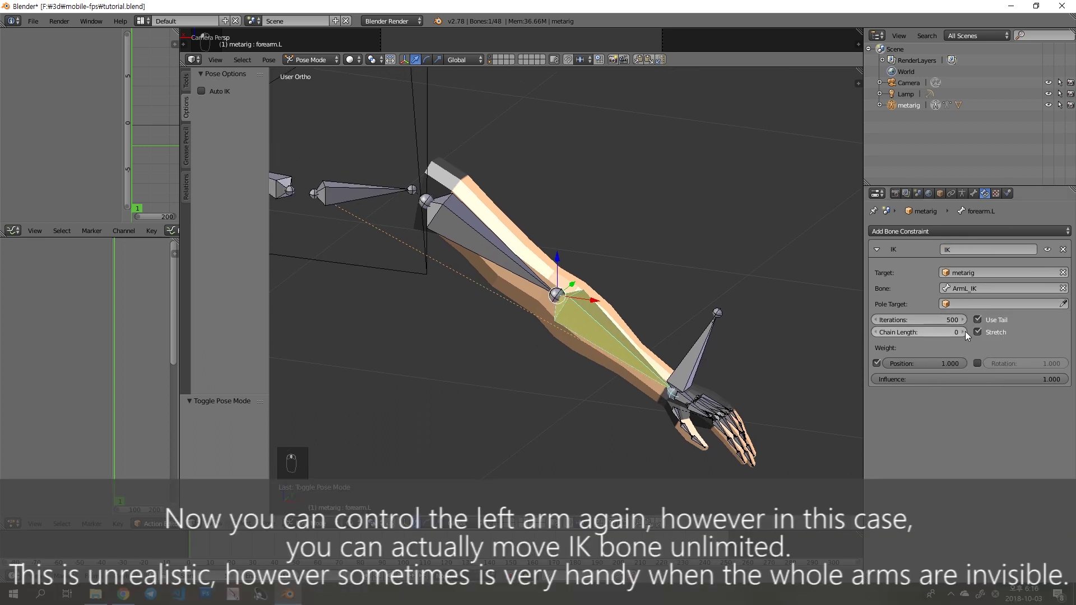
right_click(966, 334)
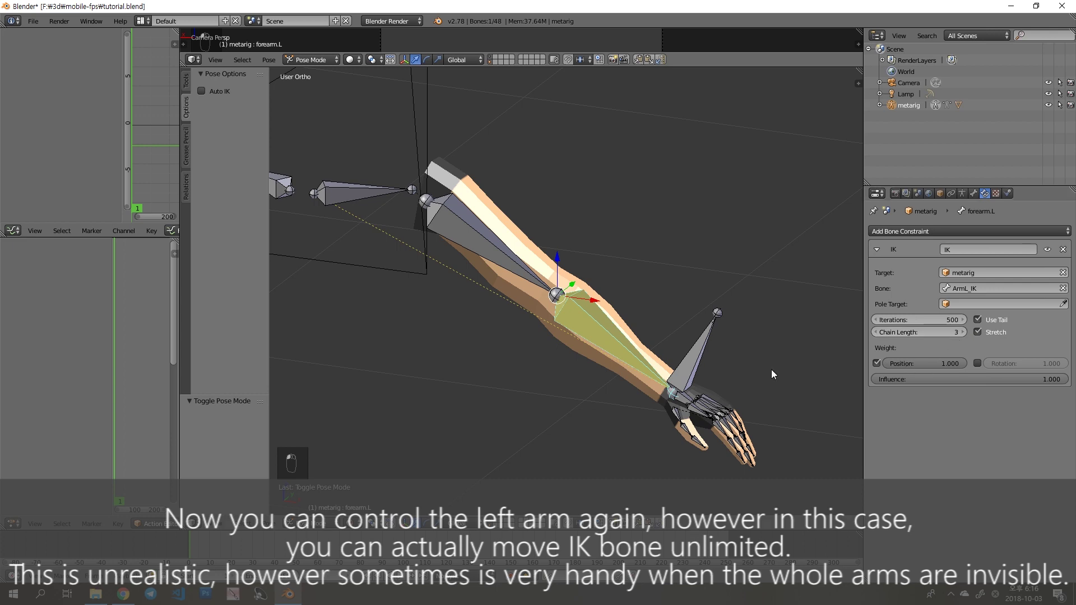
- Grab the ArmL_IK bone to confirm the whole left arm follows, then undo the move
key(g)
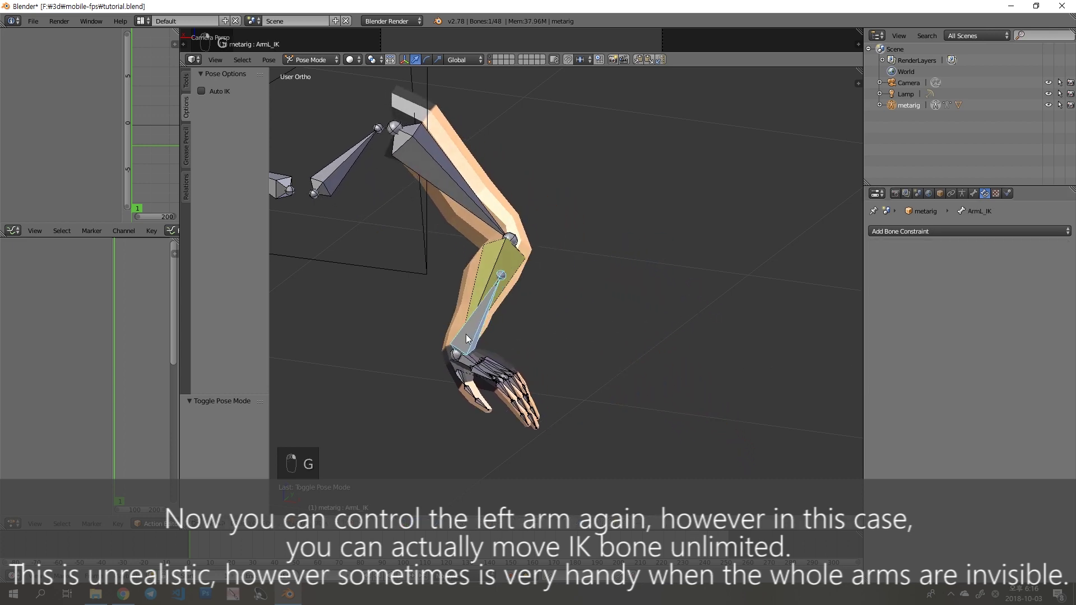
right_click(634, 342)
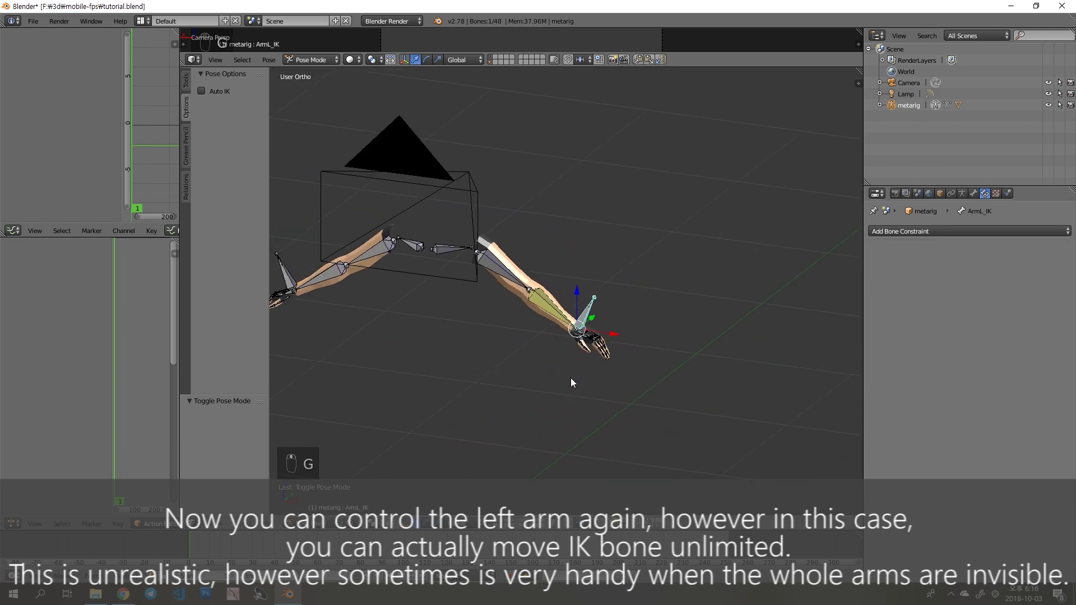
key(g)
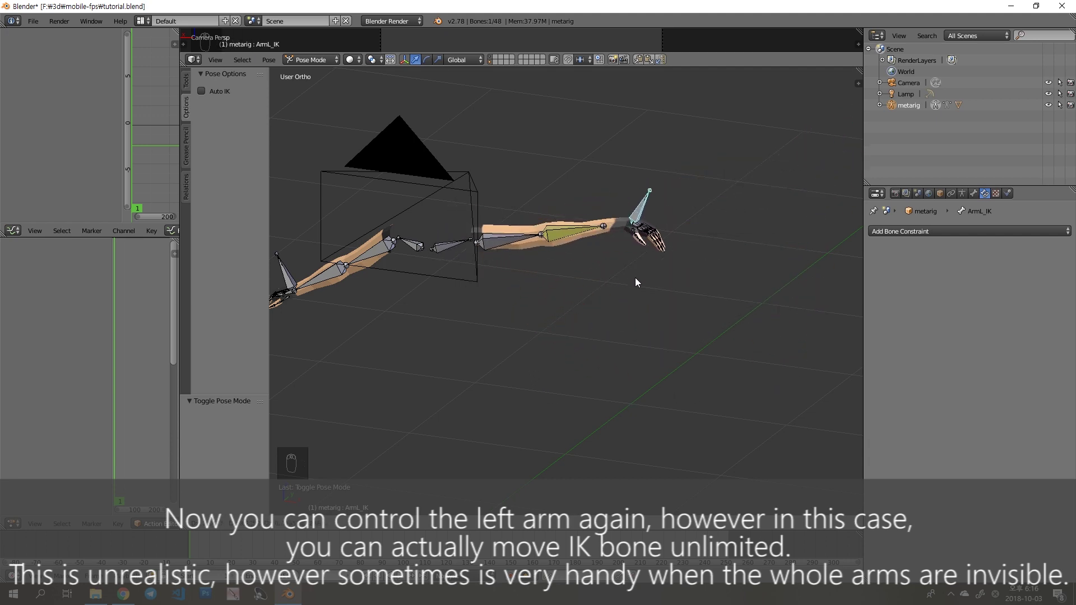
key(g)
key(g)
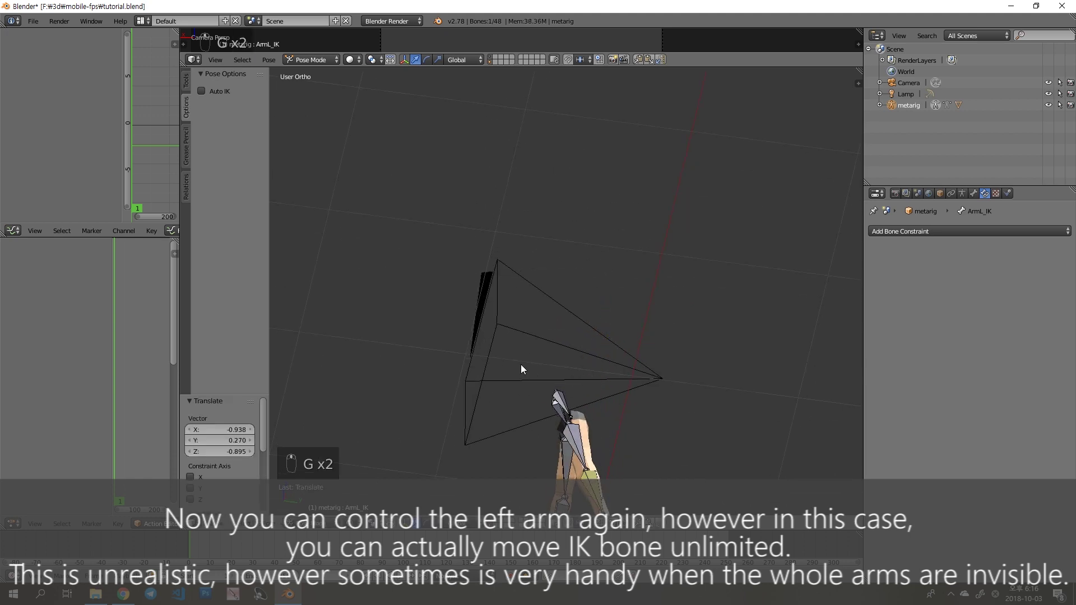
key(ctrl+z)
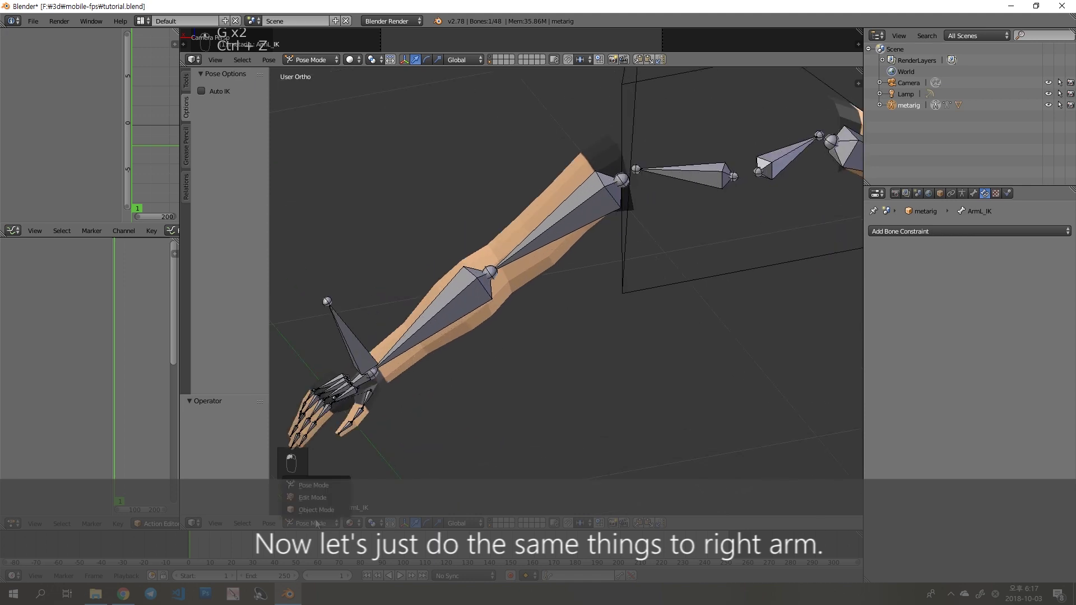
- Clear the duplicated forearm bone's parent and move it into place as the right-arm IK control
key(g)
key(alt+p)
key(g)
key(g)
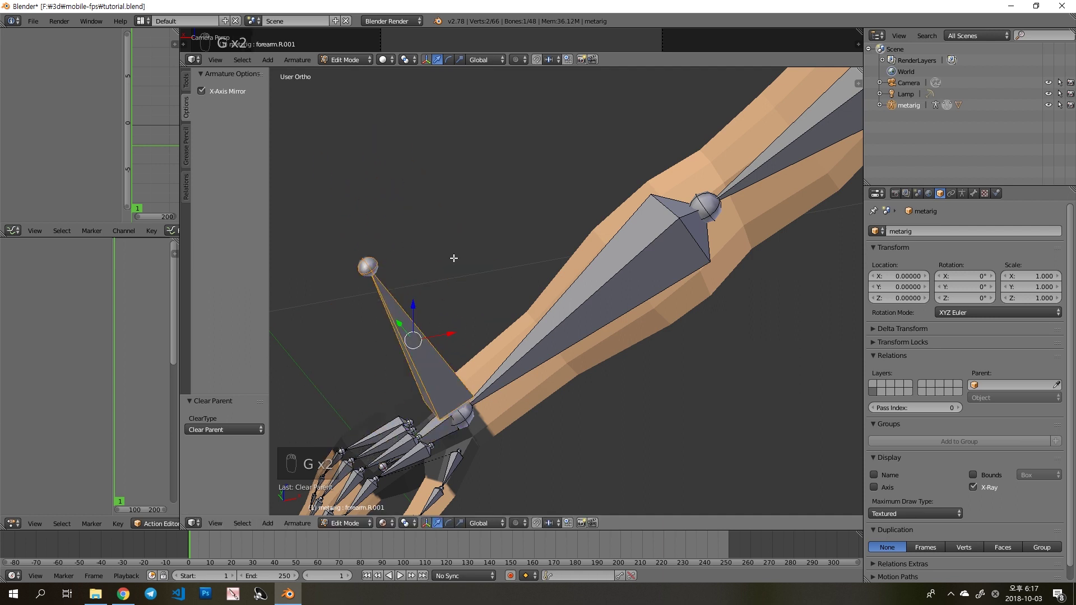
key(alt+p)
key(g)
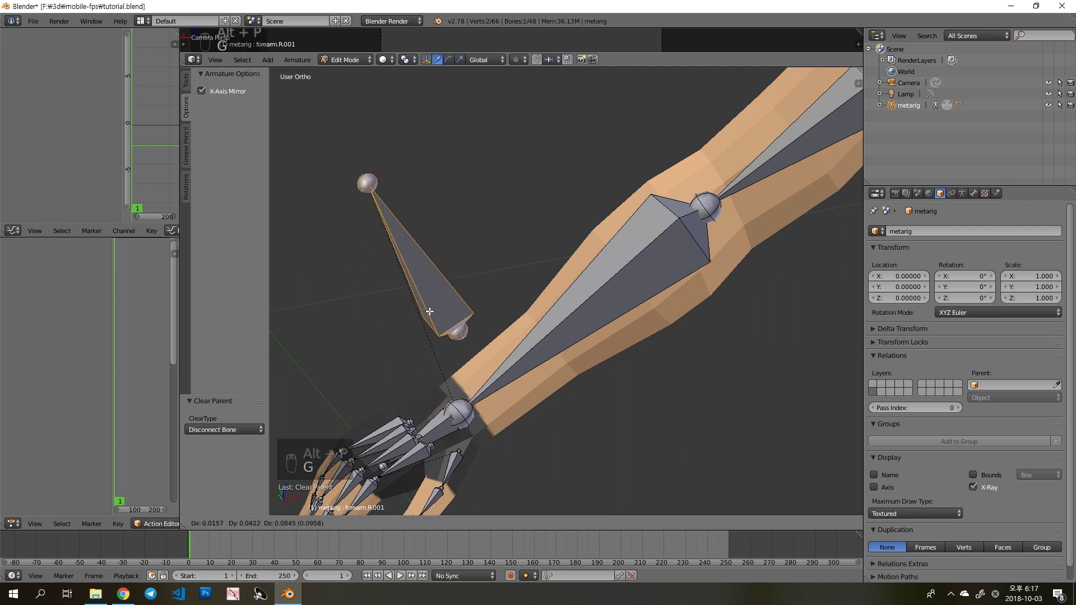
key(g)
key(g)
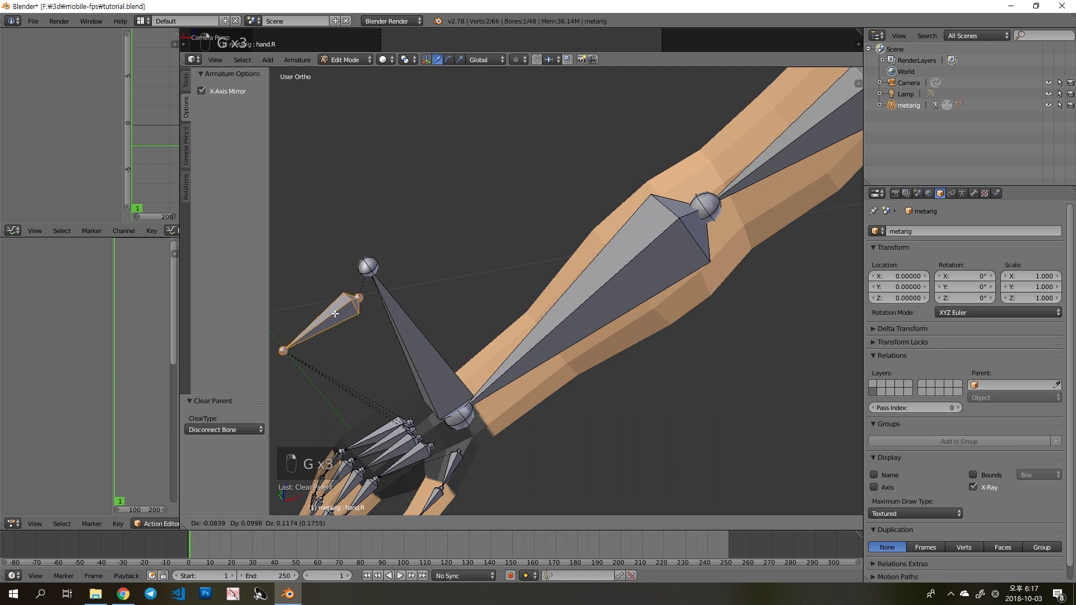
key(Escape)
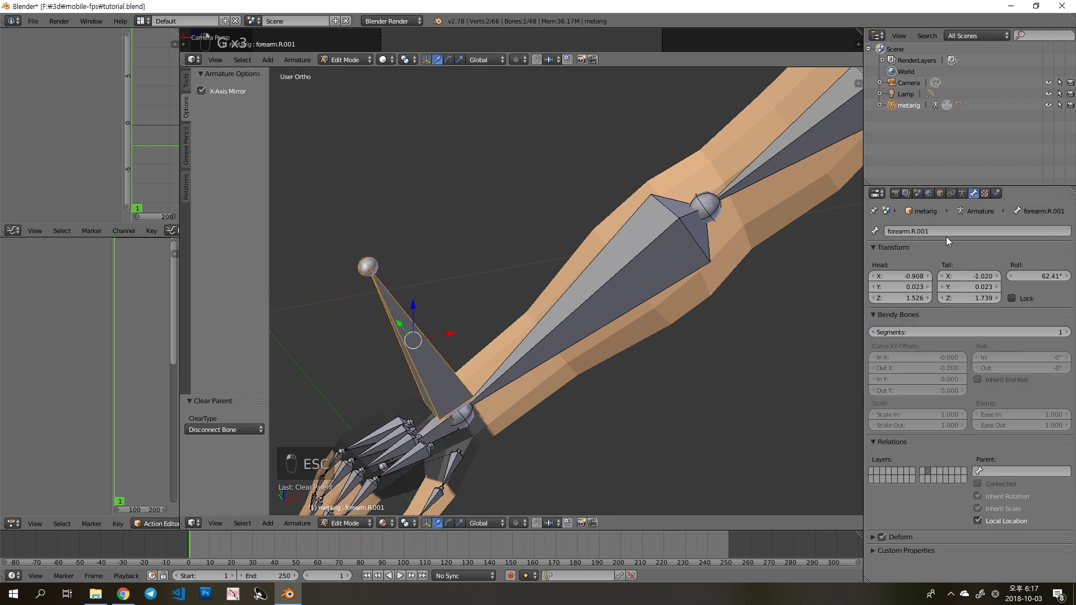
- Rename the bone ArmR_IK and give the right forearm an IK constraint targeting it with chain length 3
key(Left)
key(Left)
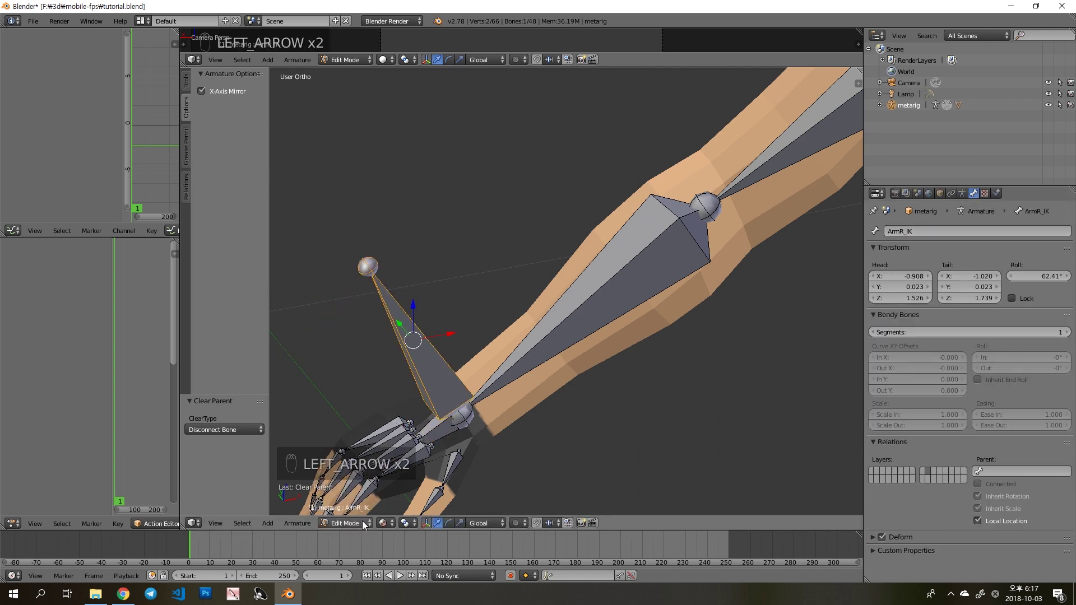
key(a)
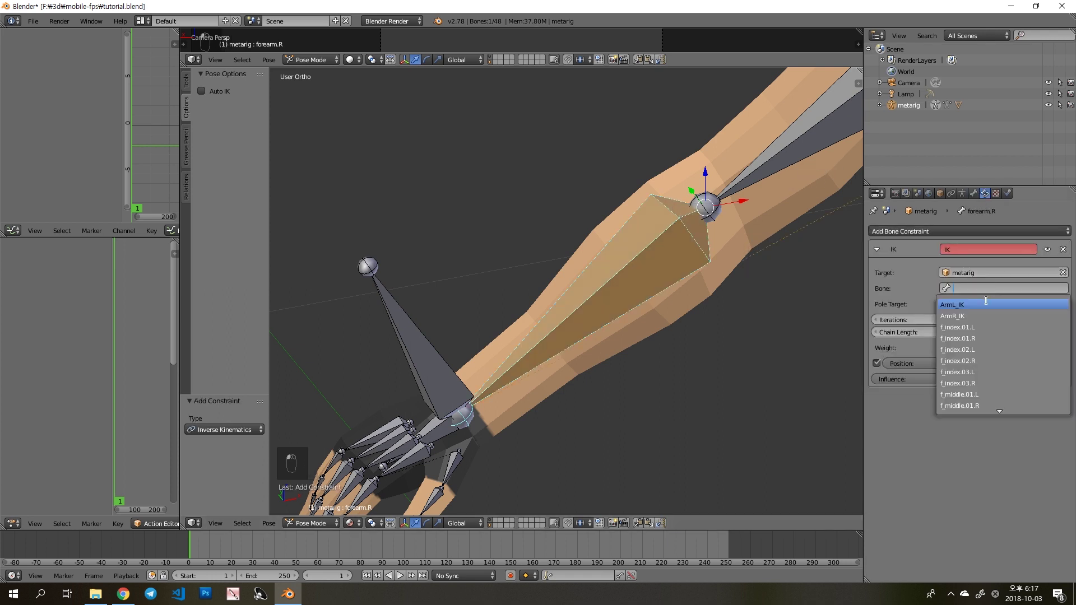
middle_click(528, 353)
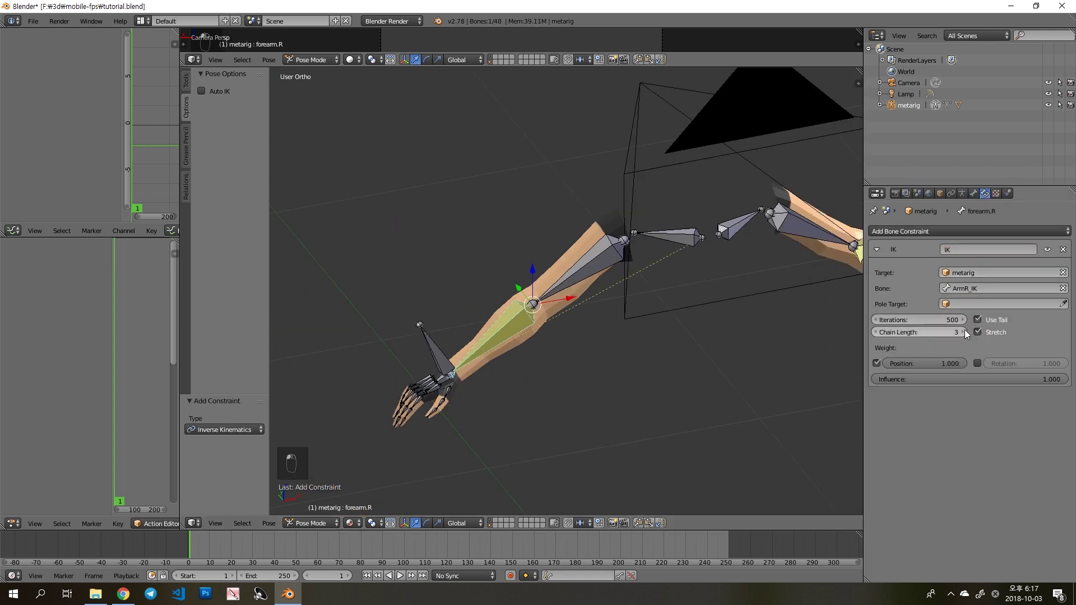
key(g)
key(g)
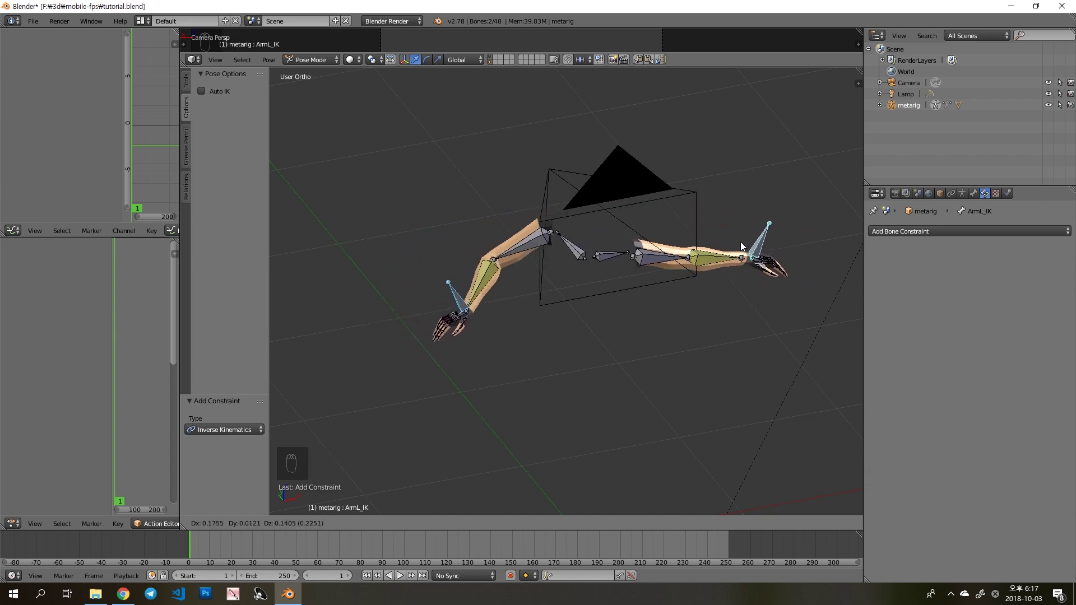
- Save the file and load the textured M16A4 rifle model into the scene
key(a)
drag(692, 236, 372, 435)
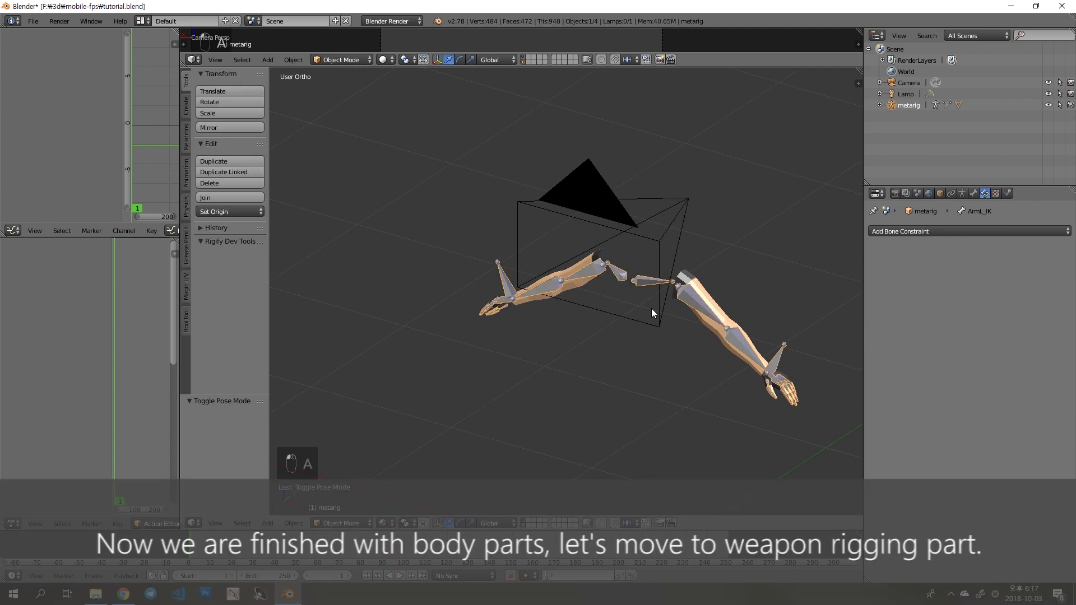
key(ctrl+s)
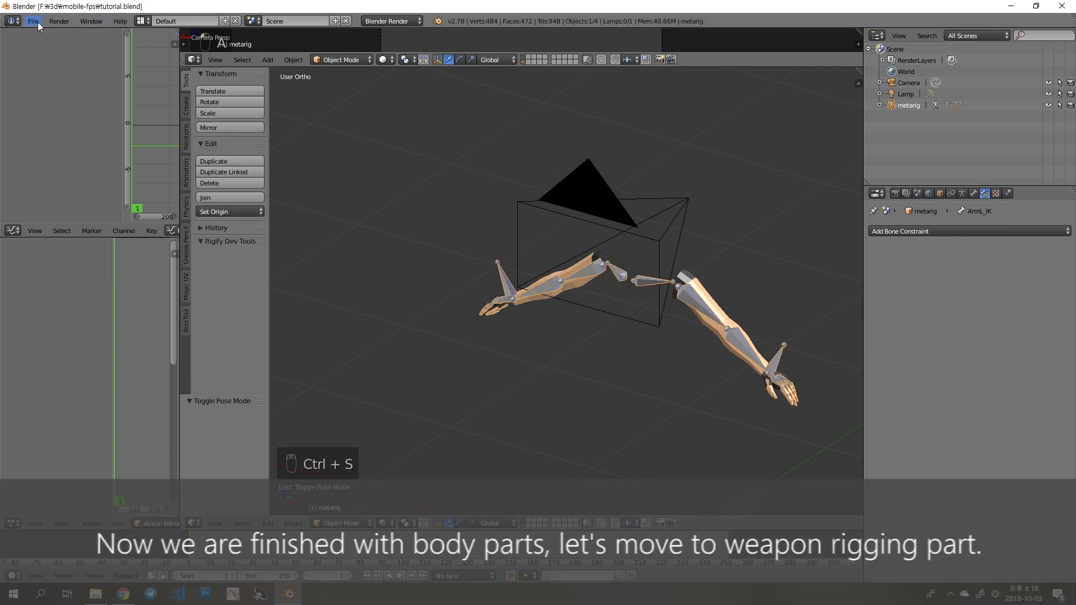
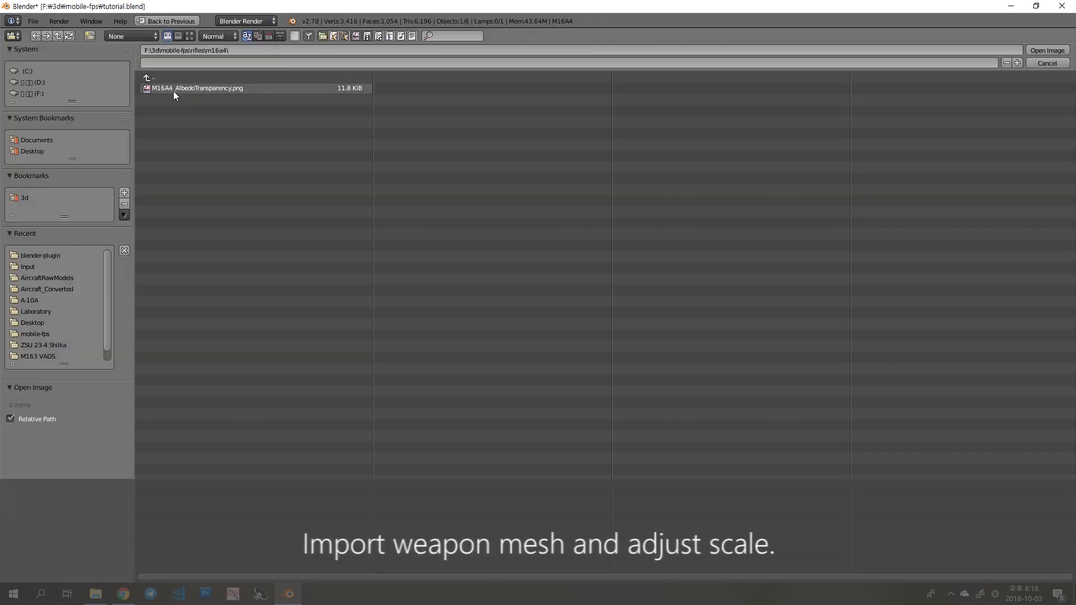
key(a)
key(a)
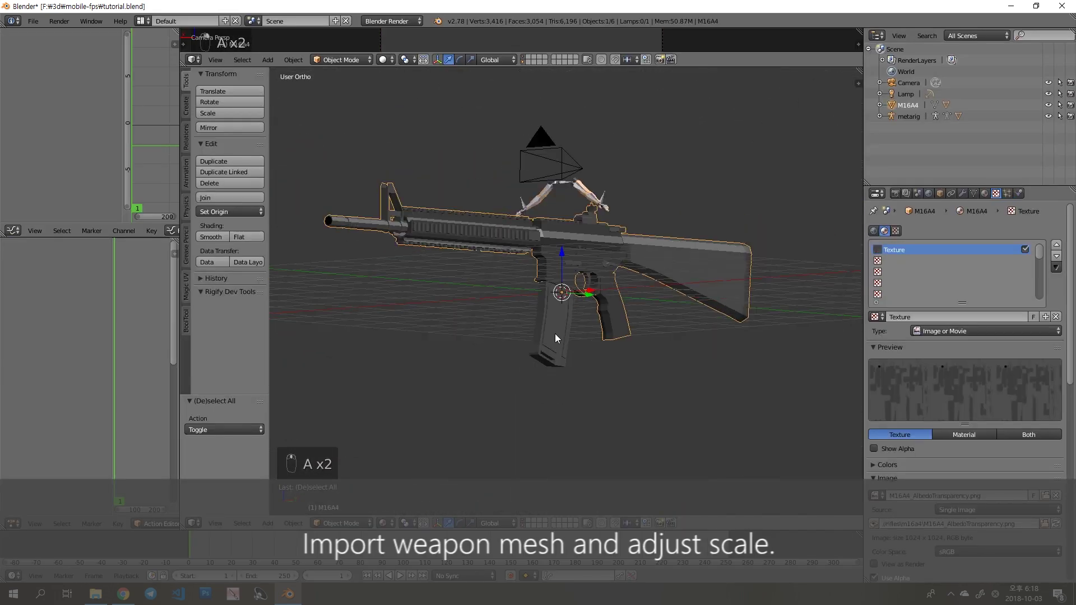
- Scale the rifle down and move it beside the arm rig
key(g)
key(g)
key(KP_3)
key(z)
key(s)
key(g)
key(g)
key(z)
key(a)
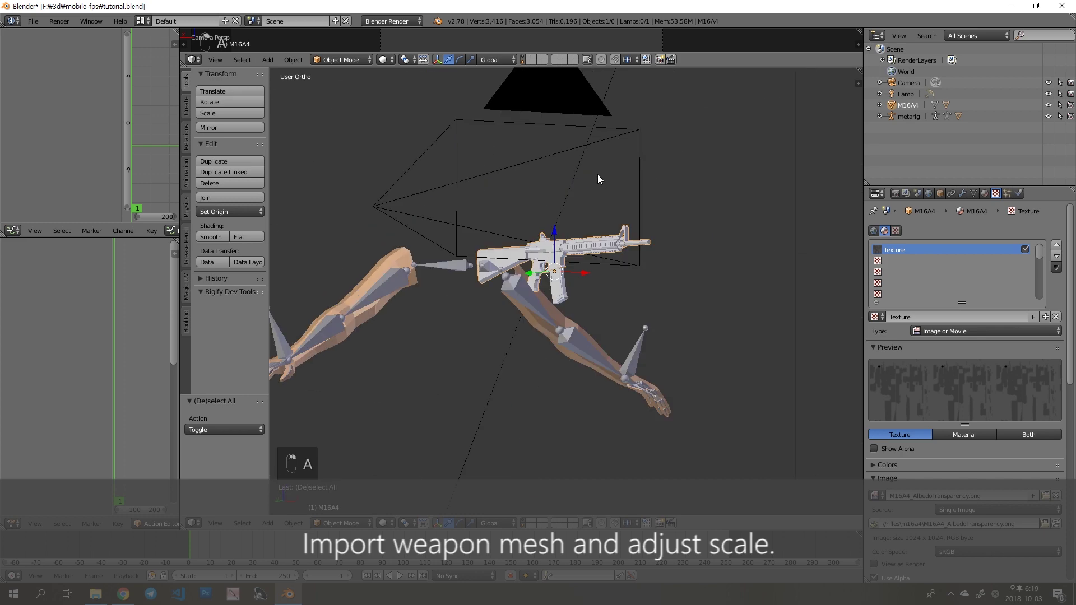
- Apply the rifle's transforms and join its mesh parts into one object
key(ctrl+a)
key(ctrl+a)
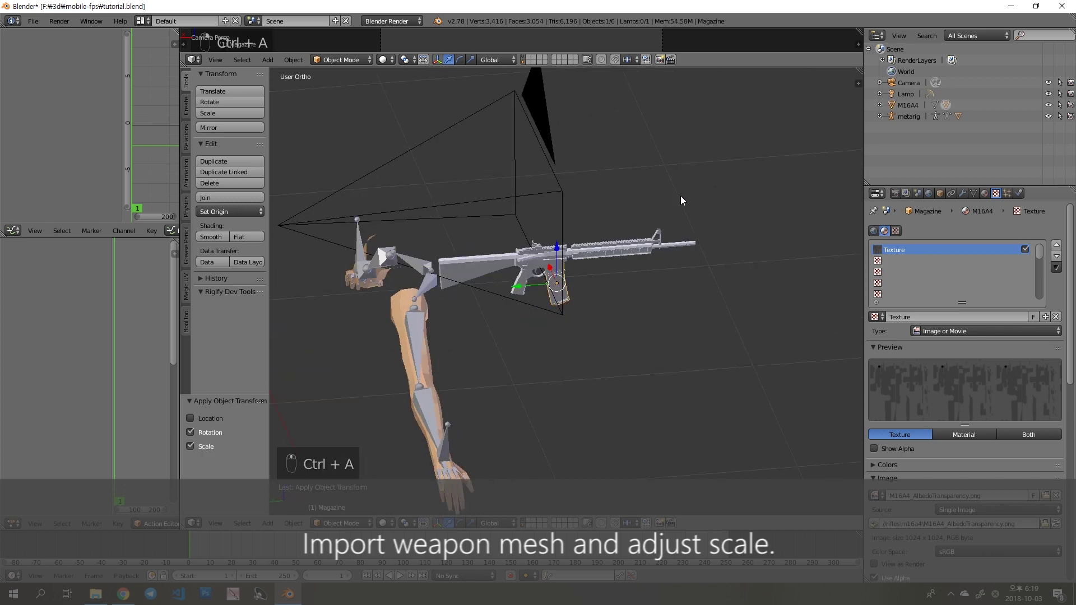
key(a)
key(ctrl+j)
- In Pose Mode move and rotate the IK bones so a hand closes around the rifle grip
key(g)
key(a)
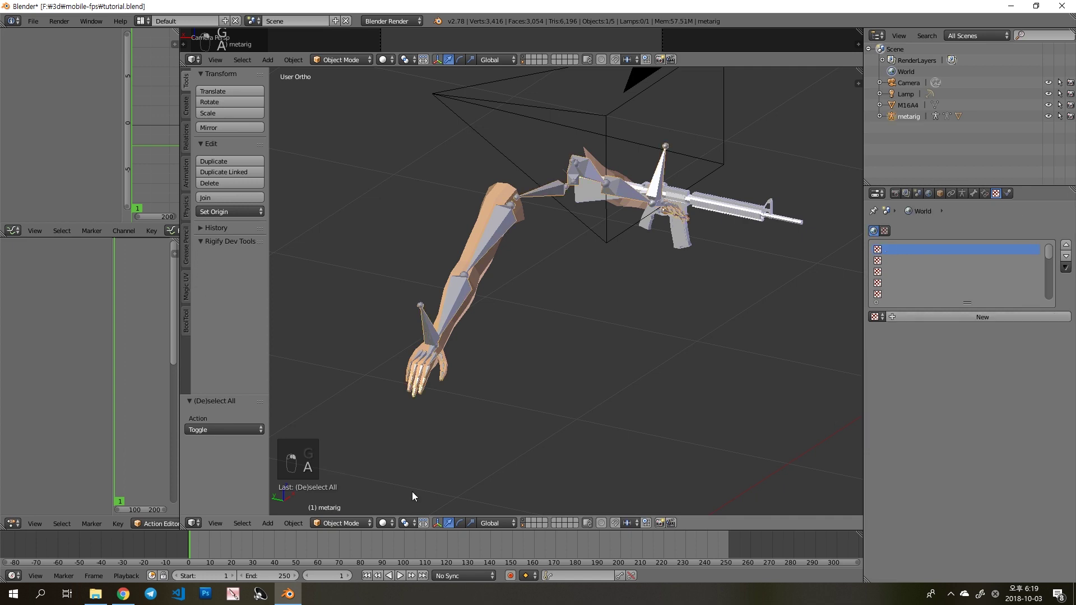
drag(451, 345, 409, 367)
key(g)
key(r)
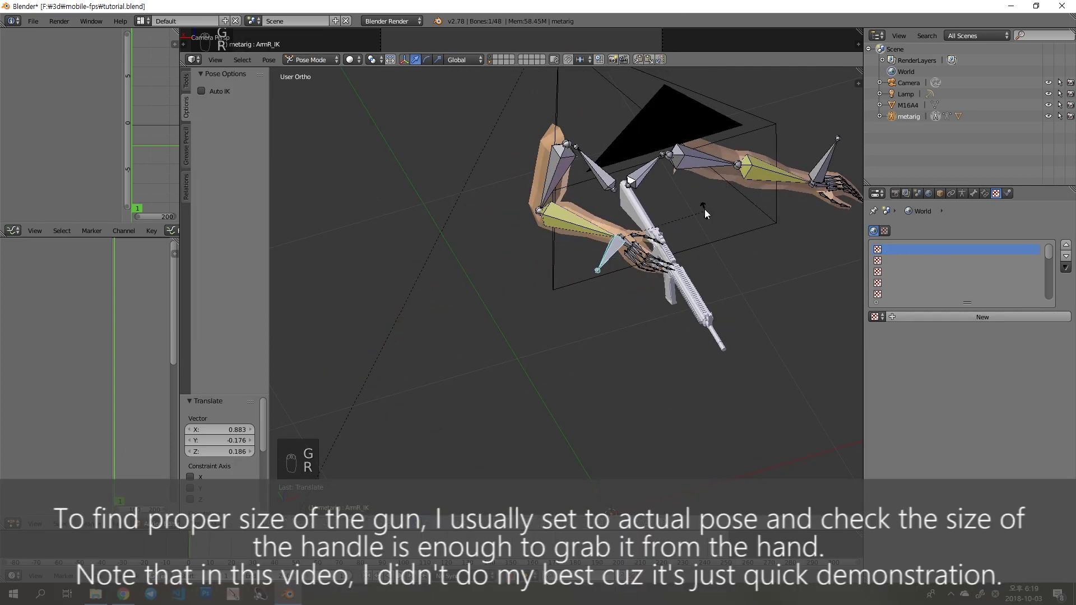
key(g)
key(g)
key(r)
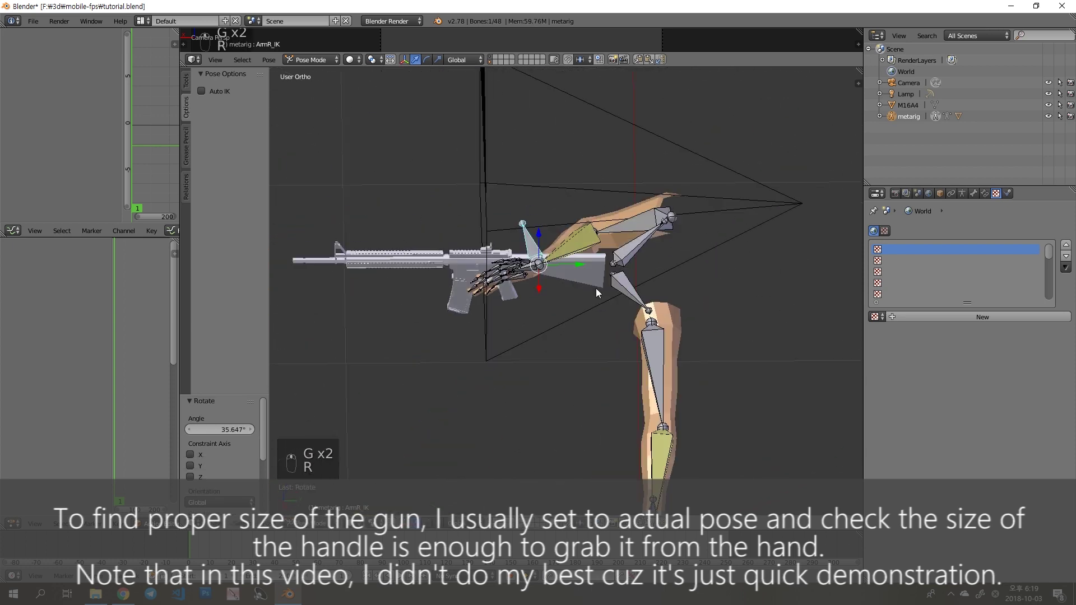
key(r)
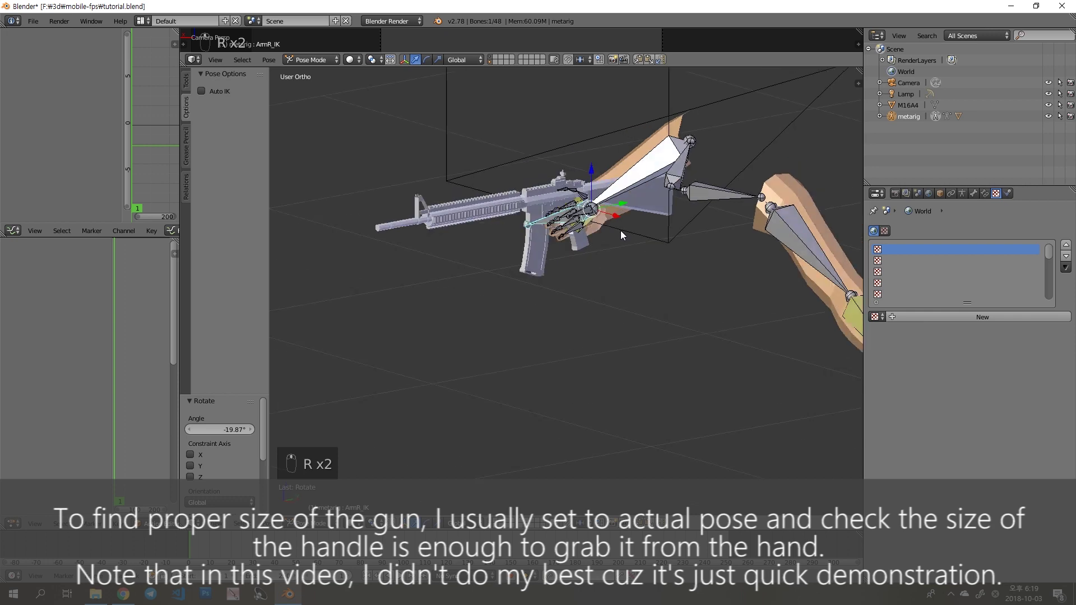
key(g)
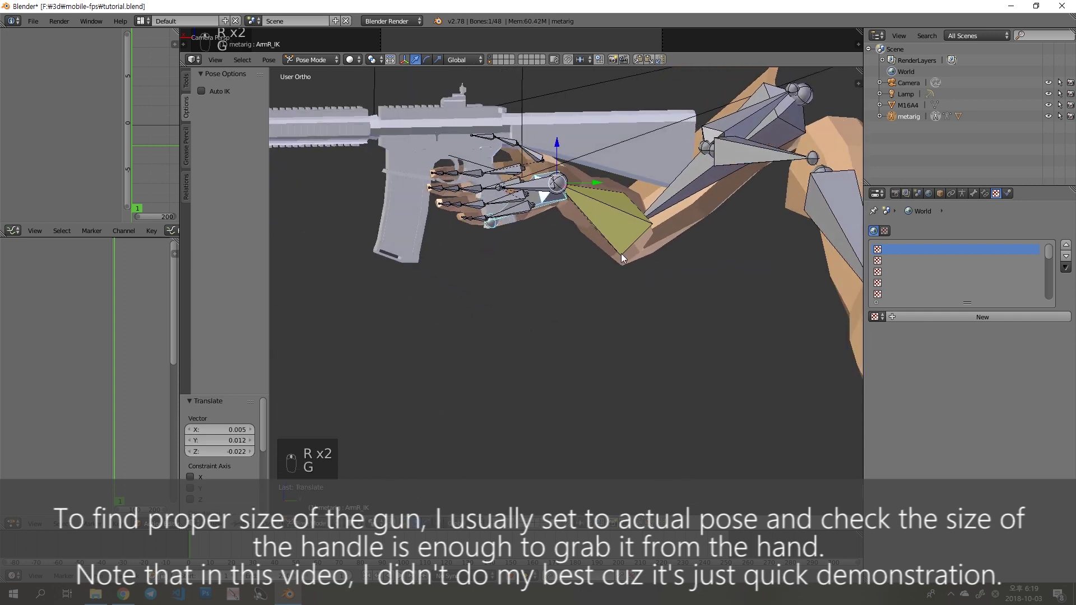
- Pose the other hand onto the handguard to check the rifle's size against the arms
key(r)
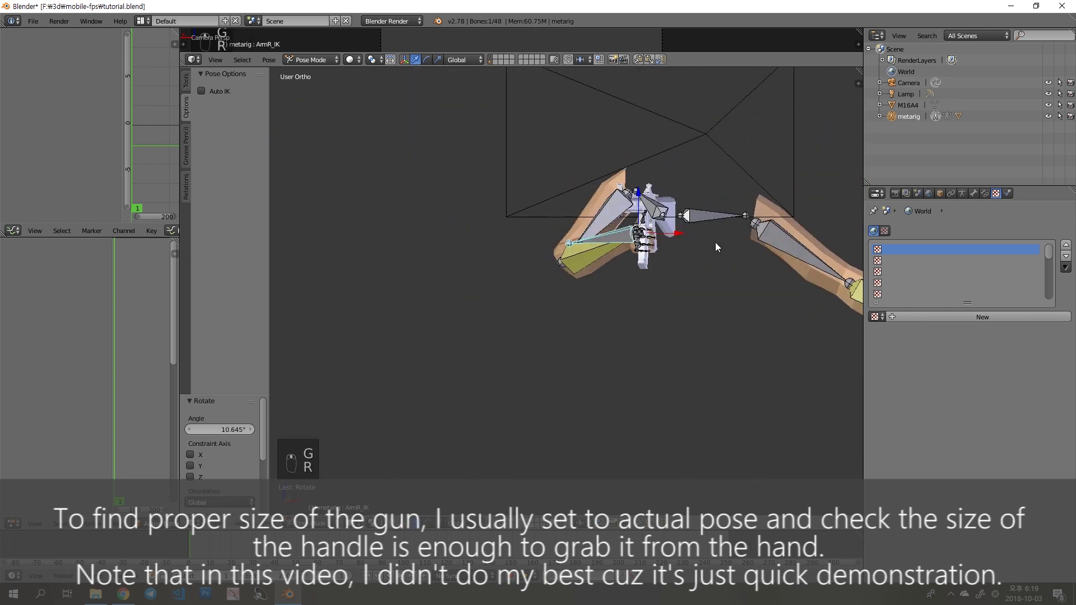
key(g)
key(r)
key(g)
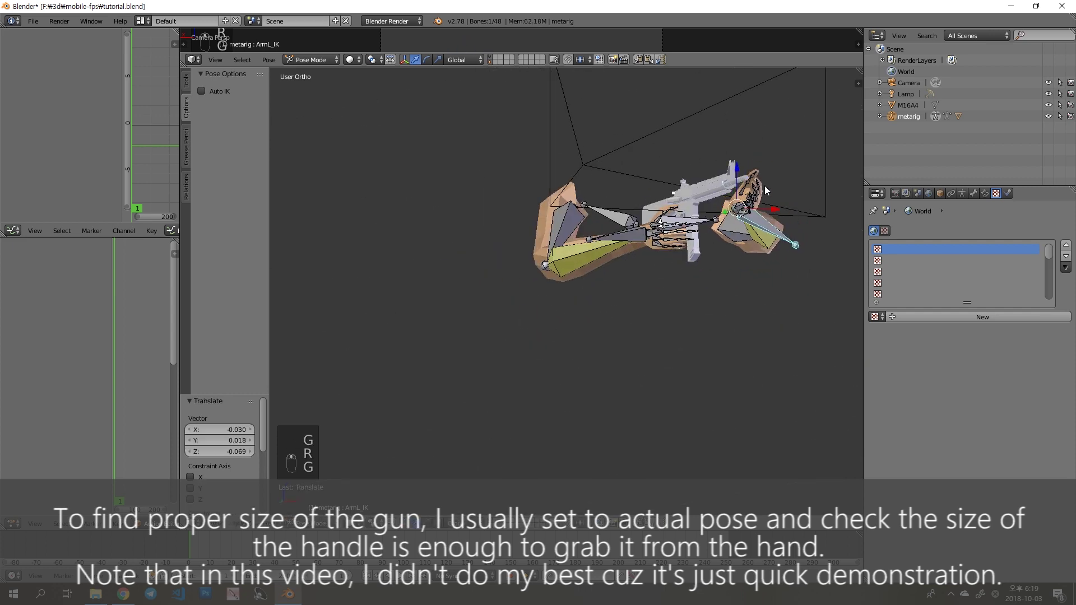
key(r)
key(r)
key(g)
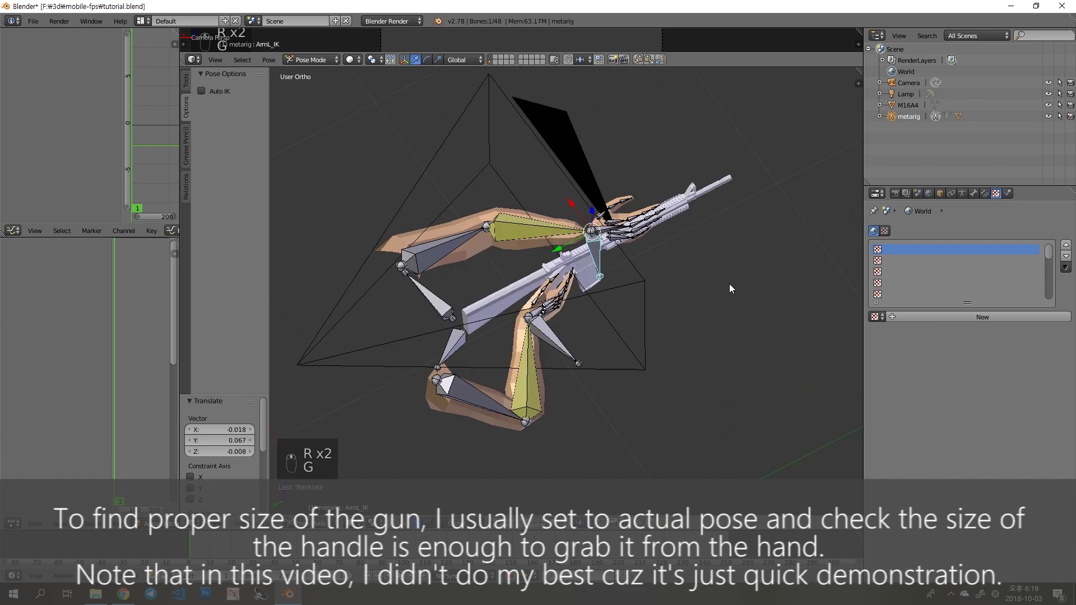
key(r)
key(g)
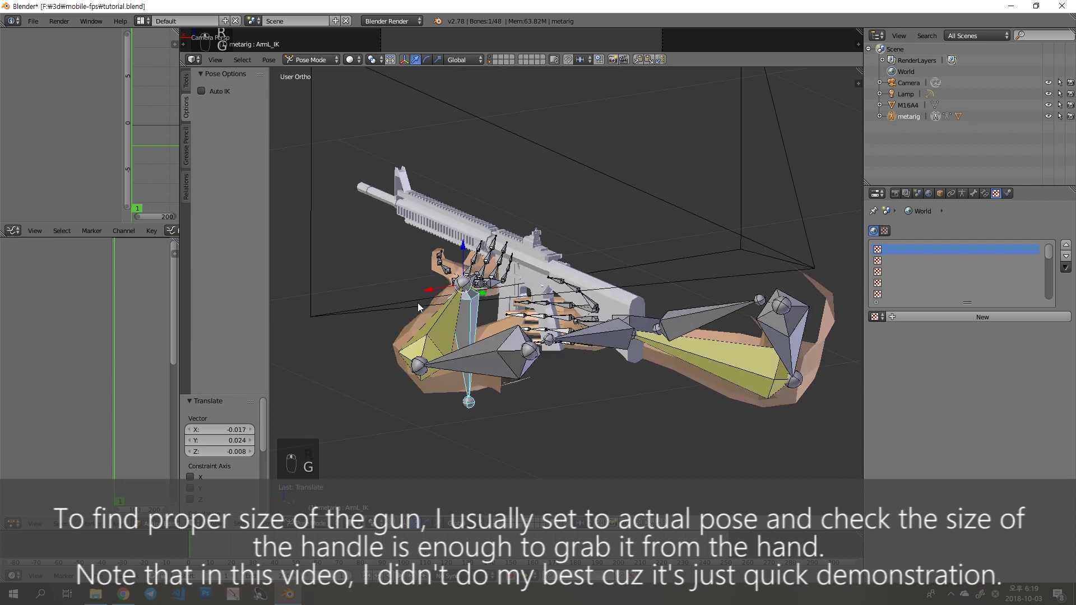
- Undo the test poses back to the rest position
key(ctrl+z)
key(ctrl+z)
key(ctrl+z)
key(ctrl+z)
key(ctrl+z)
key(ctrl+z)
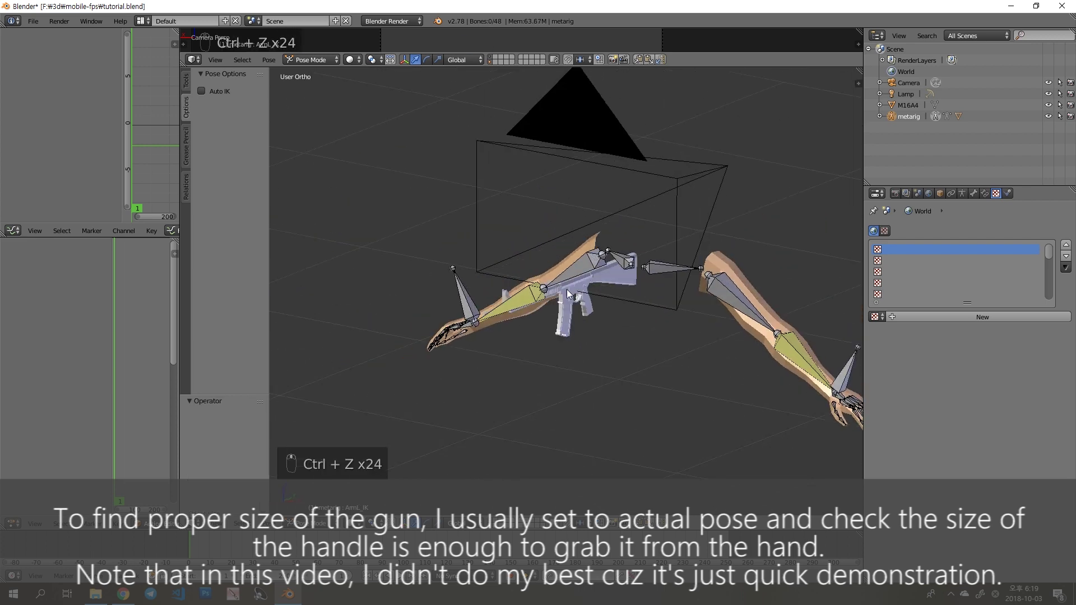
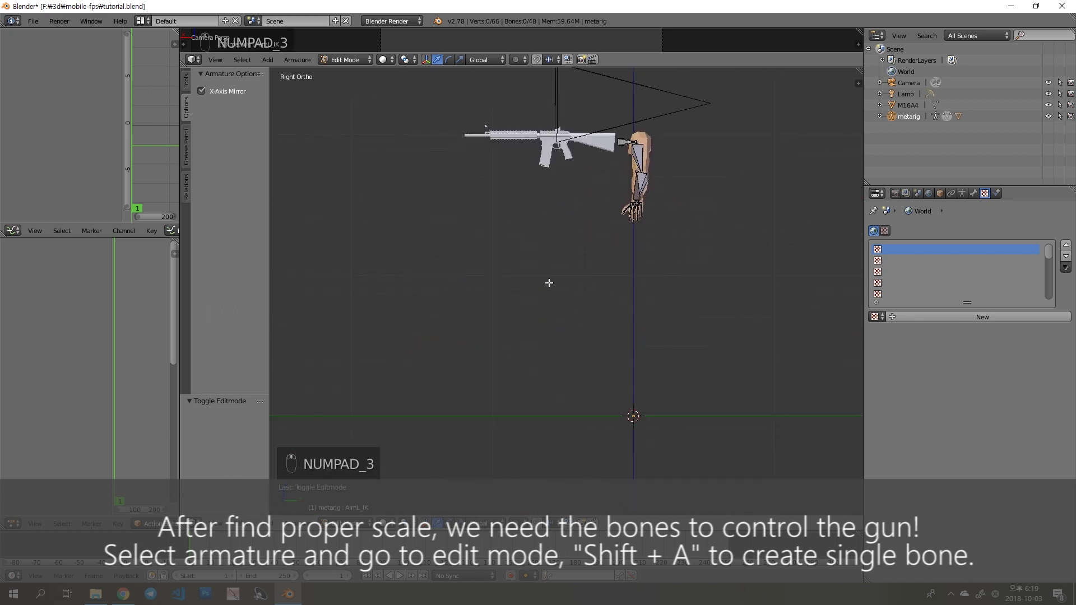
- Add a single new bone, move it onto the rifle grip and name it Gun
key(shift+a)
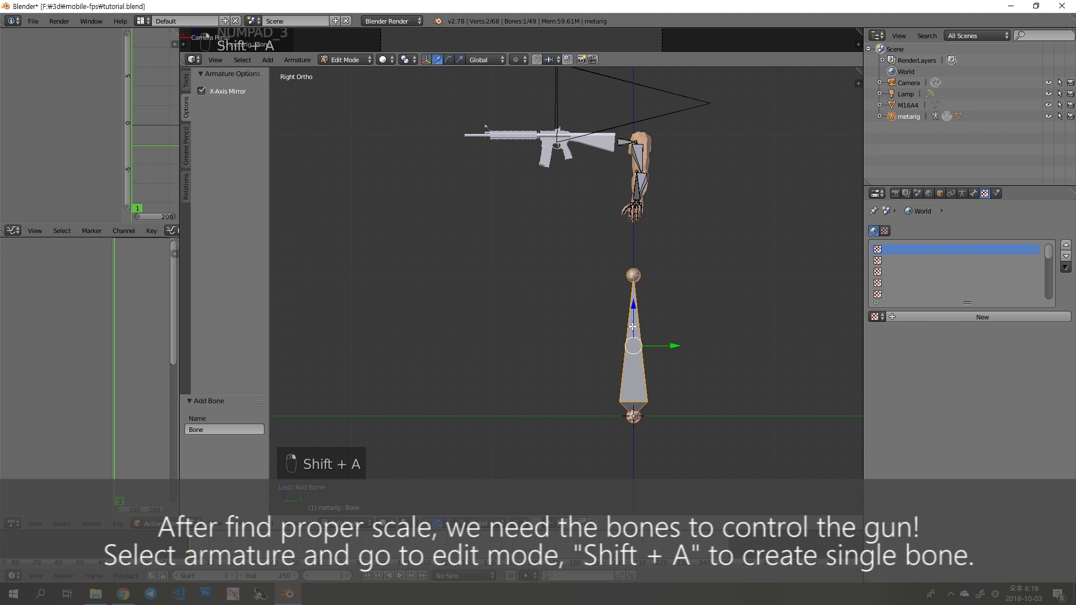
key(g)
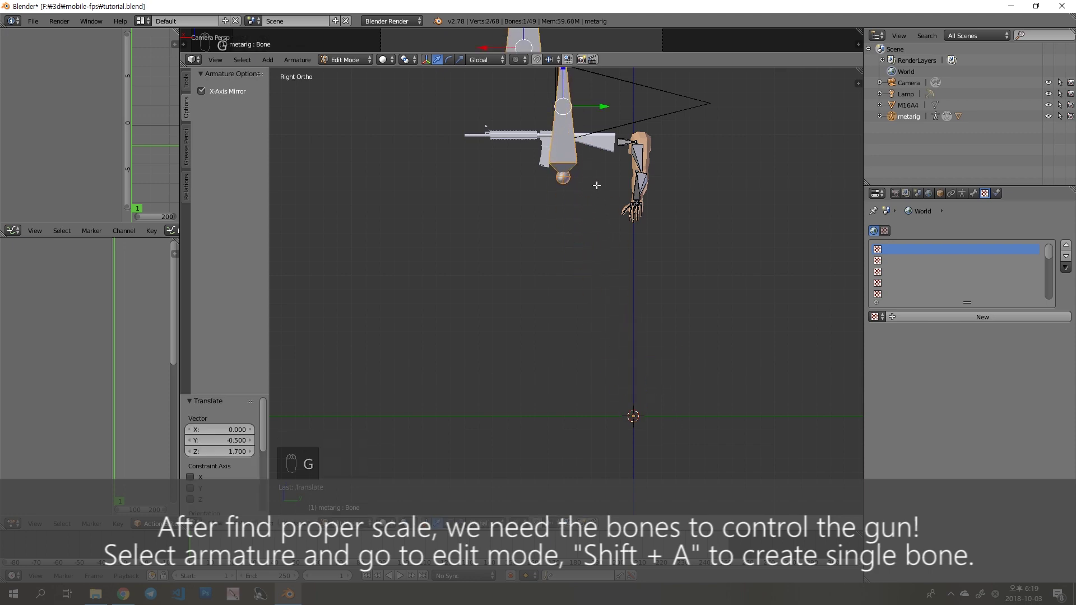
key(g)
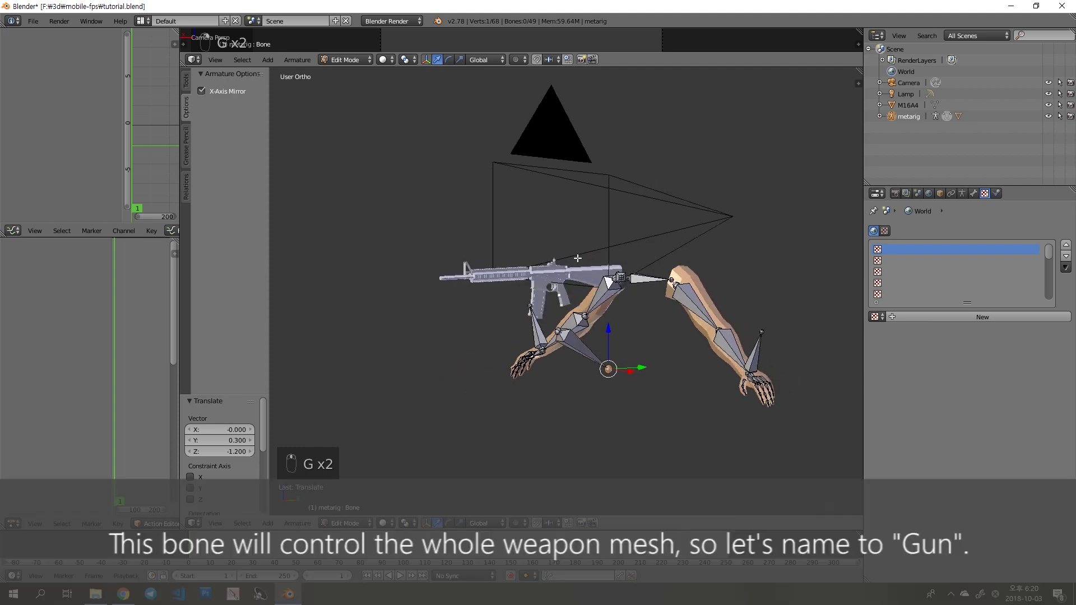
key(KP_3)
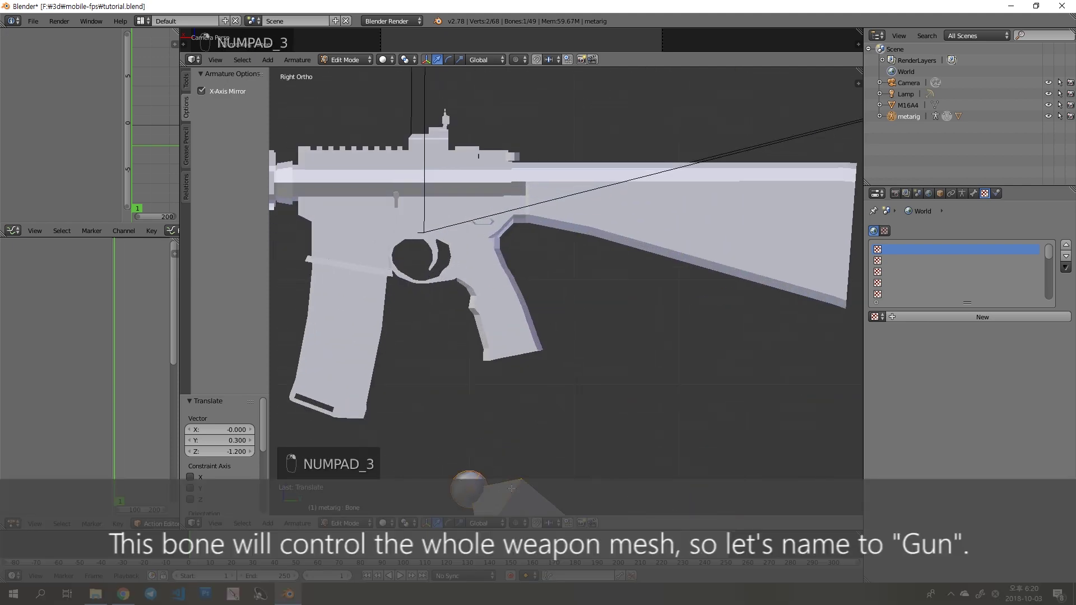
key(g)
key(g)
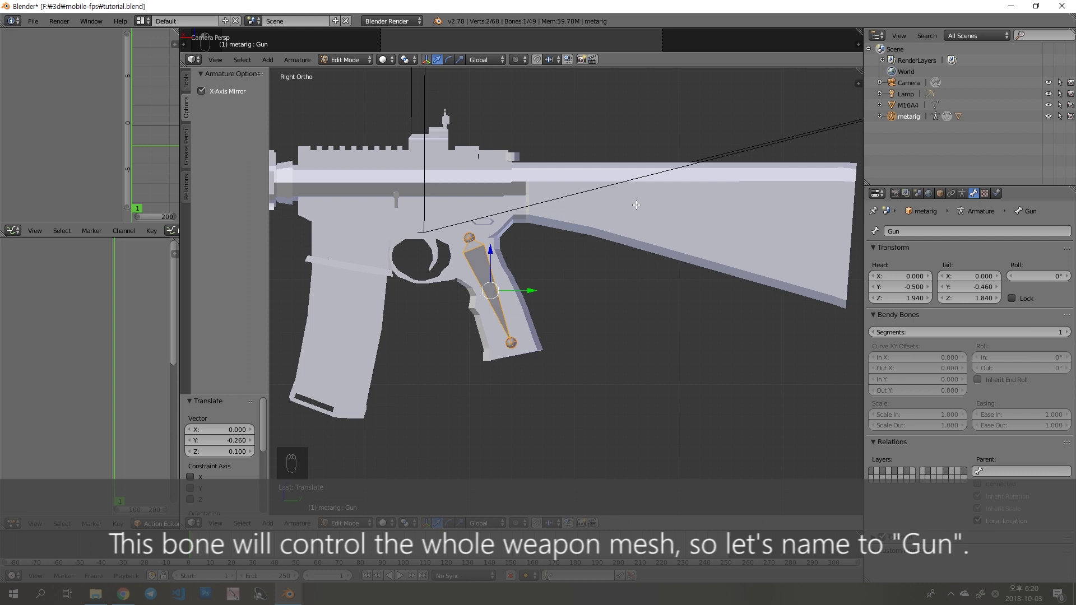
- Duplicate the Gun bone, place it at the rifle's trigger and name it Trigger
key(shift+d)
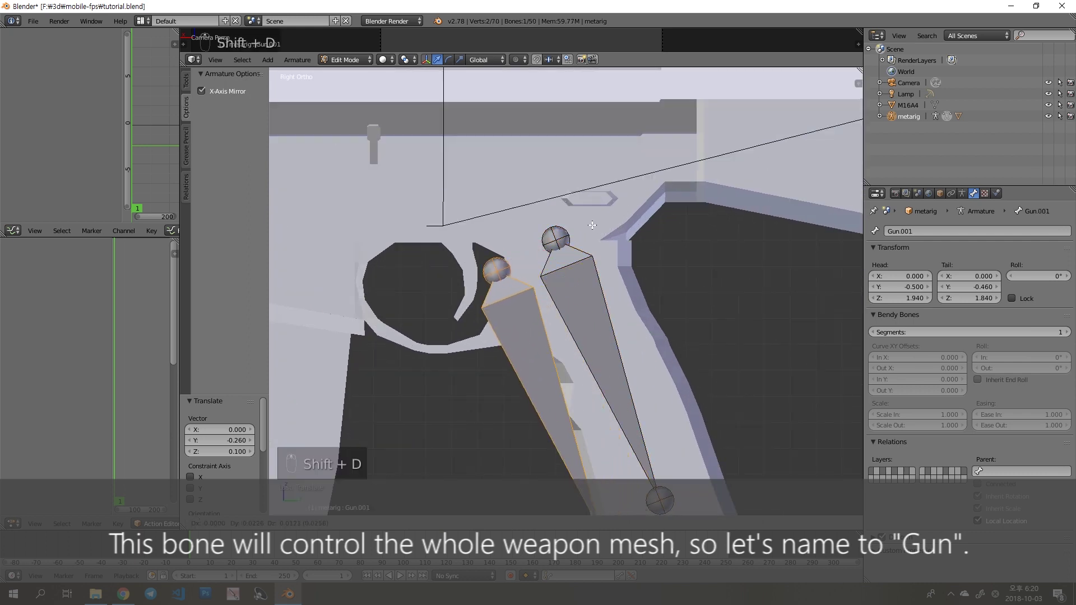
key(z)
key(g)
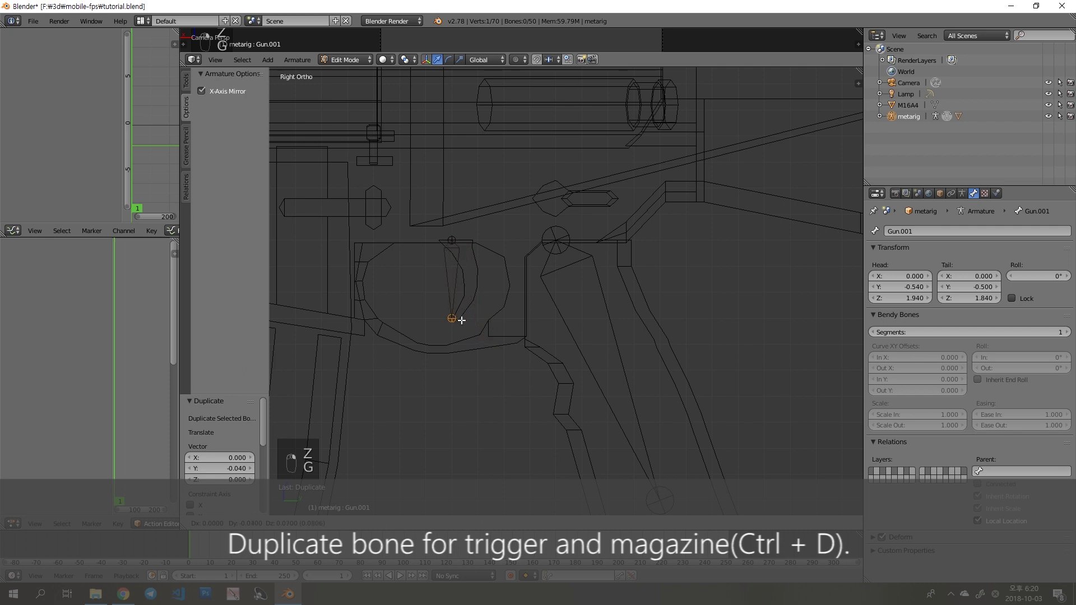
key(z)
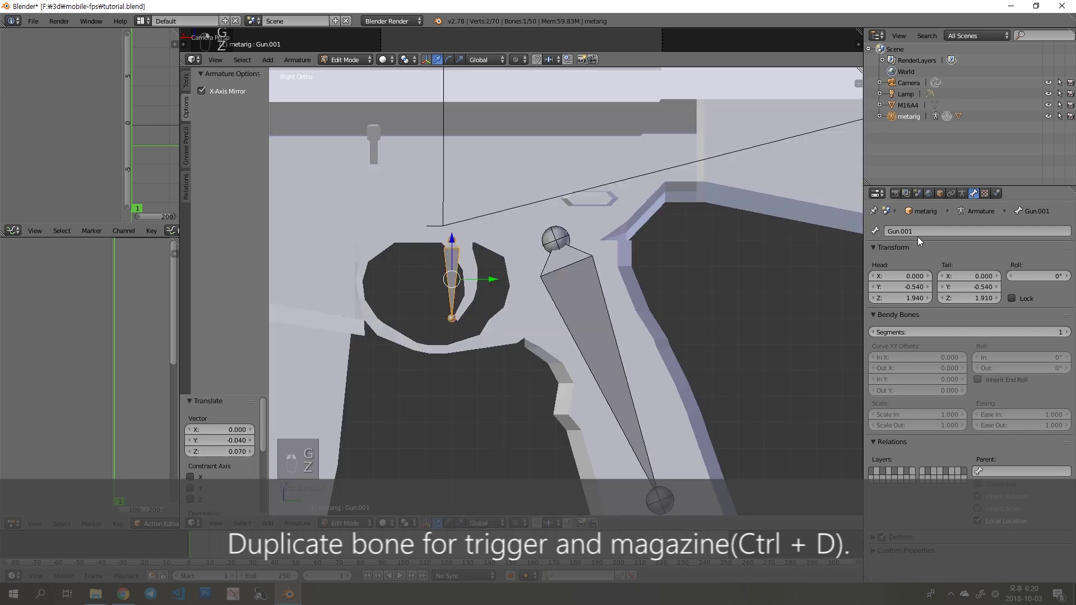
key(g)
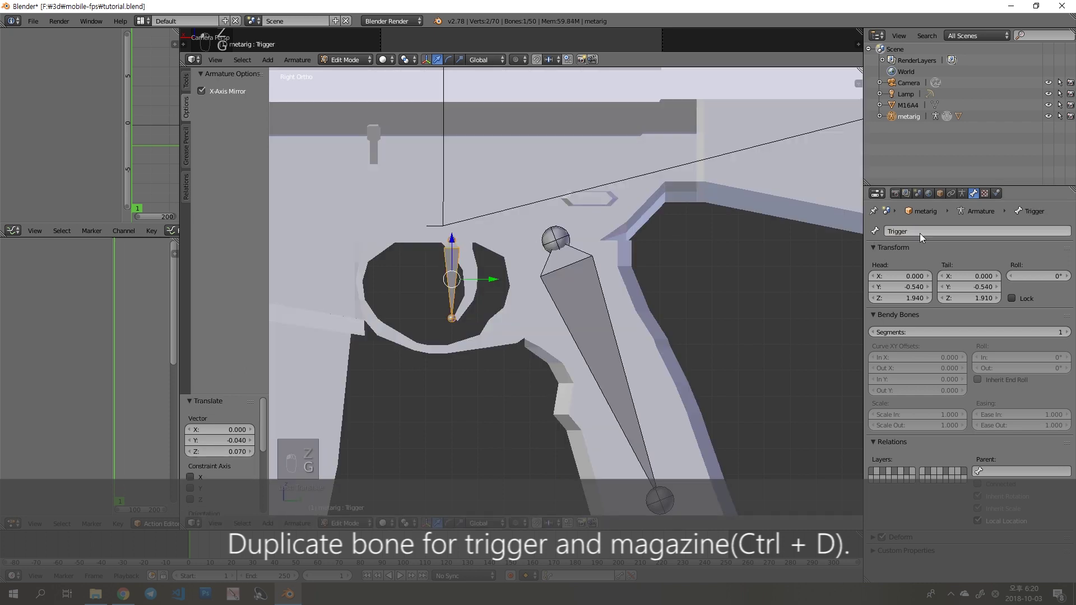
- Duplicate the Trigger bone again for the magazine
key(z)
key(shift+d)
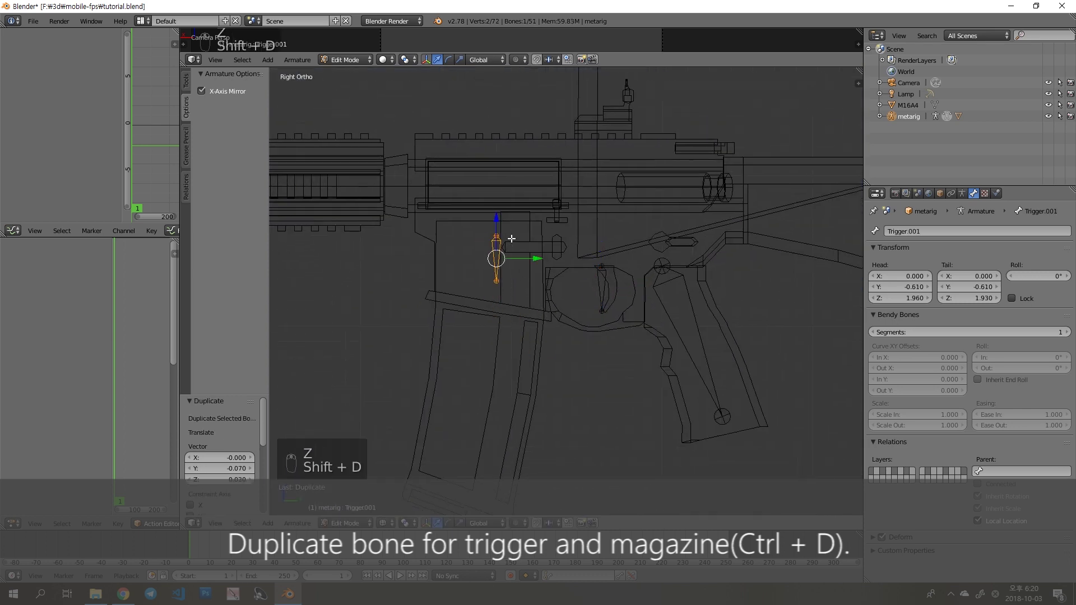
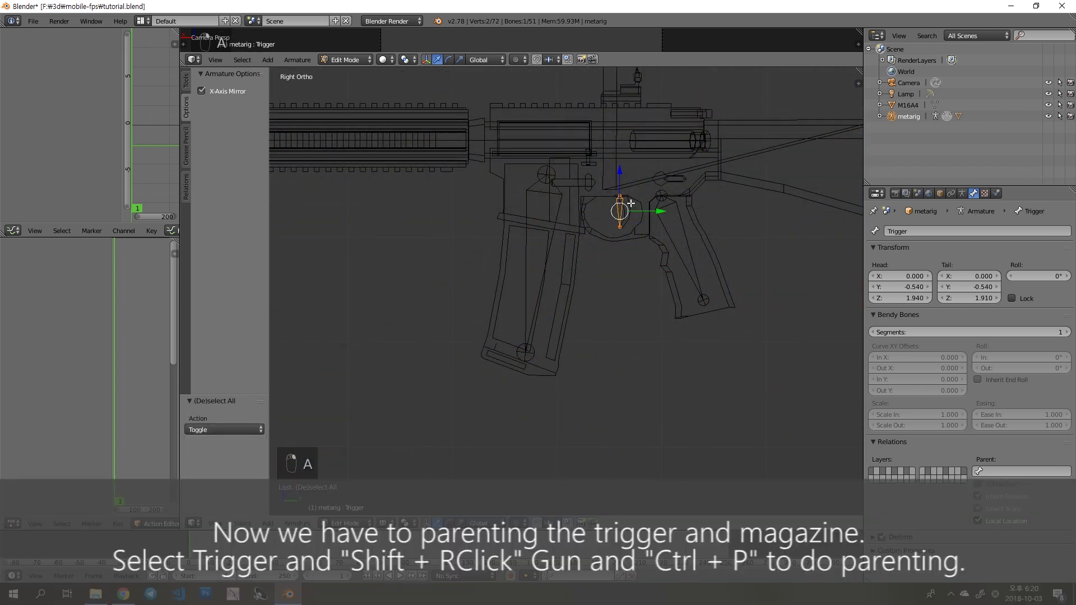
- Parent the Trigger bone to Gun with Keep Offset
key(ctrl+p)
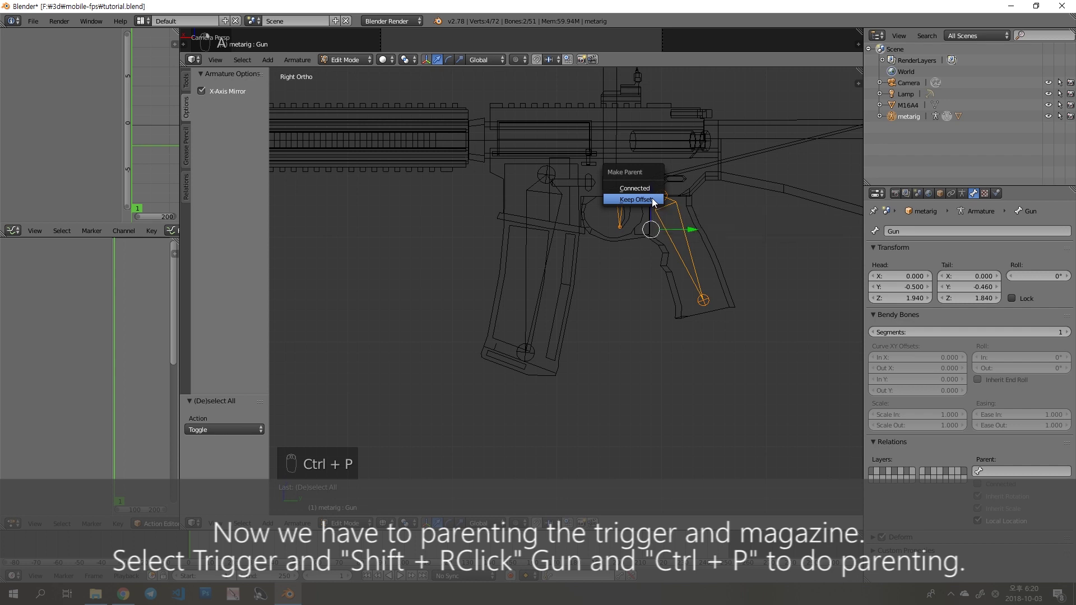
key(a)
- In Pose Mode move the Gun bone to confirm Trigger follows, then cancel the move
key(z)
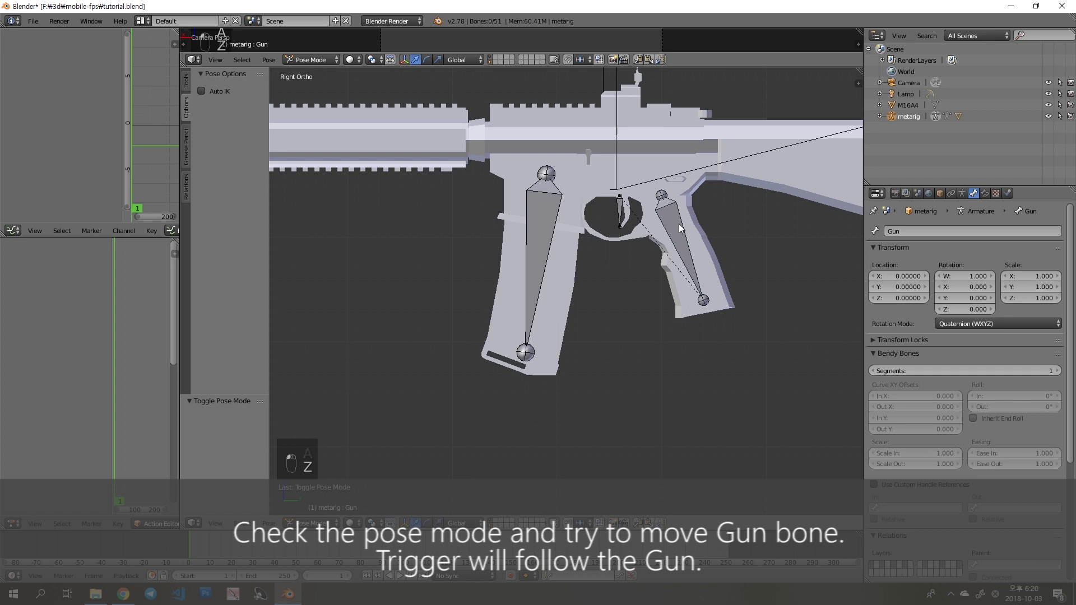
key(g)
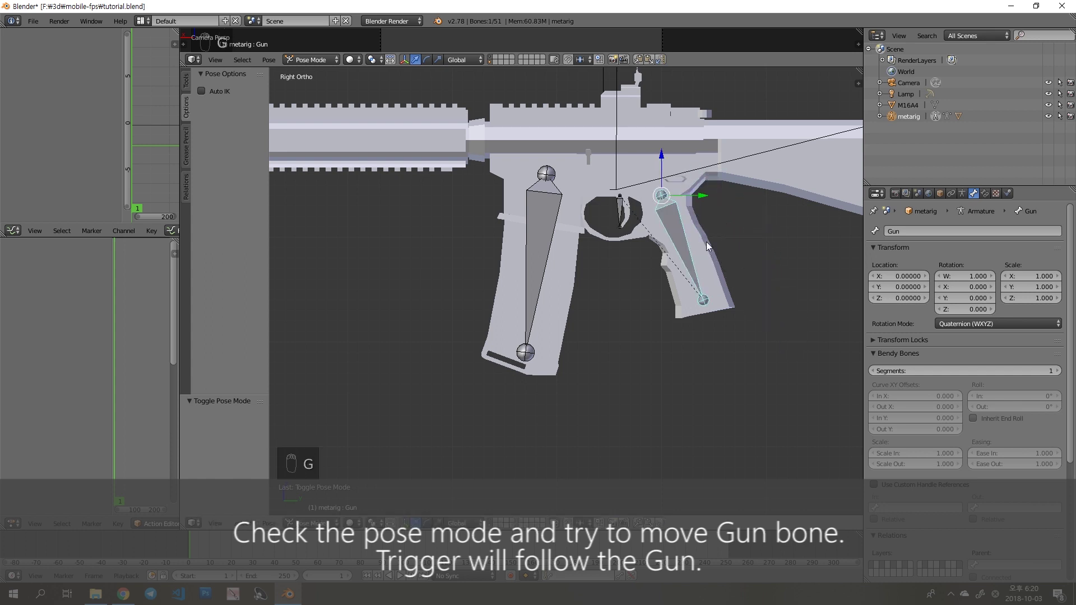
key(g)
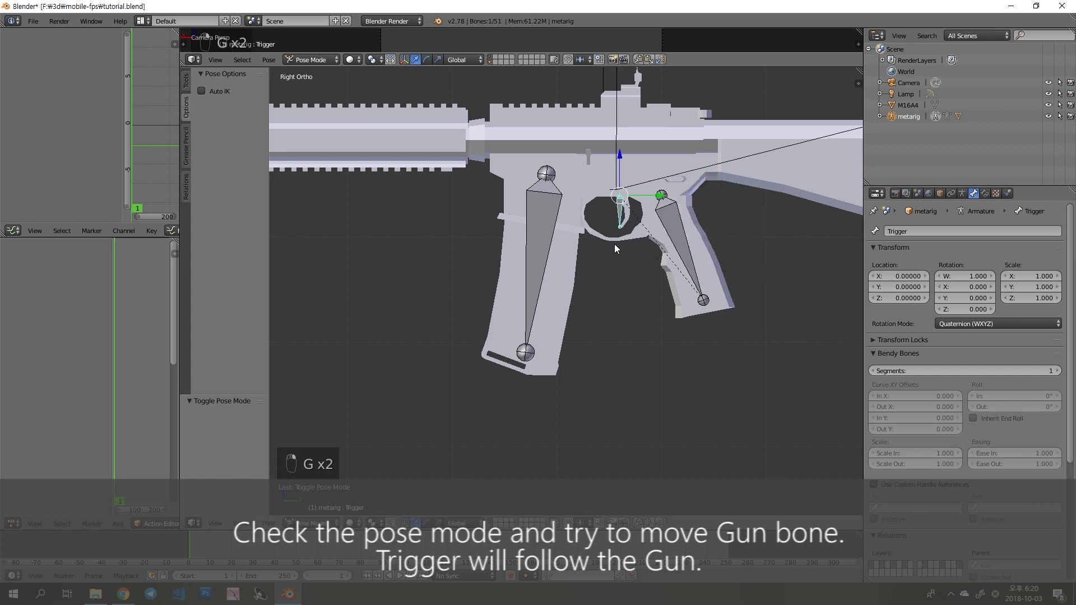
- Give the Mag bone a Child Of constraint targeting the Gun bone with Set Inverse
key(a)
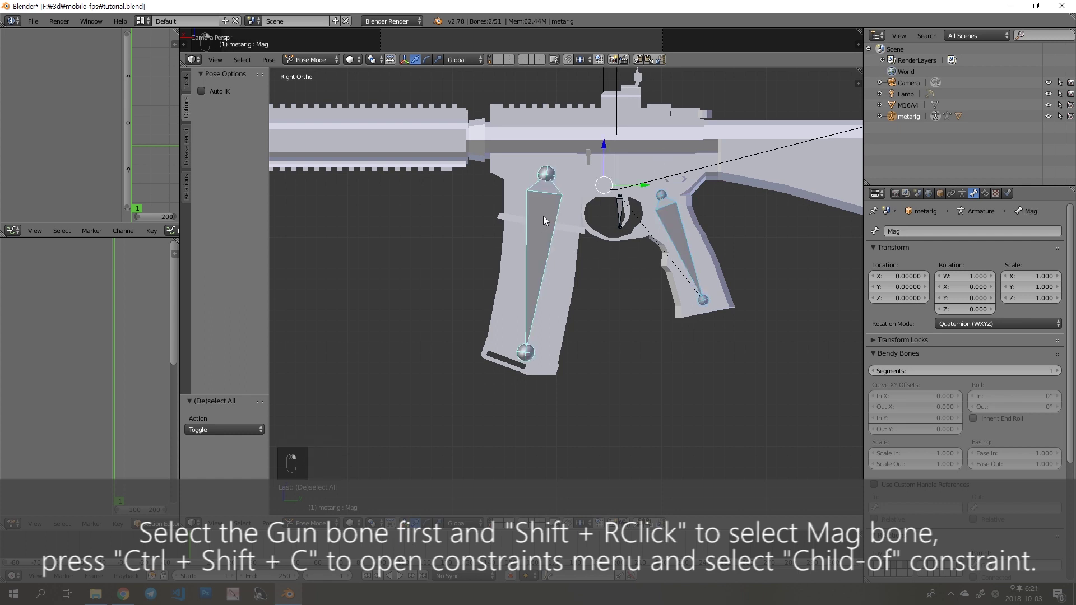
key(ctrl+shift+c)
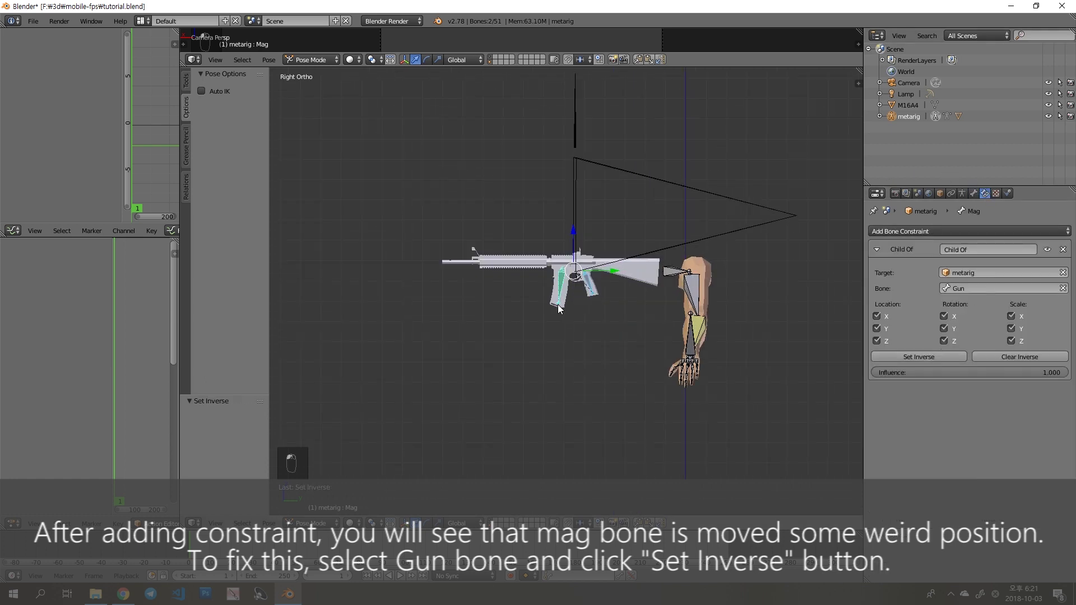
key(z)
key(z)
key(a)
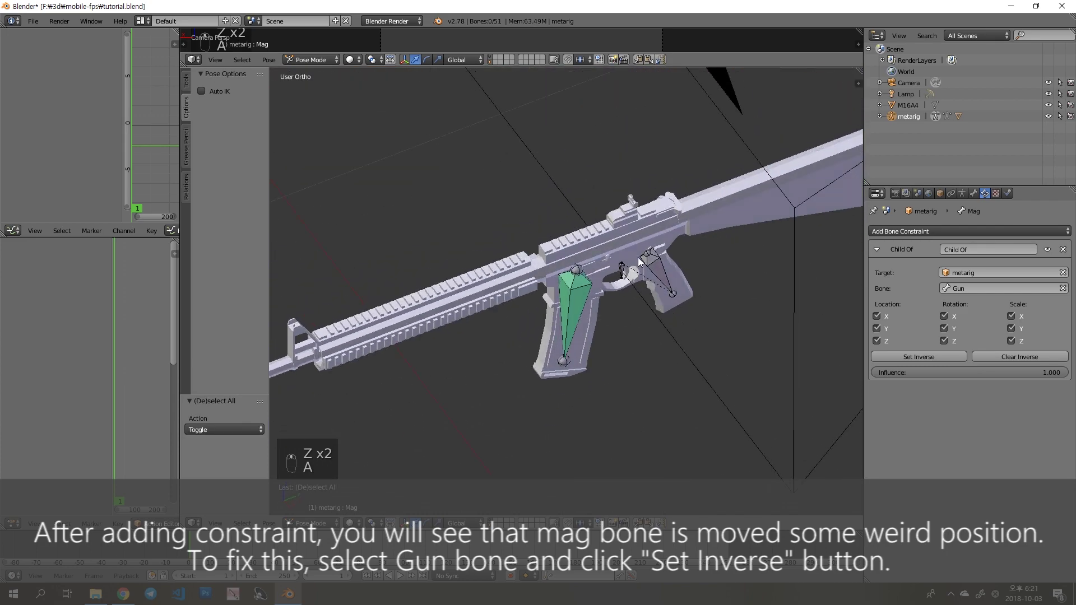
- Move the Gun bone to confirm the magazine follows, testing influence 0 and 1
middle_click(591, 259)
key(g)
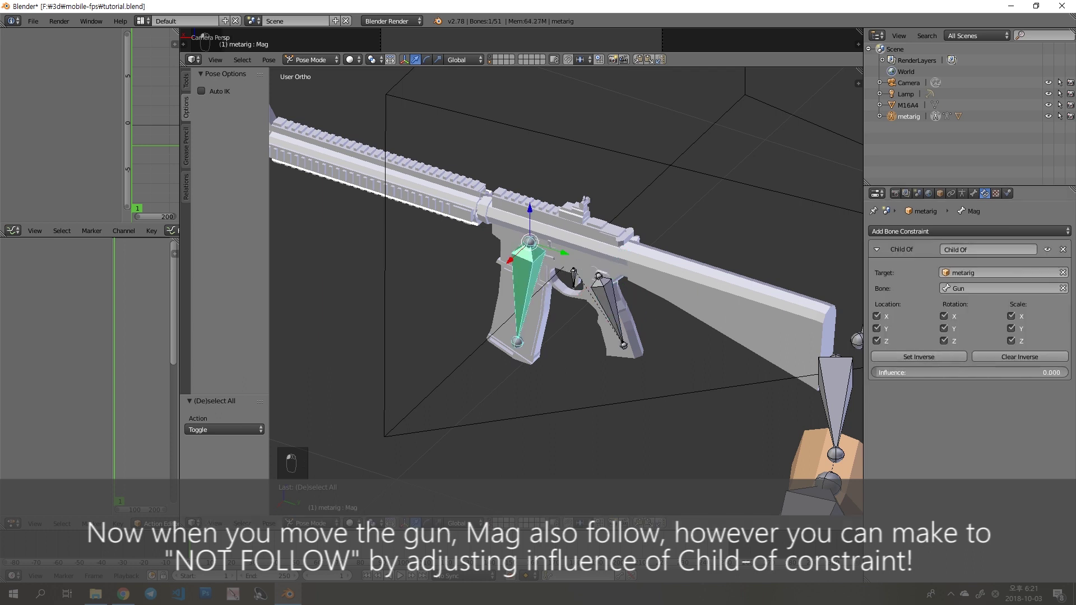
key(g)
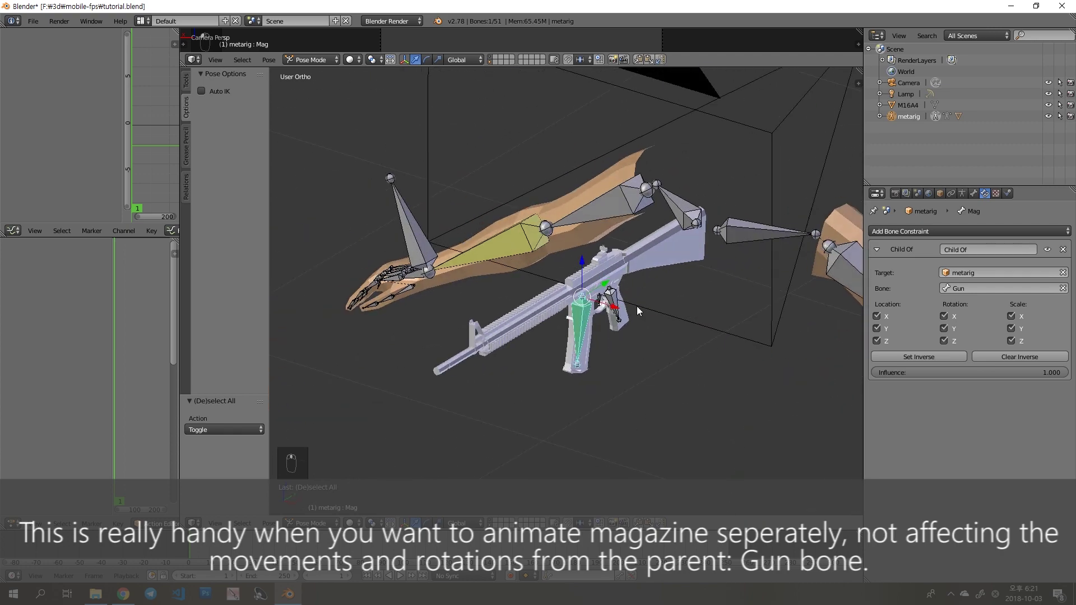
key(a)
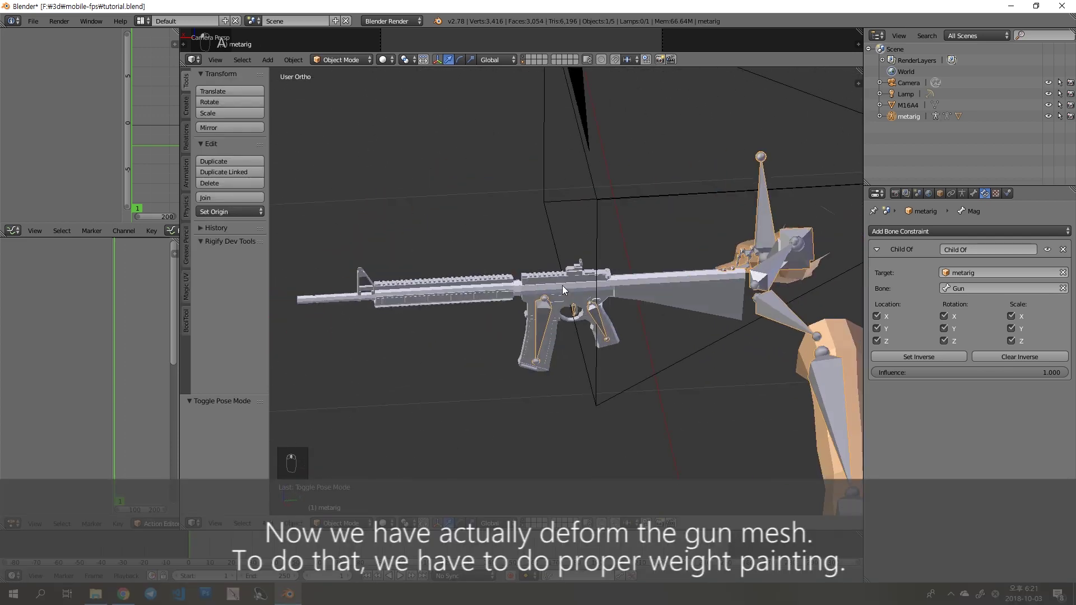
- In Edit Mode assign all rifle vertices to a new Gun vertex group at weight 1.0
key(Tab)
key(a)
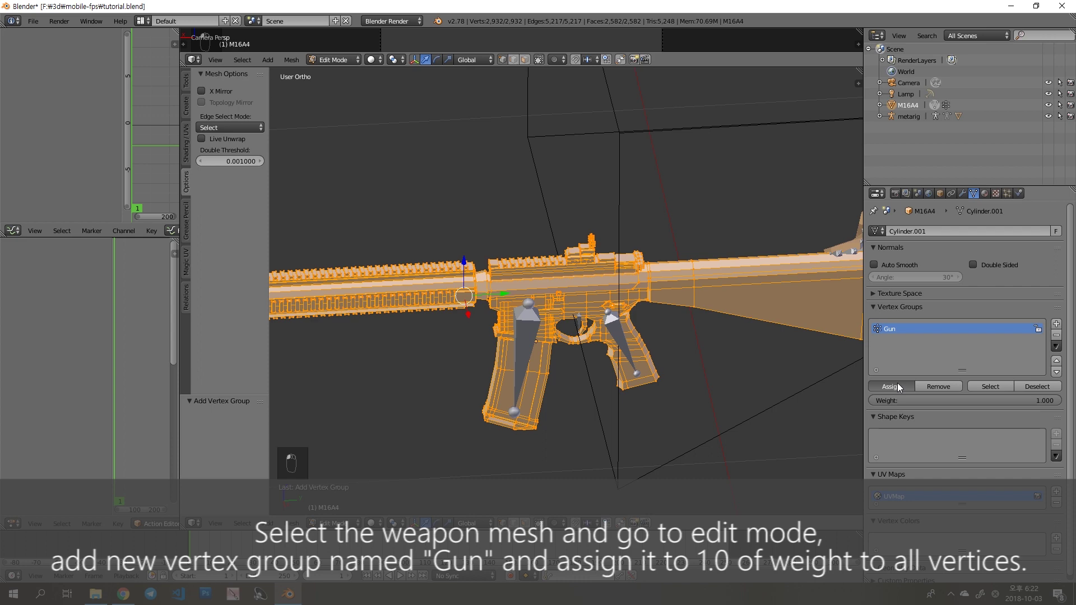
key(a)
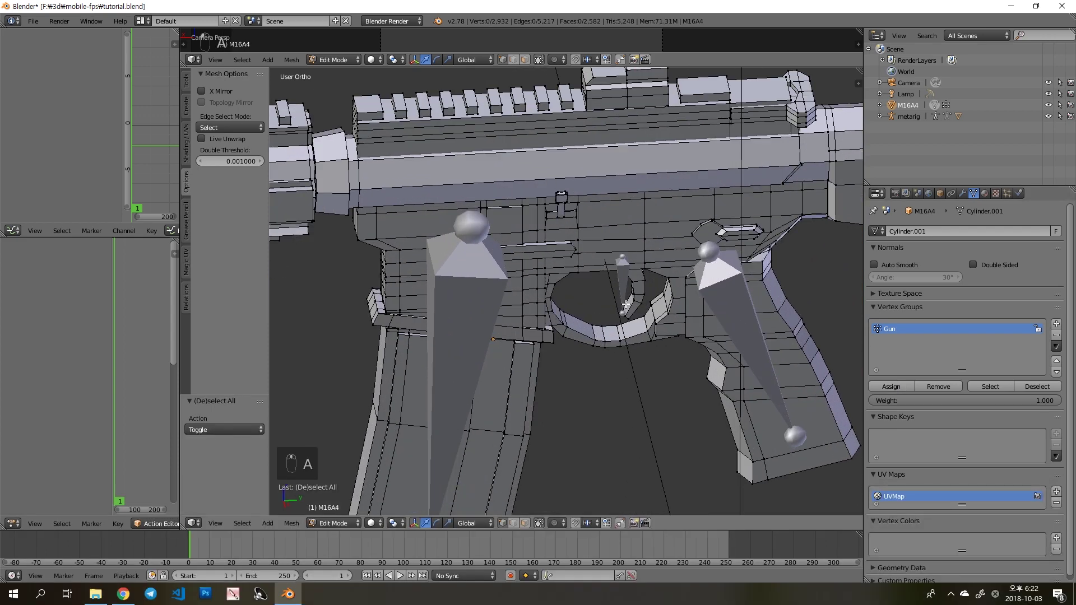
- Assign the trigger's linked vertices to a Trigger vertex group at weight 1.0
key(l)
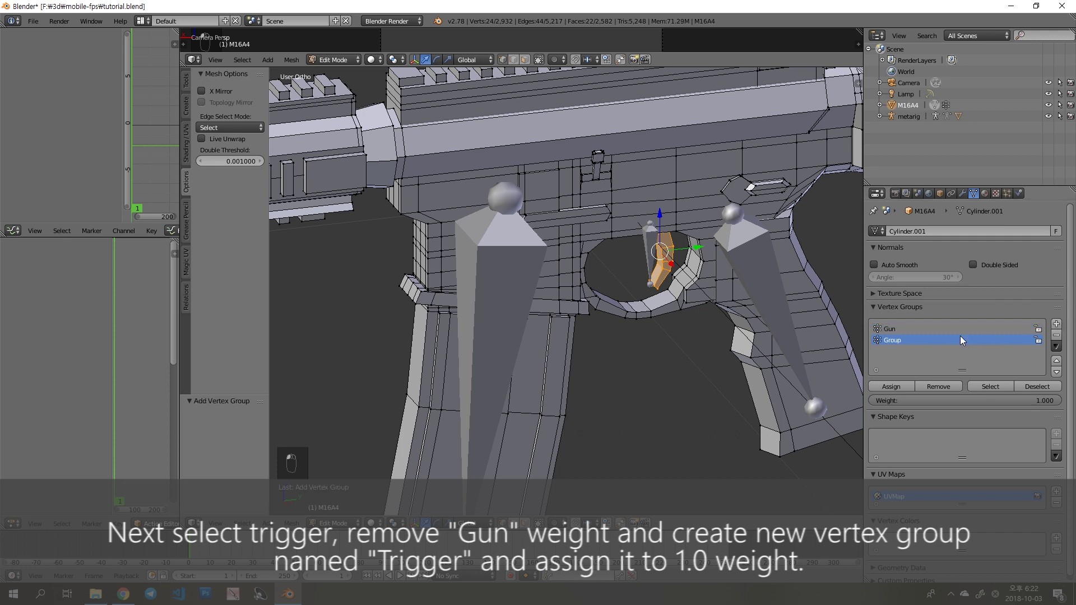
key(g)
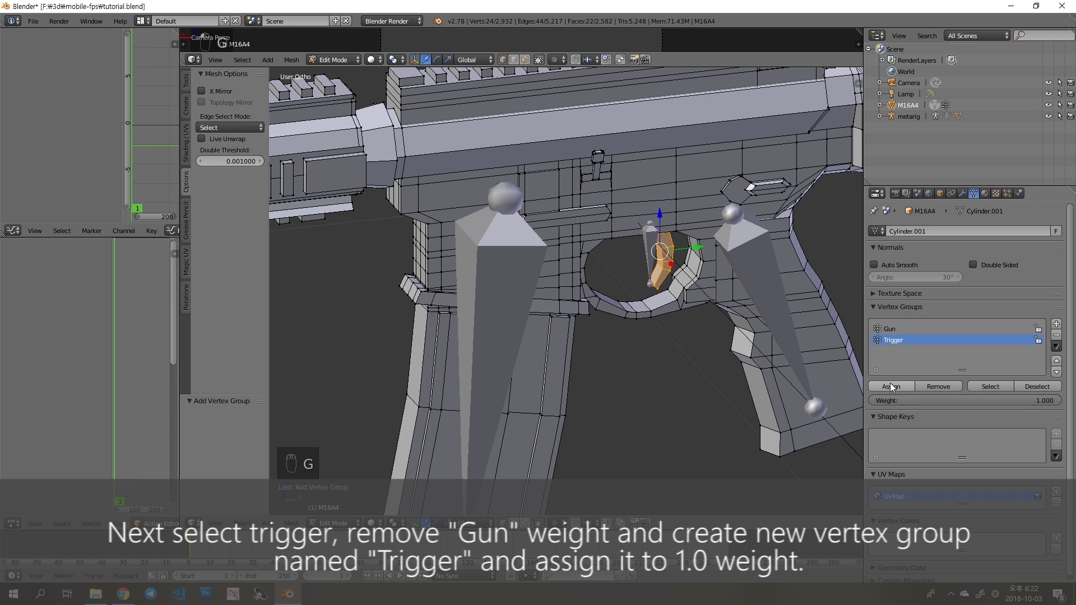
key(a)
key(a)
key(a)
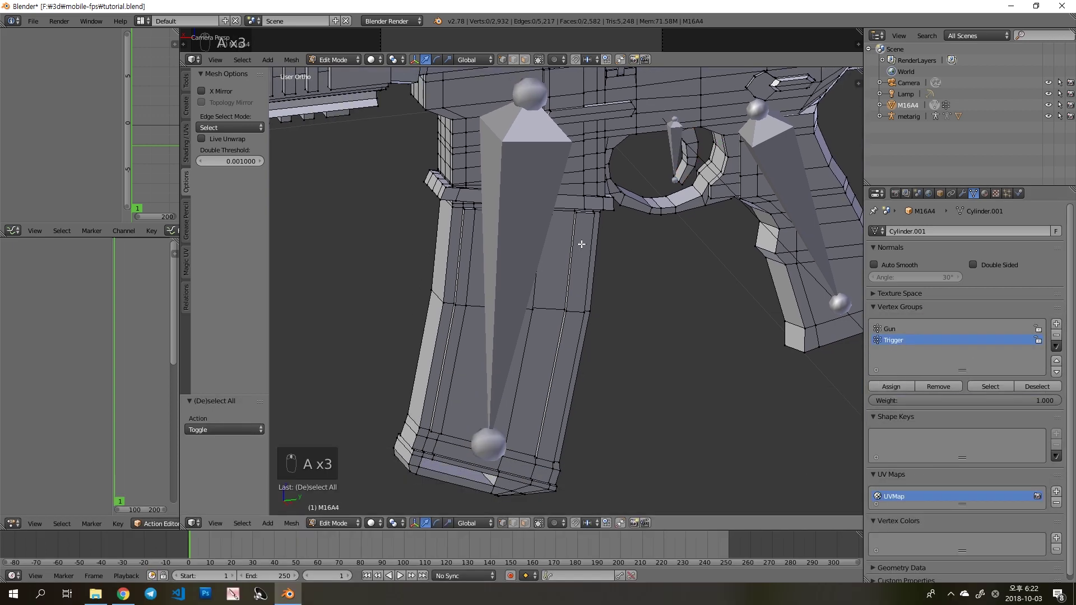
- Assign the magazine's vertices to a Mag group, unhide all and check the groups in Weight Paint
key(l)
key(h)
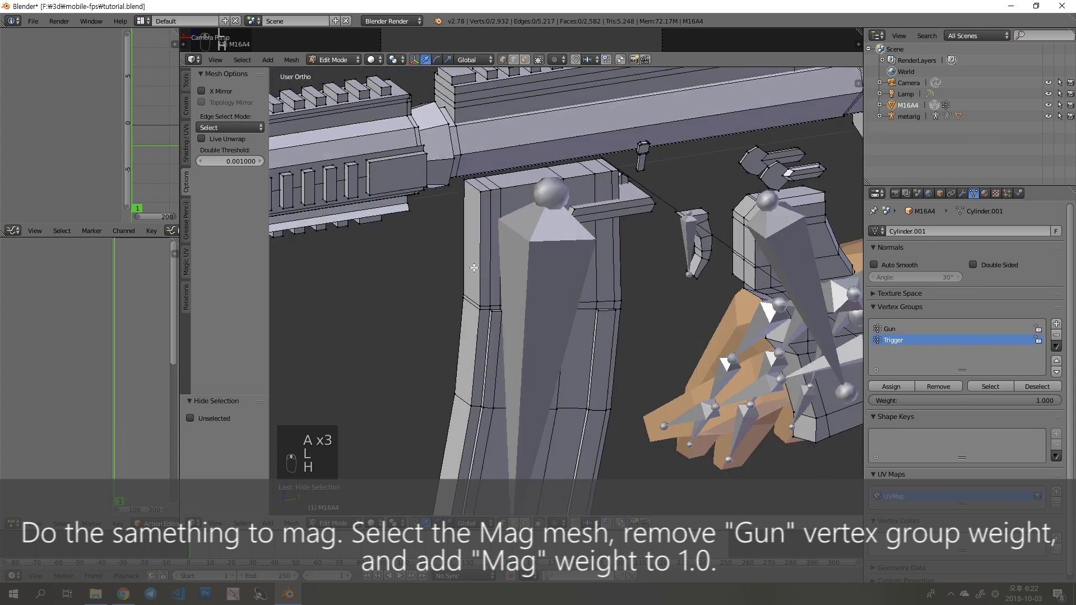
key(k)
key(l)
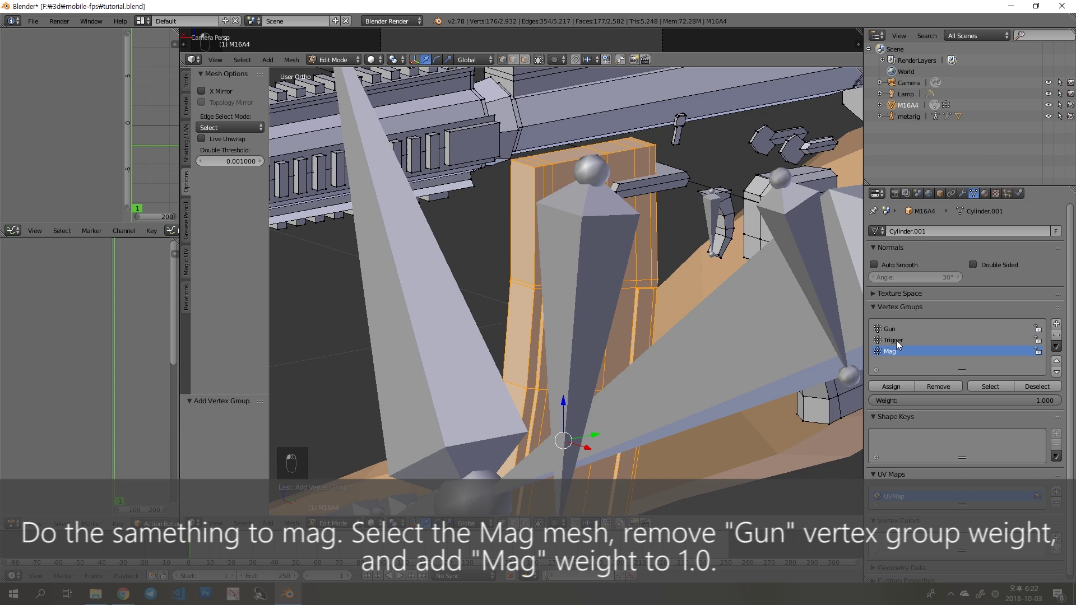
key(a)
key(alt+h)
key(a)
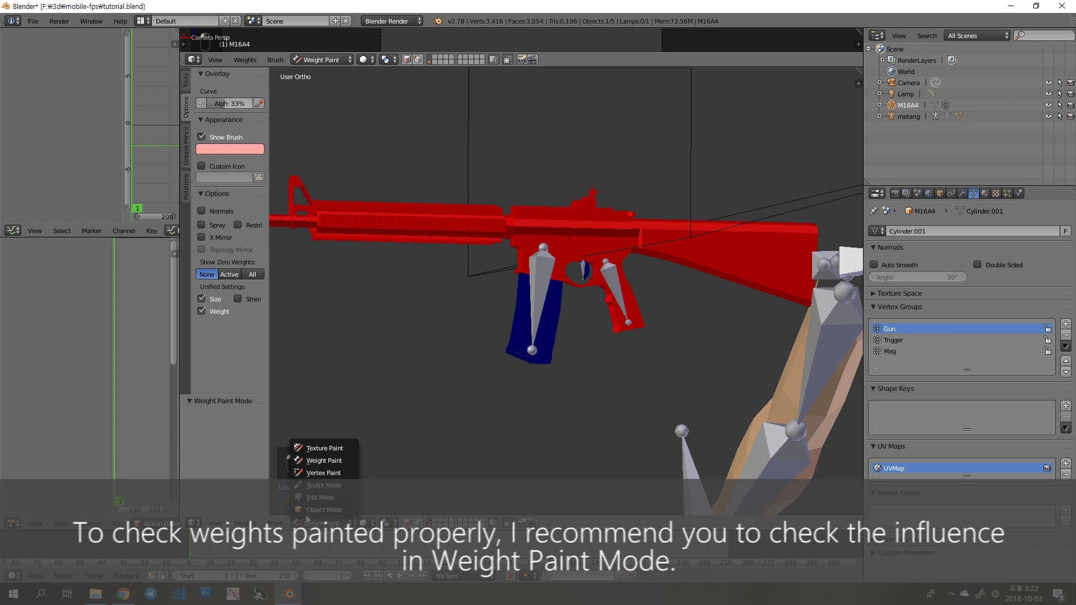
- Parent the M16A4 mesh to the metarig armature With Armature Deform
key(a)
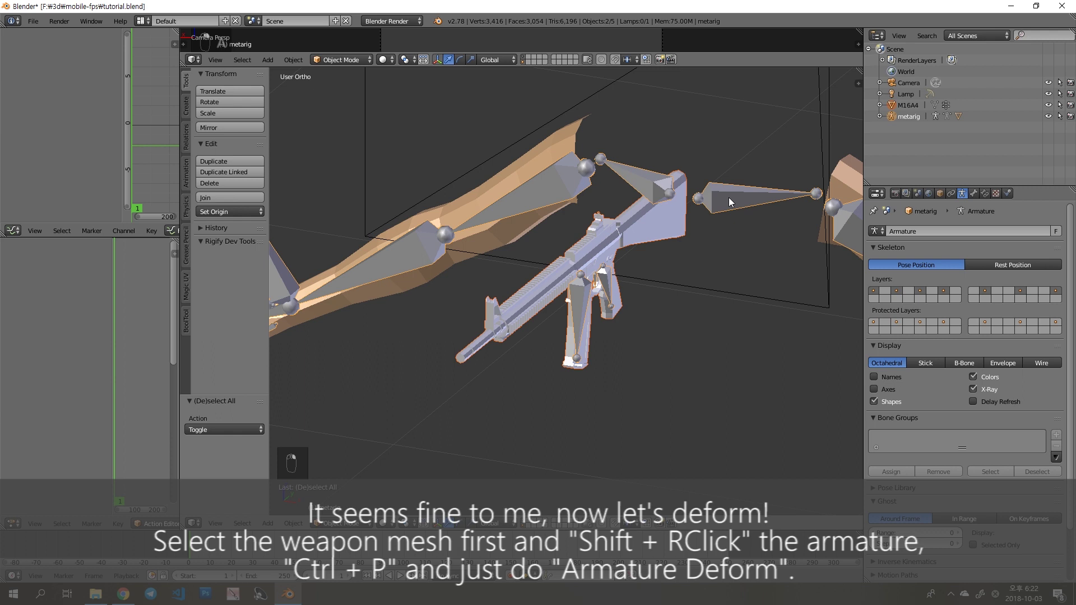
key(ctrl+p)
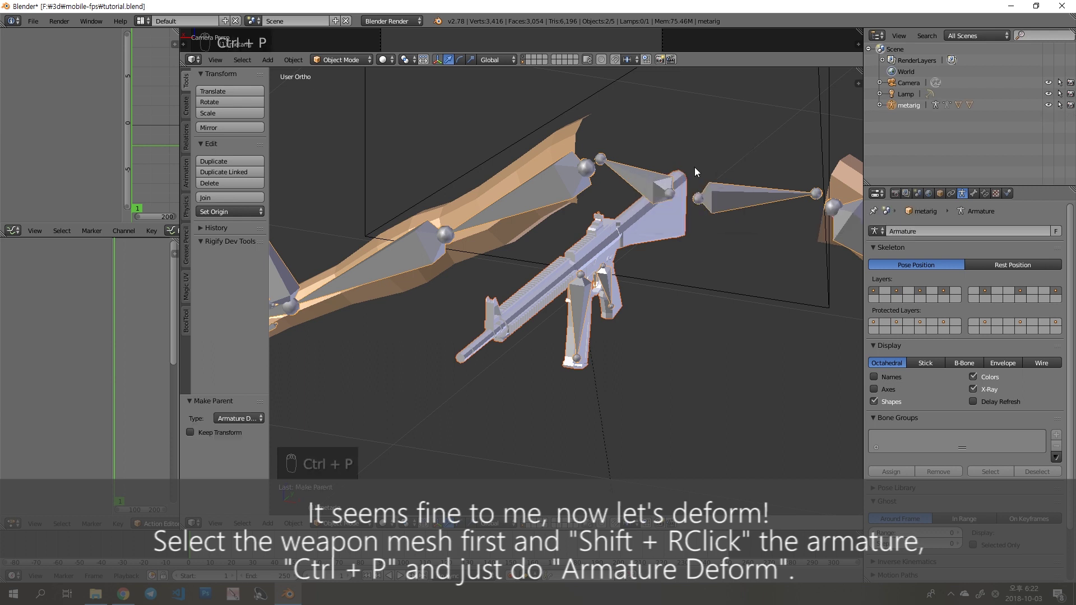
- In Pose Mode grab and rotate the grip and Trigger bones to confirm the mesh deforms with them
key(a)
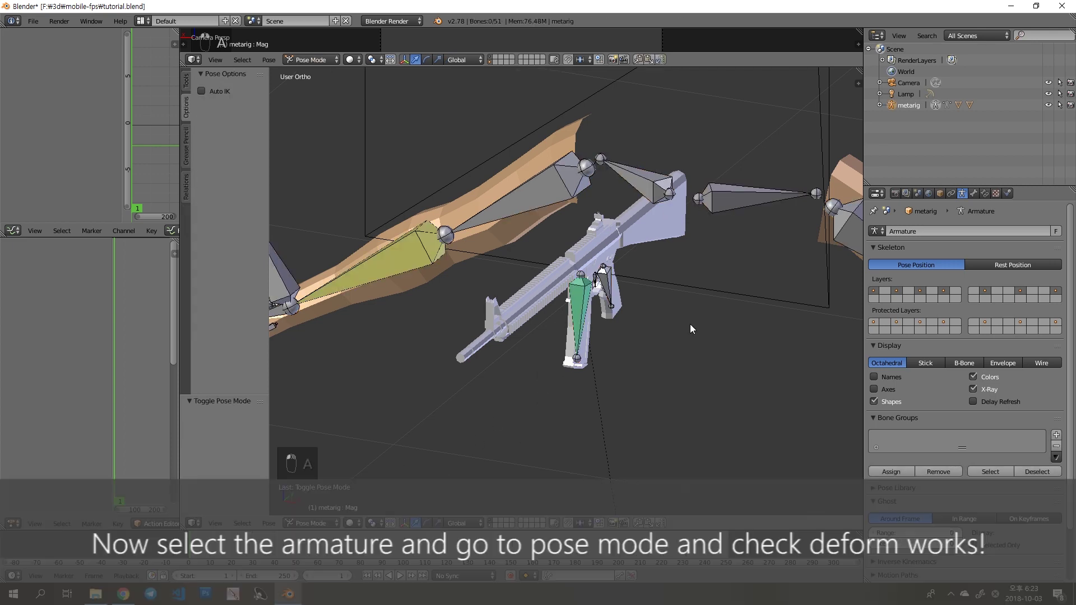
key(g)
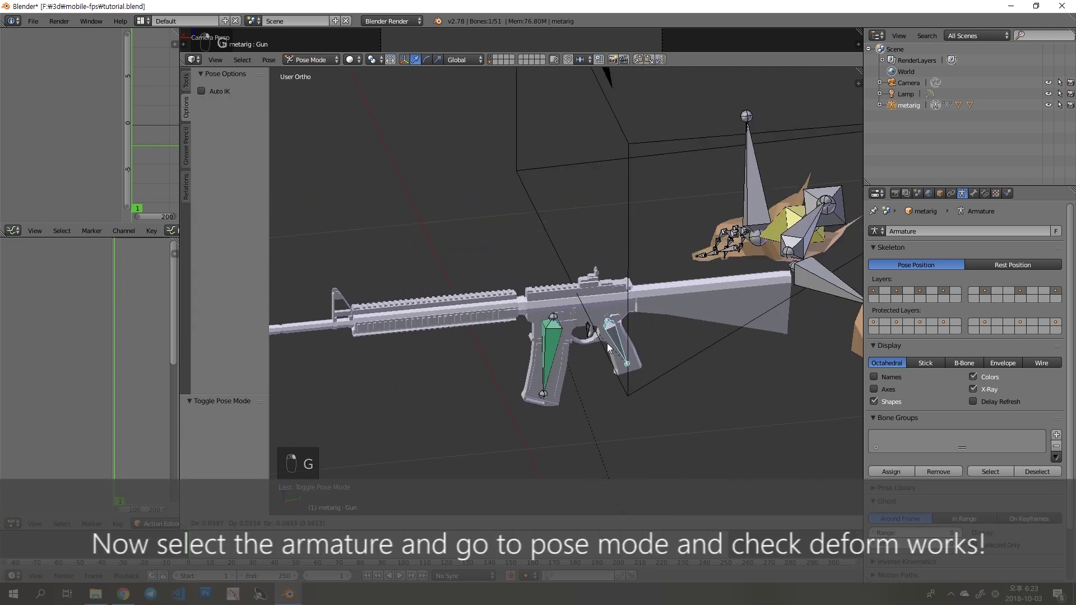
key(r)
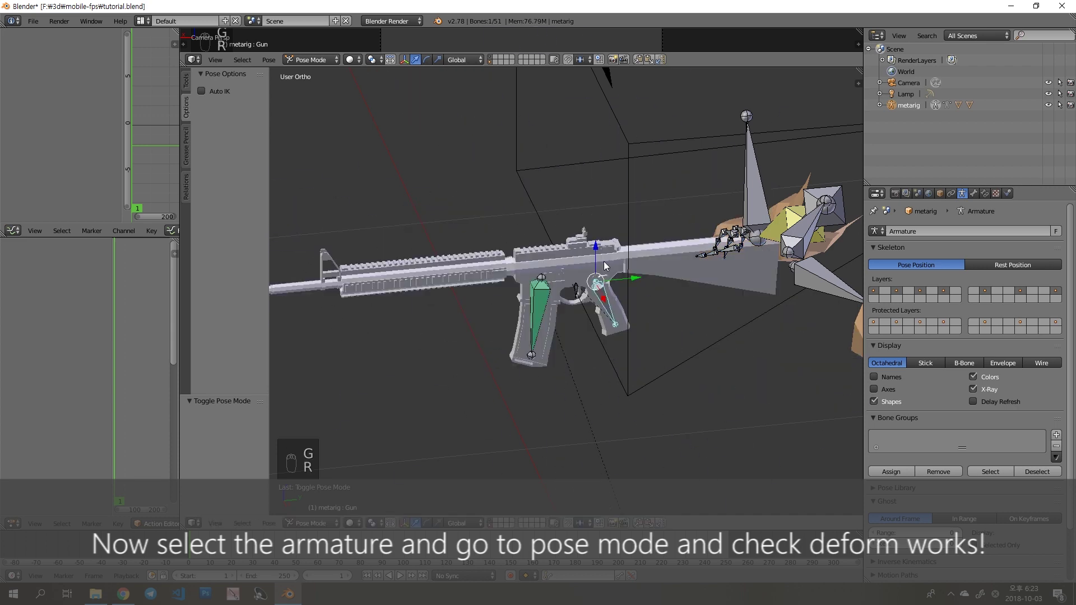
drag(575, 313, 606, 301)
key(r)
key(g)
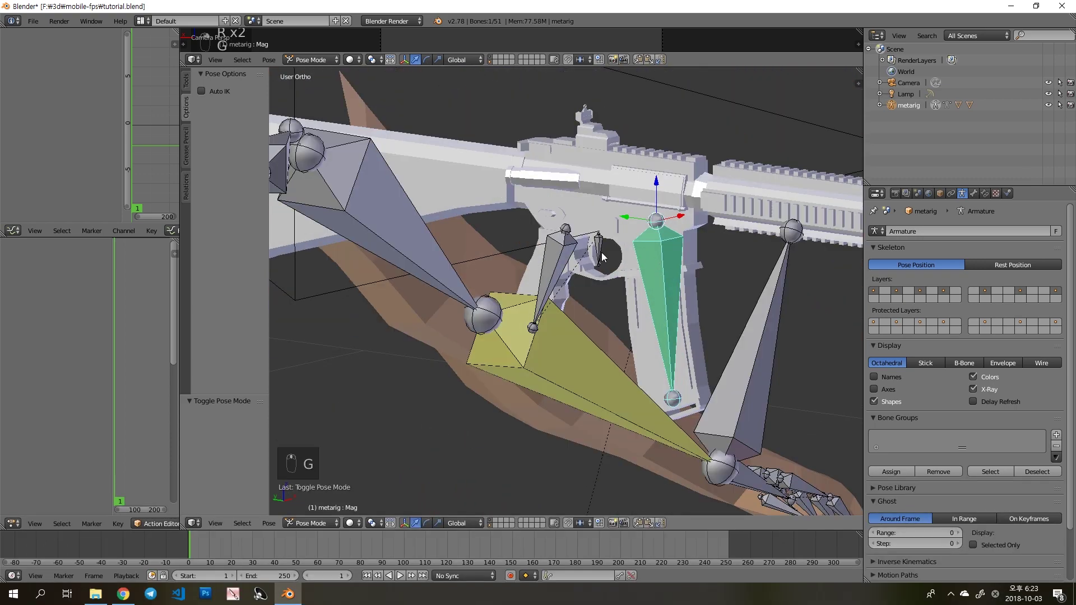
key(r)
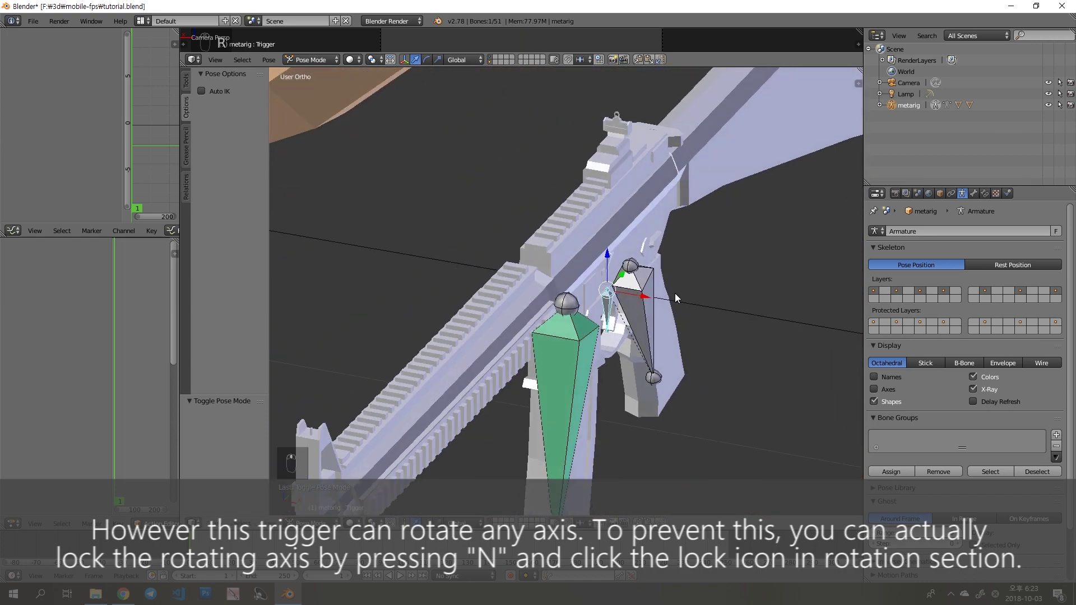
- Lock the Trigger bone's Y and Z rotation in the N sidebar so it swings only about X, and test it
key(n)
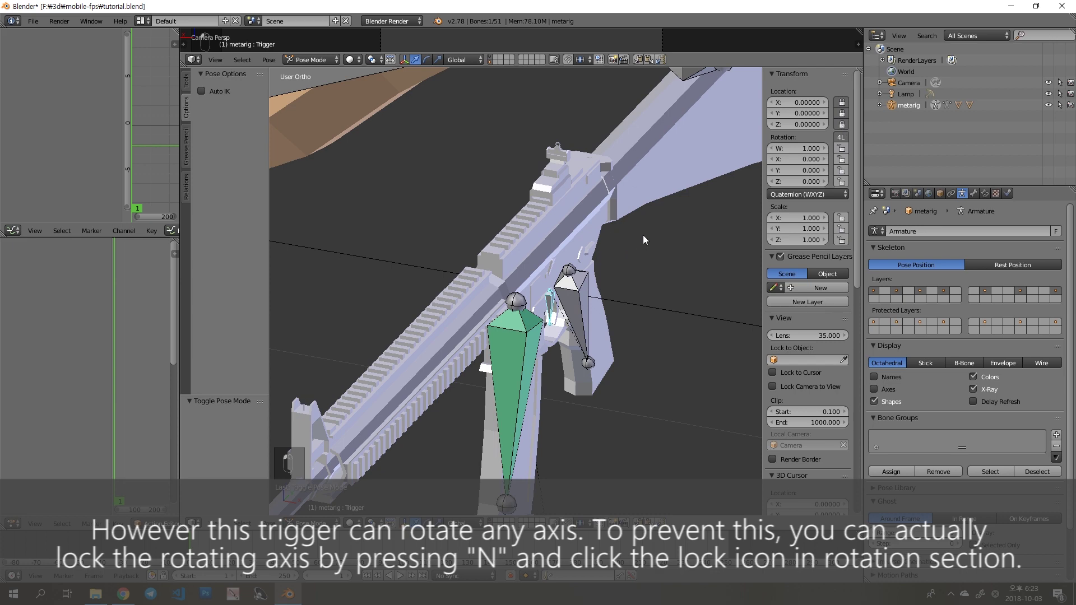
middle_click(624, 229)
drag(625, 226, 845, 154)
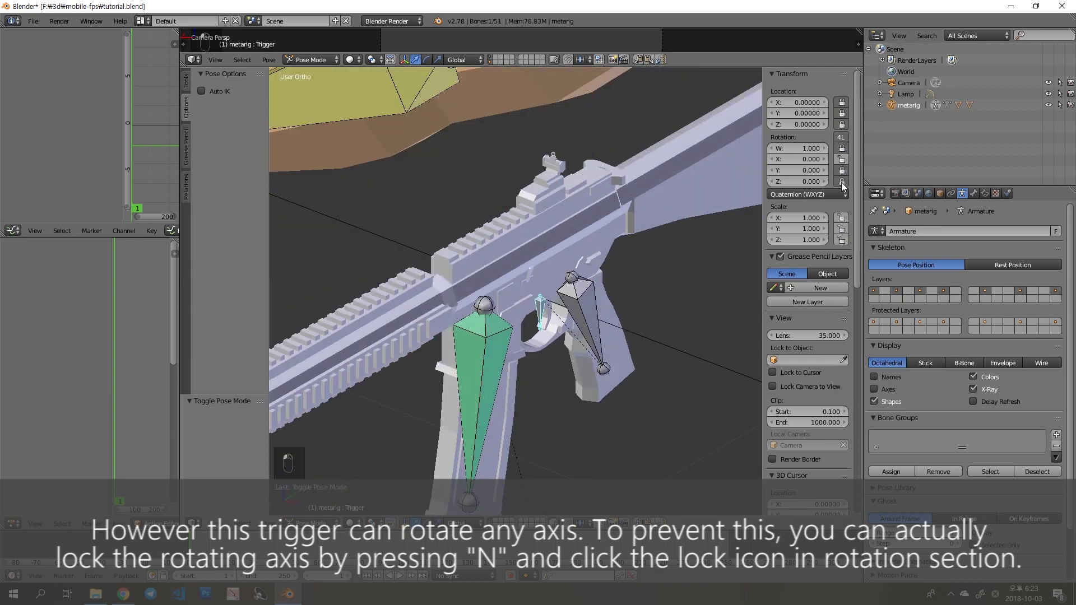
key(r)
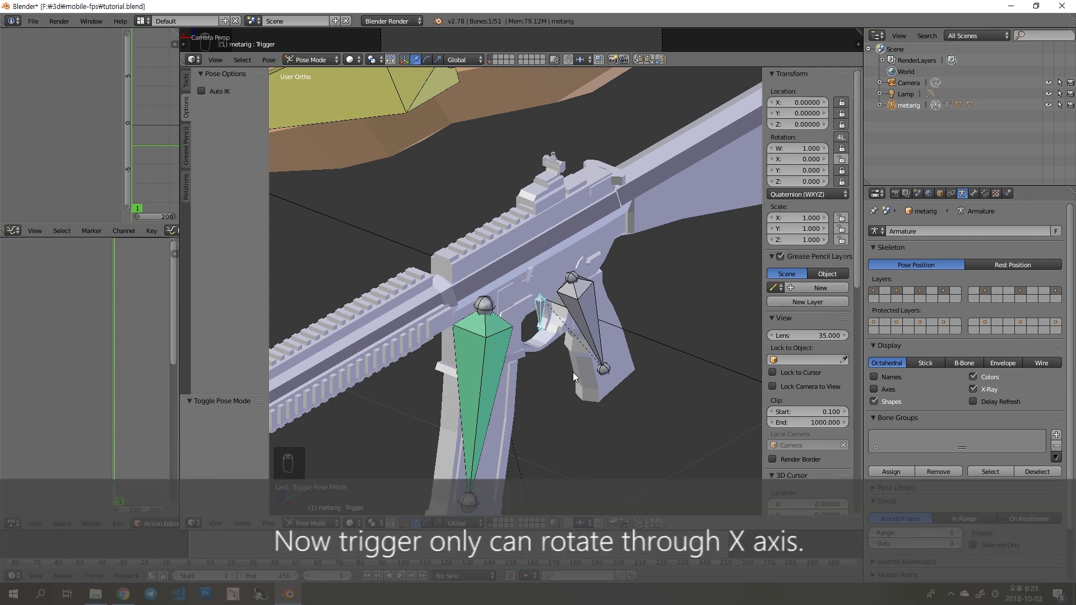
key(r)
drag(597, 282, 620, 282)
key(a)
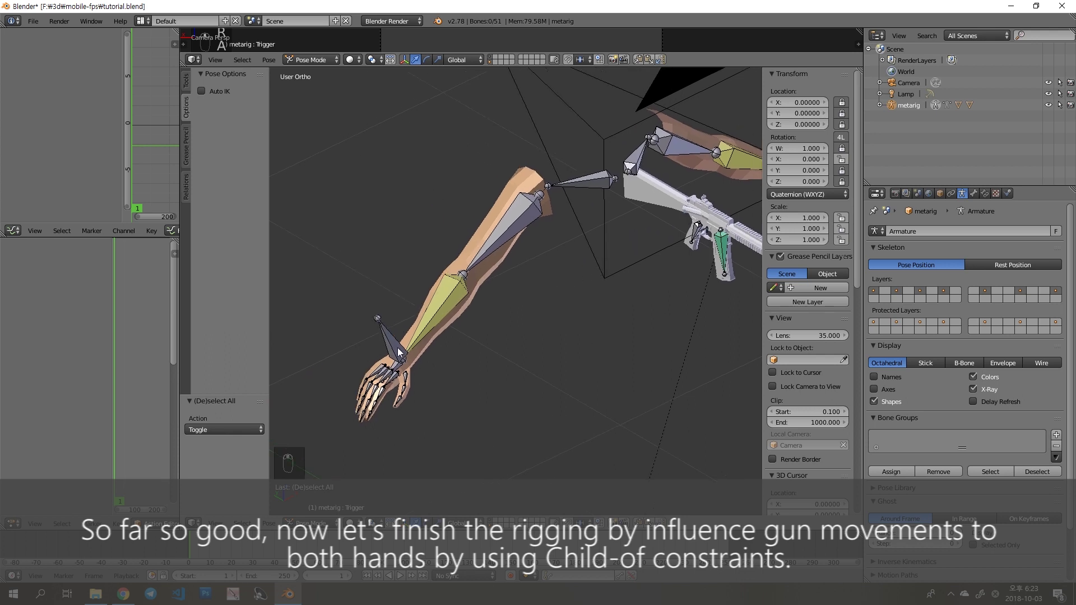
- Give the Mag bone a Child Of constraint to the Gun bone with its inverse set
key(g)
drag(413, 303, 404, 229)
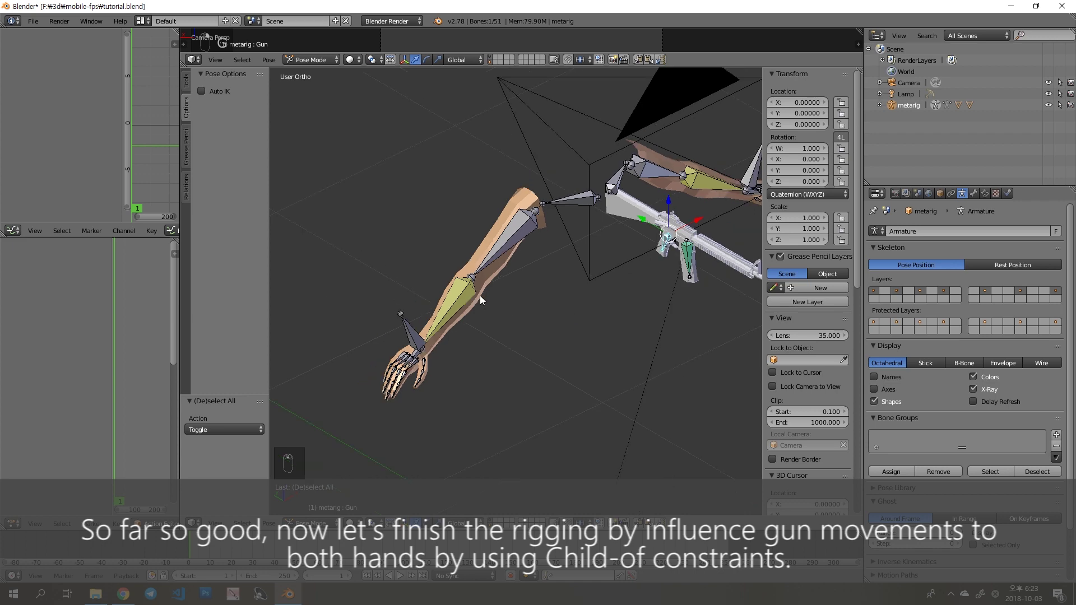
drag(341, 350, 355, 344)
drag(351, 358, 731, 173)
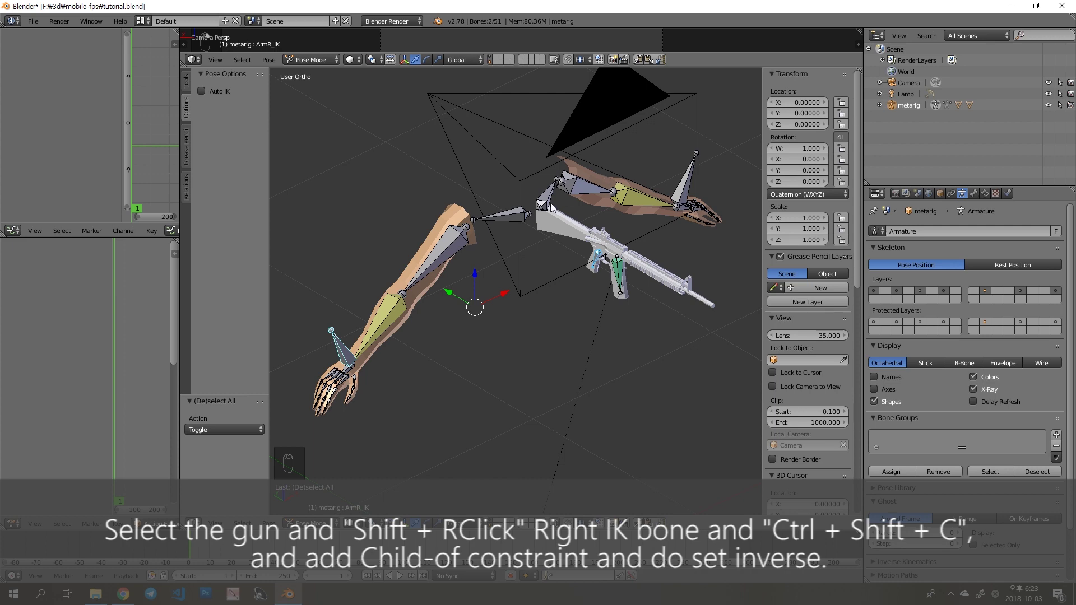
key(ctrl+shift+c)
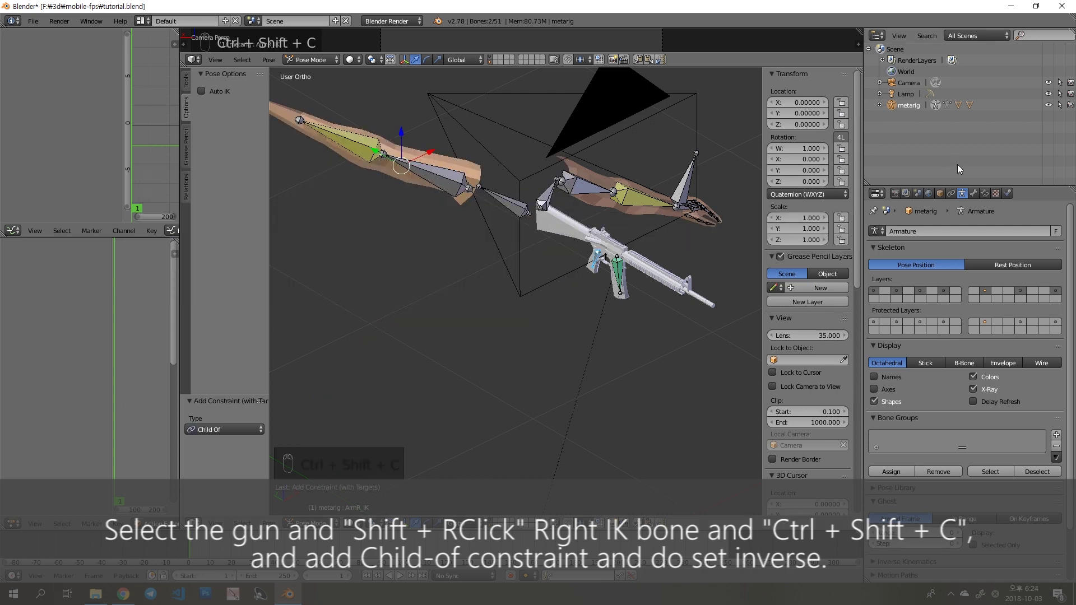
middle_click(987, 195)
drag(987, 195, 667, 340)
- Give the ArmL_IK bone a Child Of constraint targeting the Mag bone with Set Inverse
key(a)
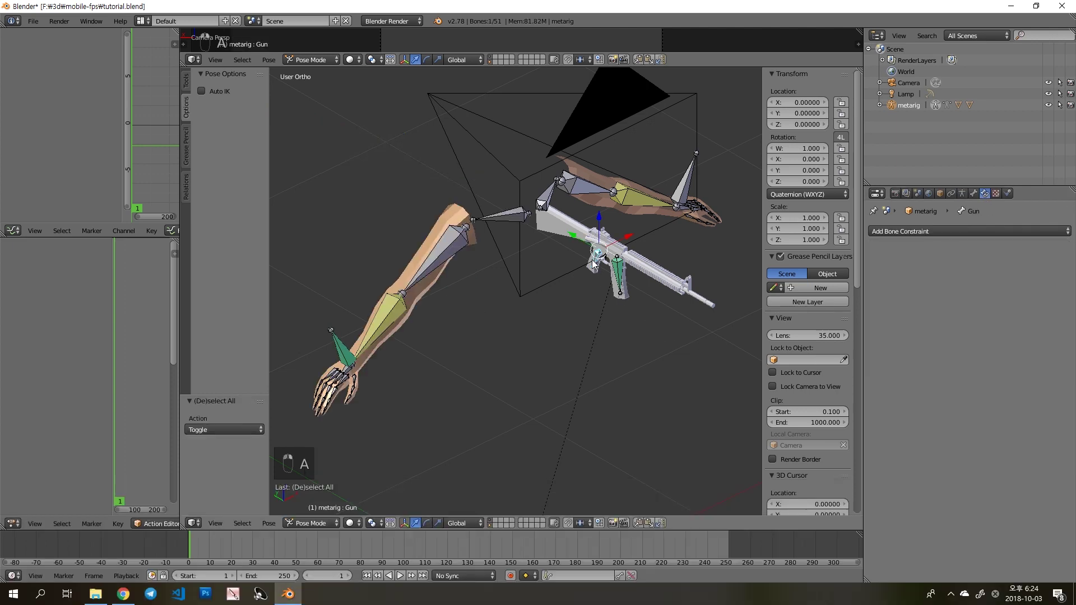
key(g)
drag(625, 303, 592, 209)
middle_click(527, 282)
key(a)
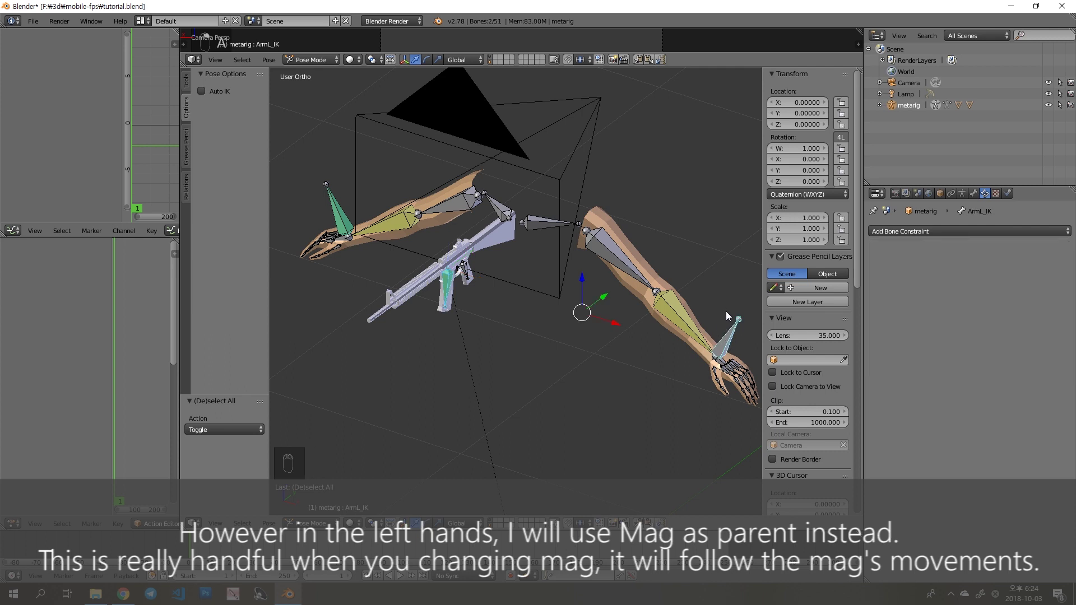
key(ctrl+shift+c)
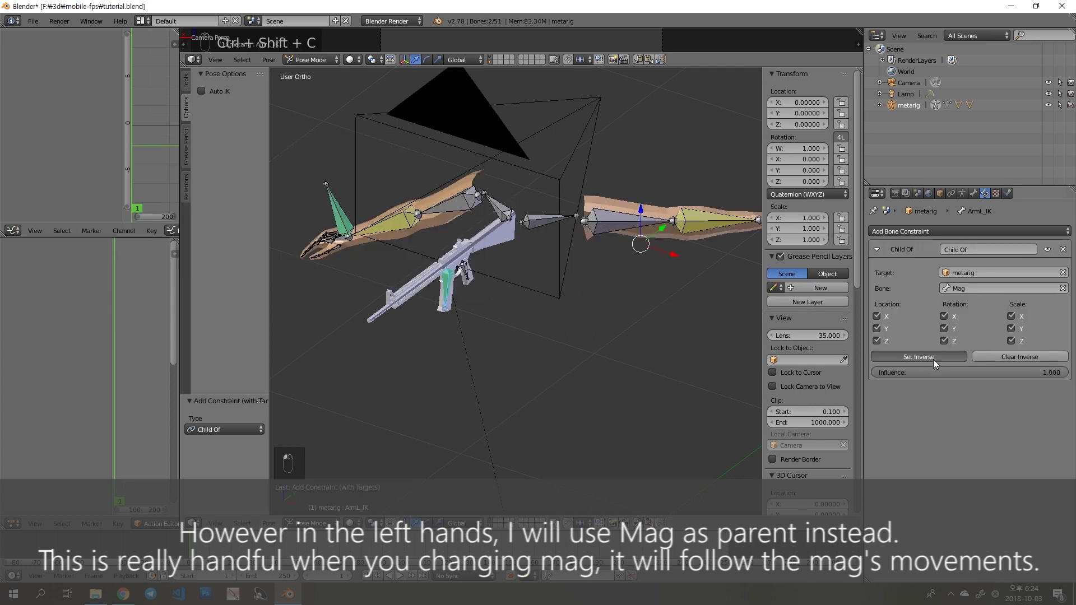
key(a)
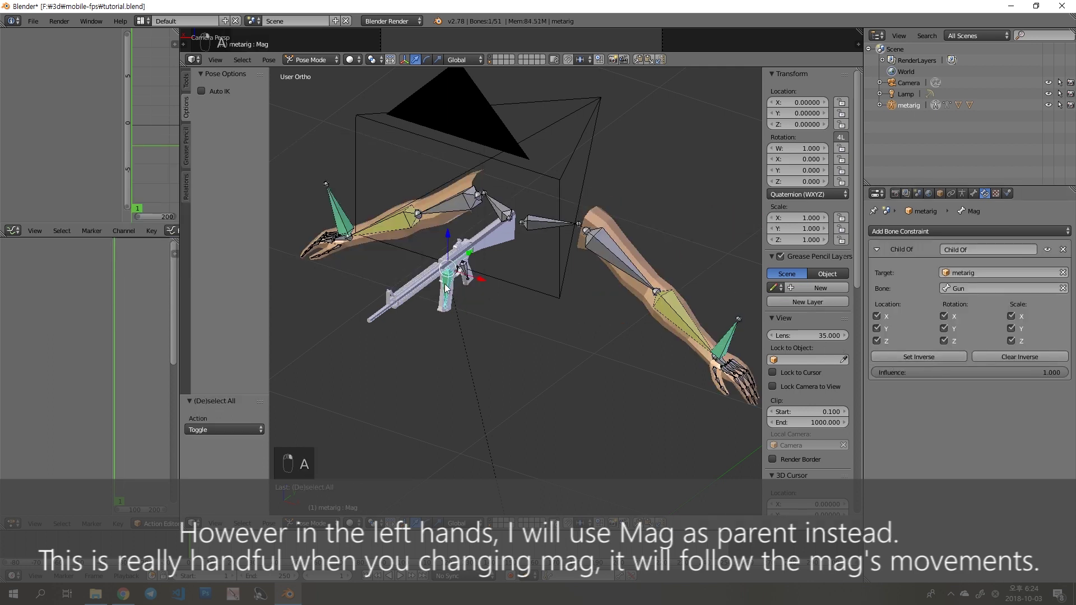
- Move the Mag bone to confirm the left hand follows, then cancel the move
key(g)
drag(400, 243, 405, 222)
right_click(458, 271)
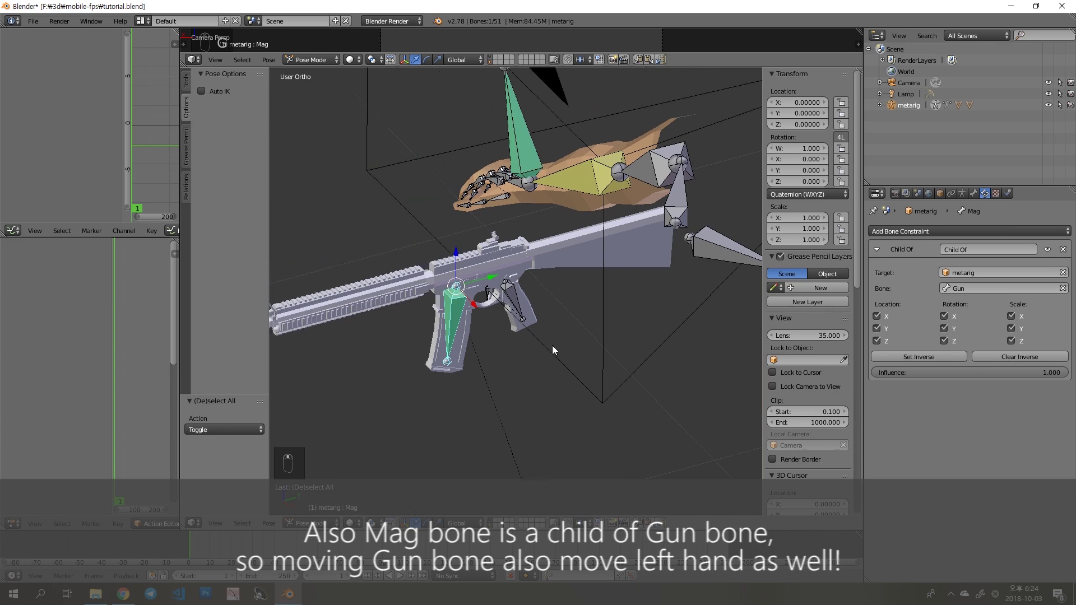
key(g)
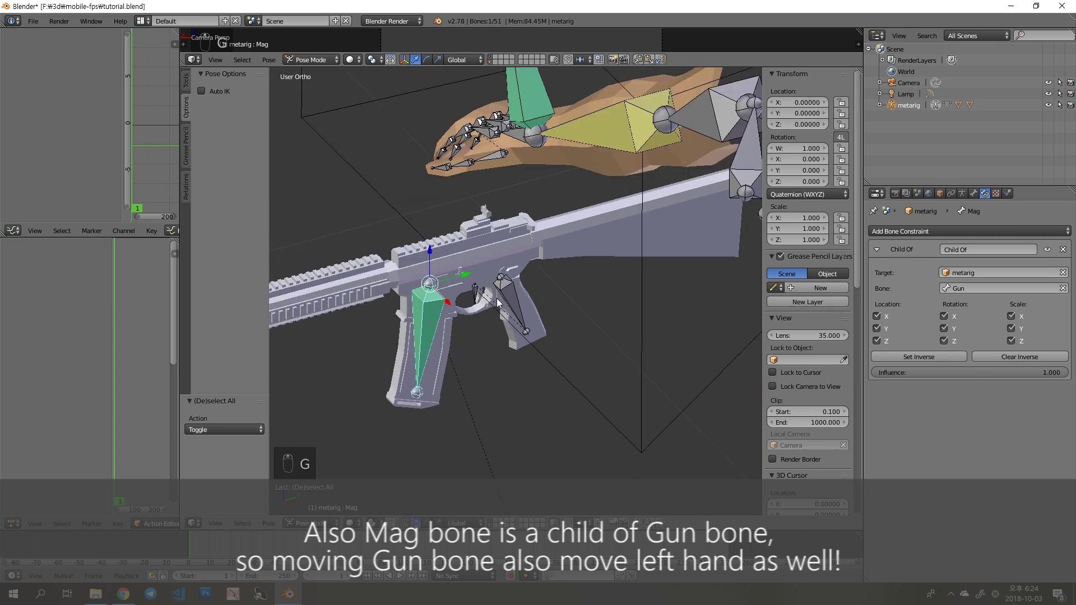
key(g)
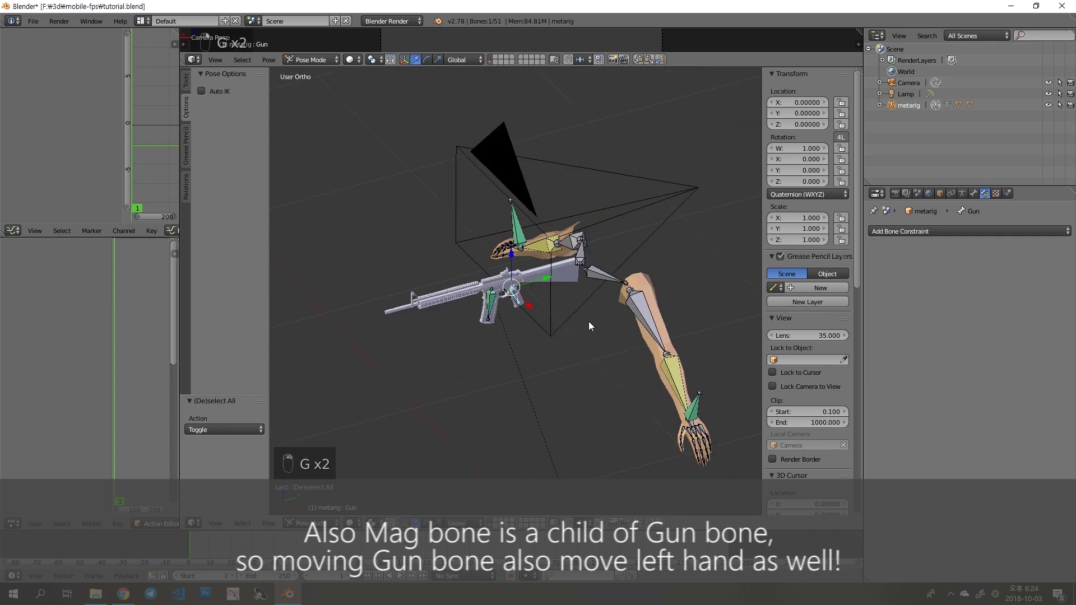
- Move the Gun bone to confirm both hands follow, clear its location with Alt+G and hide the sidebar
key(g)
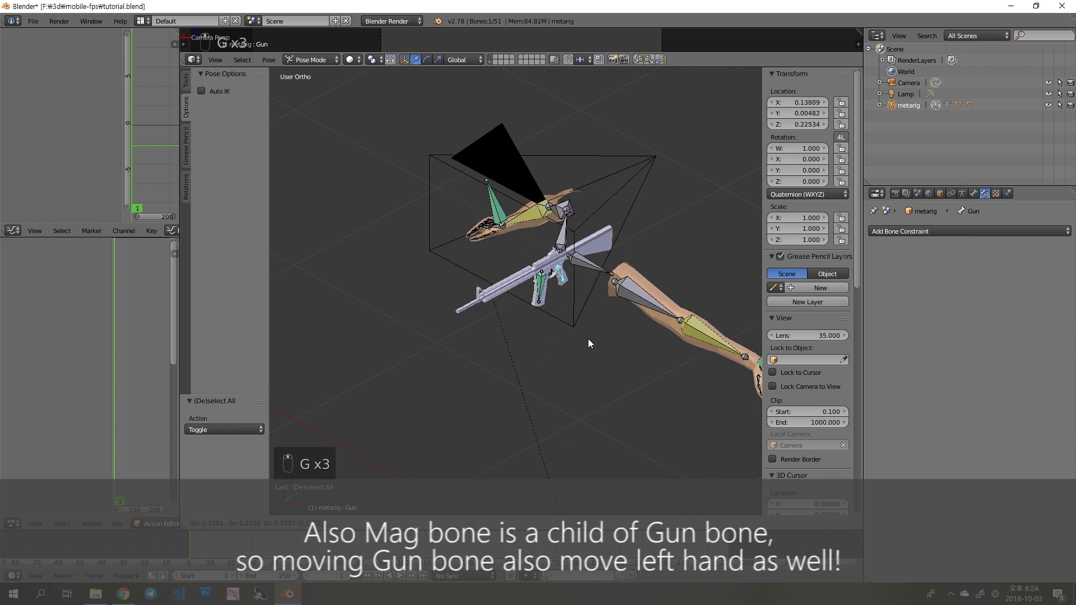
drag(530, 346, 570, 345)
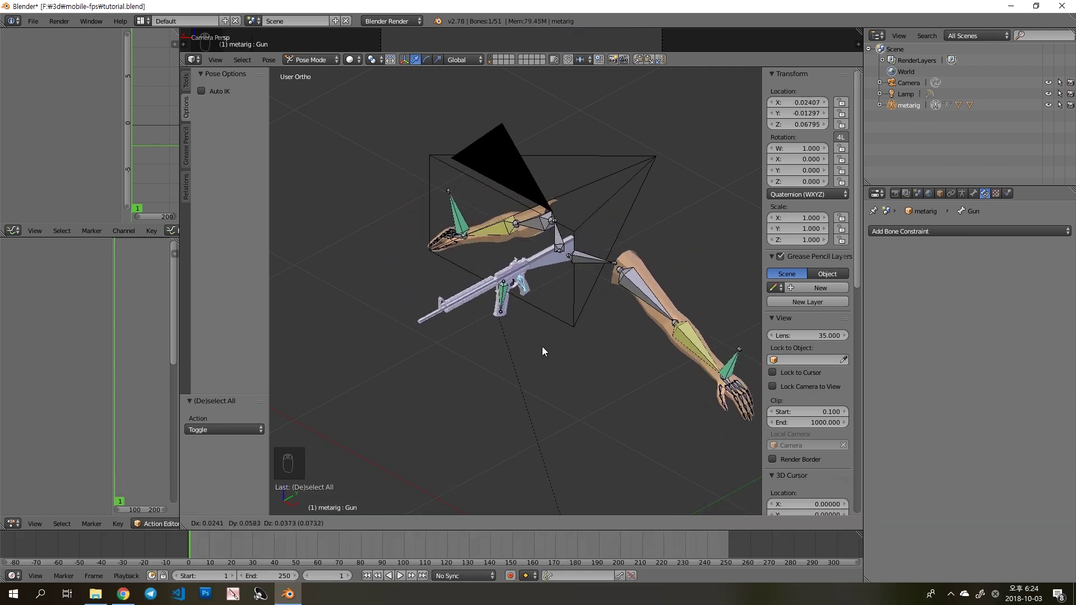
key(a)
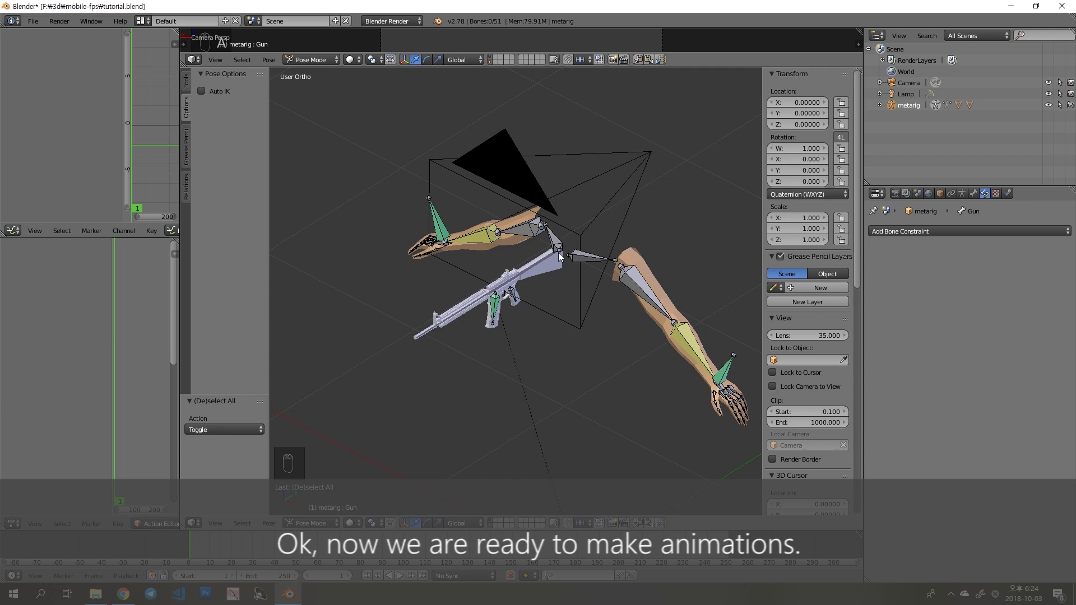
key(ctrl+s)
key(n)
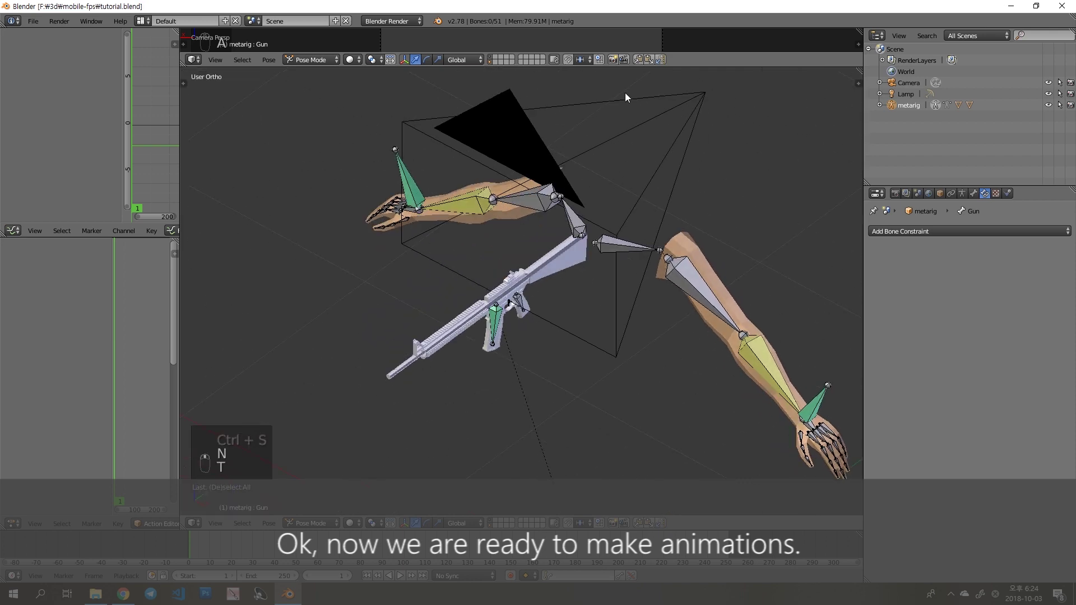
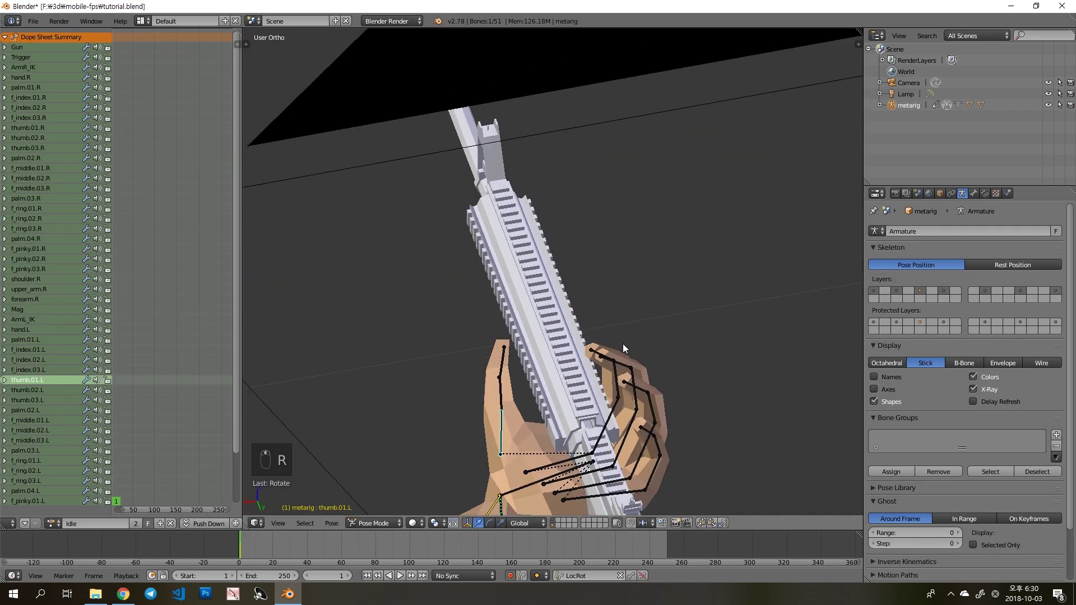
- Rotate and move the left-hand finger bones so they wrap around the rifle's handguard
key(r)
key(g)
key(g)
key(r)
key(r)
key(r)
key(r)
key(ctrl+z)
key(ctrl+z)
key(r)
key(ctrl+z)
key(r)
key(r)
key(r)
key(r)
key(r)
key(r)
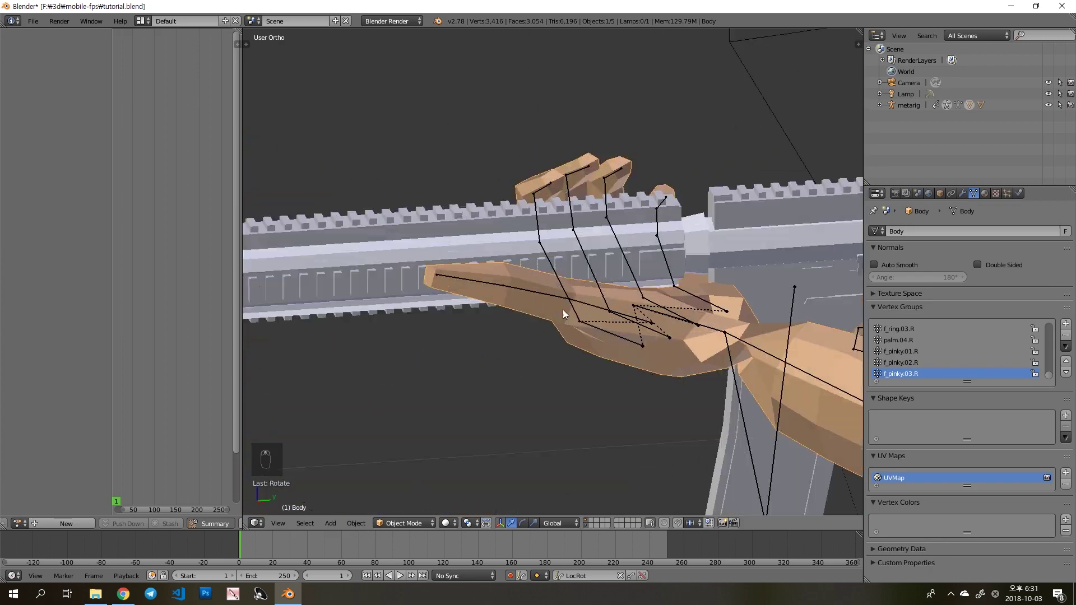
key(r)
key(r)
- Refine the remaining finger rotations, undoing misplaced ones, until the grip pose reads correctly
key(a)
key(r)
key(r)
key(ctrl+z)
key(ctrl+z)
key(r)
key(a)
key(r)
key(r)
key(a)
- Split the 3D Viewport horizontally and set the upper area to Numpad 0 camera view
middle_click(282, 247)
key(KP_0)
key(KP_6)
key(KP_3)
key(KP_7)
- With Lock Camera to View enabled, move and rotate the camera toward the arms holding the gun
key(g)
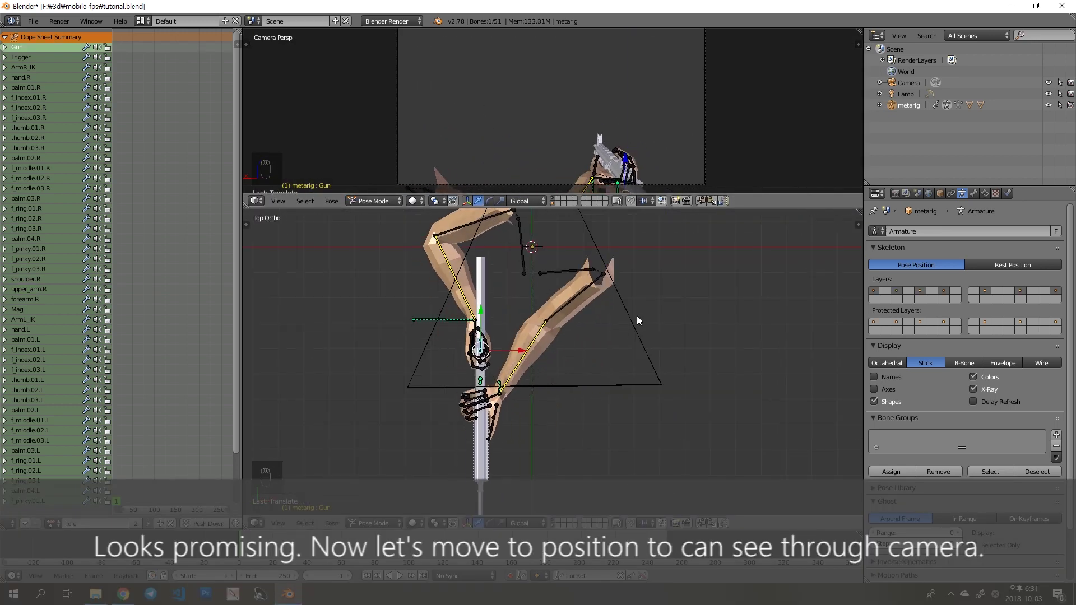
key(g)
key(g)
key(g)
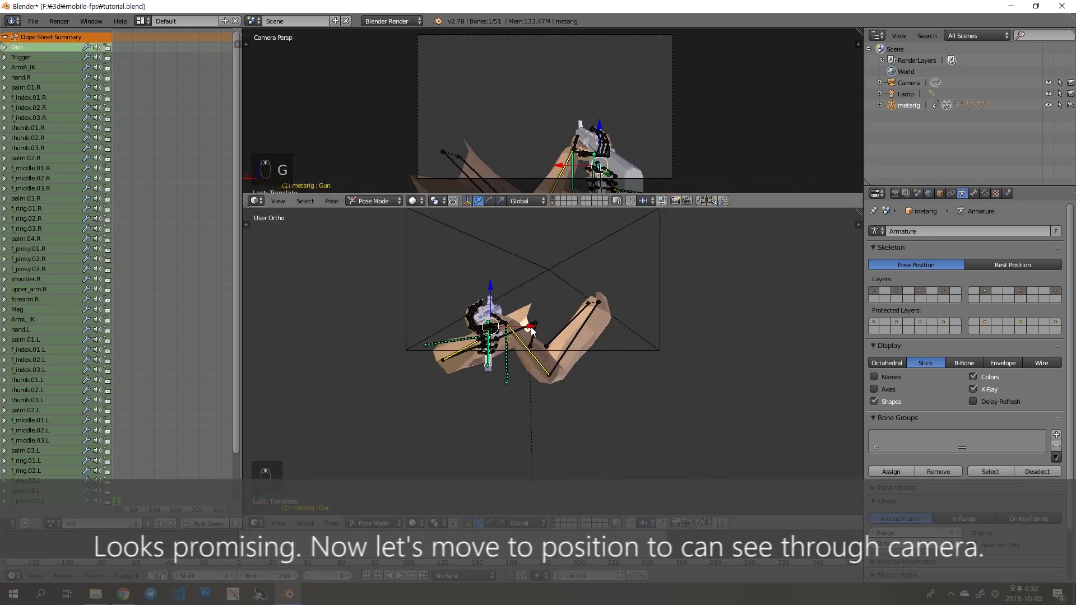
key(KP_7)
key(g)
key(KP_3)
key(g)
key(g)
key(KP_7)
key(r)
key(r)
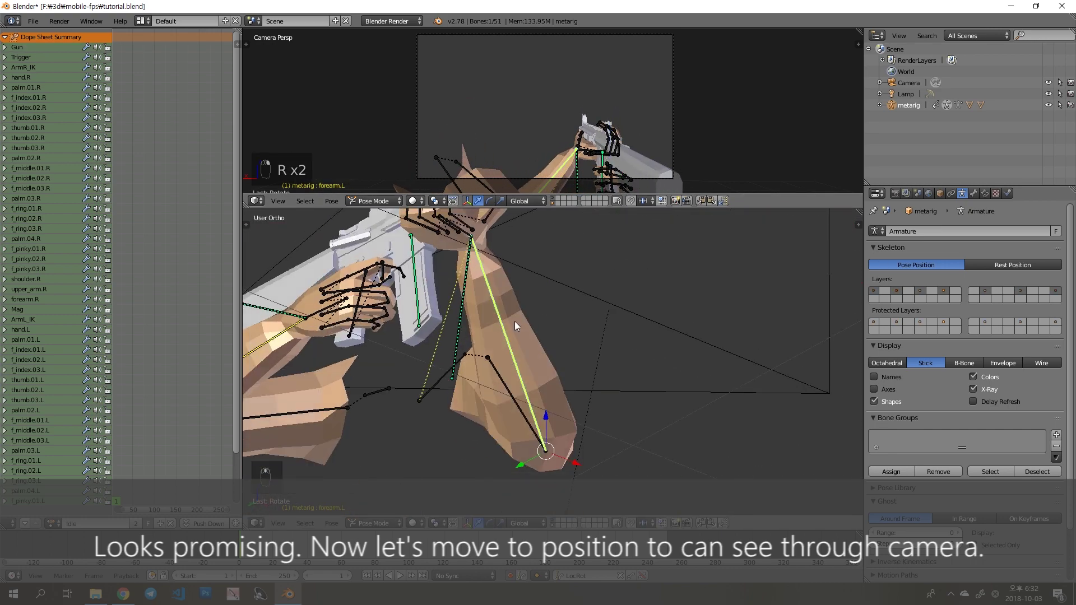
key(r)
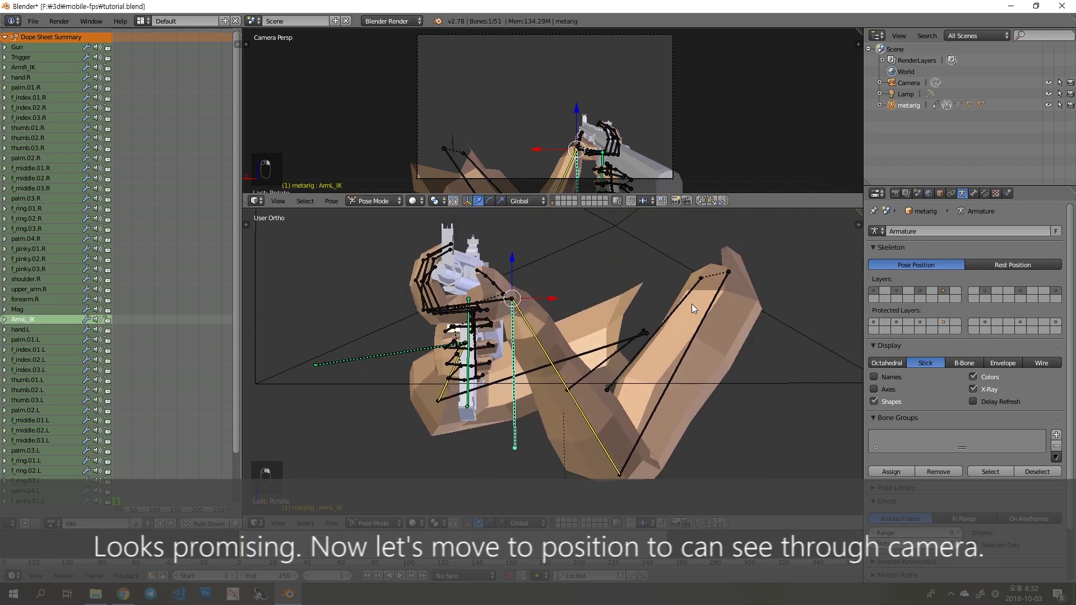
key(r)
key(r)
key(g)
key(g)
key(r)
key(g)
key(KP_5)
- Fine-tune the camera until both hands gripping the rifle are framed, then show the 1920×1080 30 fps render settings
key(g)
key(ctrl+z)
key(g)
key(g)
key(r)
key(r)
key(r)
key(r)
key(r)
key(g)
key(ctrl+z)
key(r)
key(r)
key(r)
key(r)
key(r)
key(r)
key(a)
key(g)
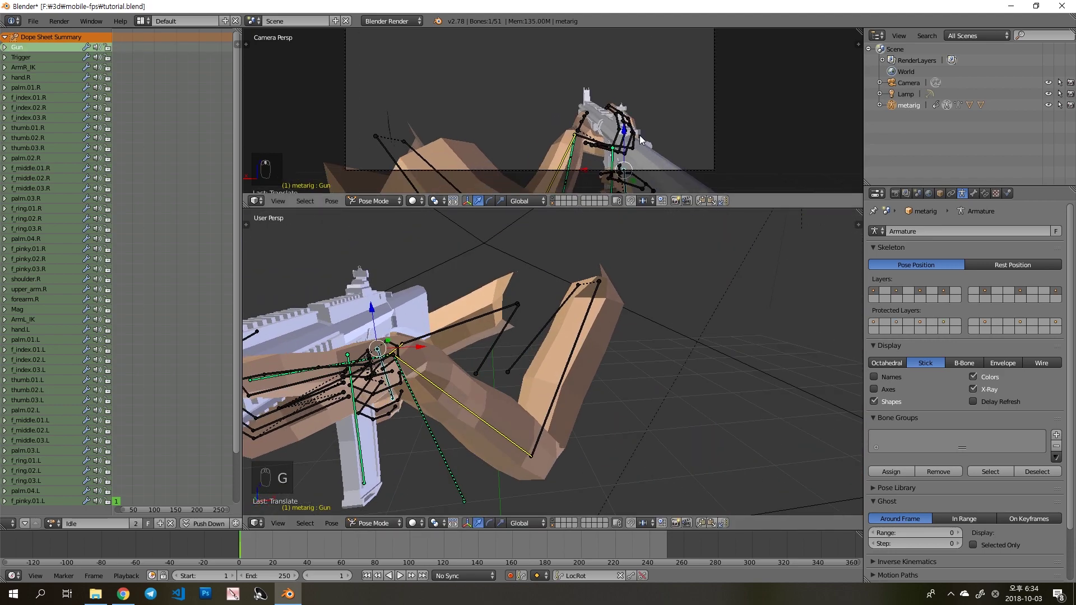
key(KP_7)
- Frame the arms and gun through the camera, undoing a stray move and orbiting the view
key(g)
key(a)
key(a)
key(a)
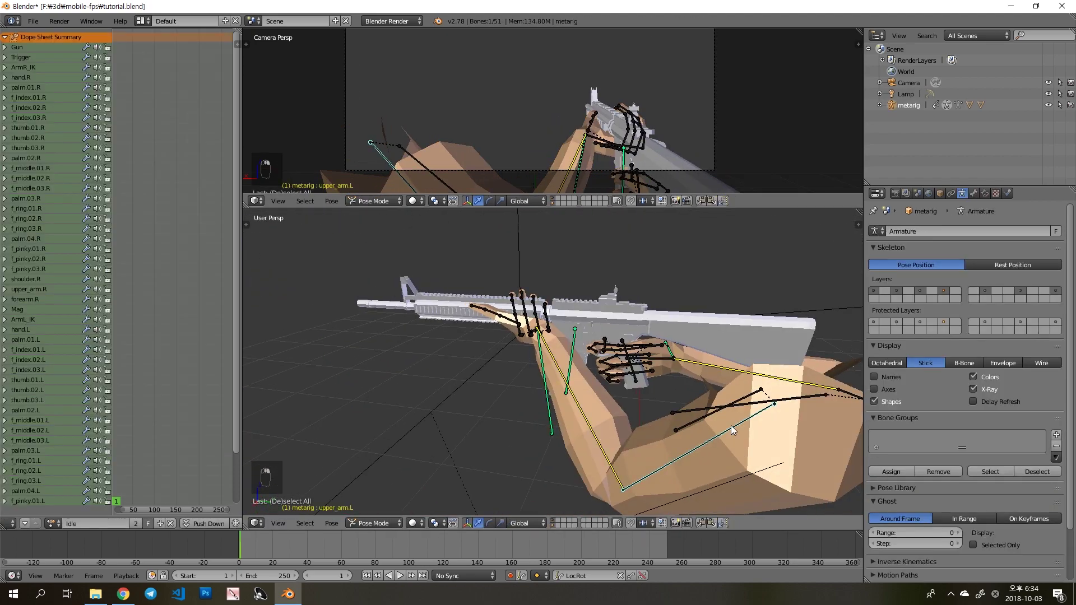
key(r)
key(r)
key(a)
key(a)
key(a)
key(a)
key(n)
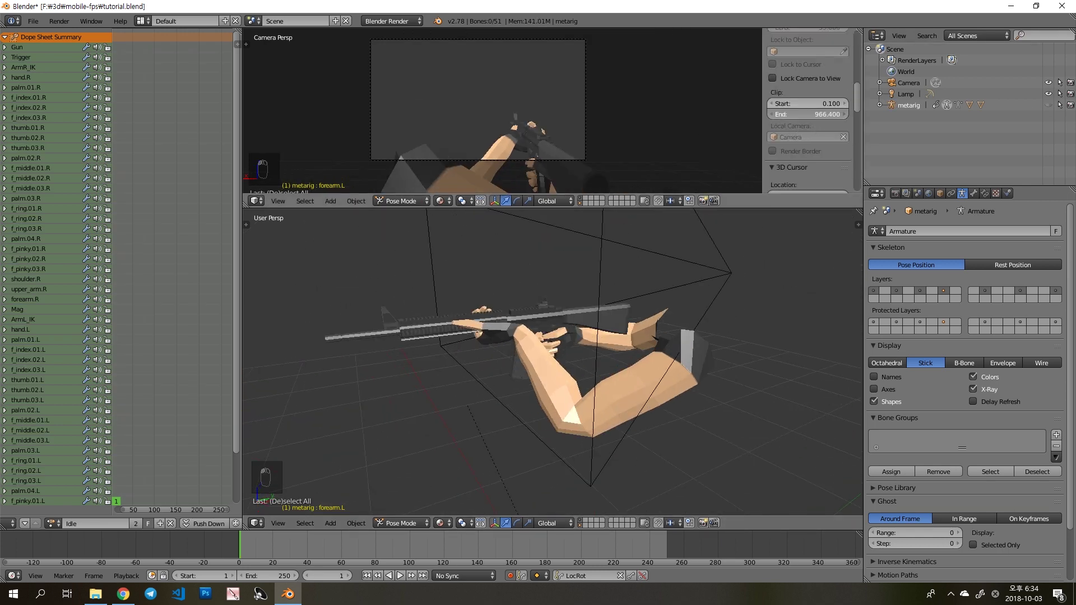
key(n)
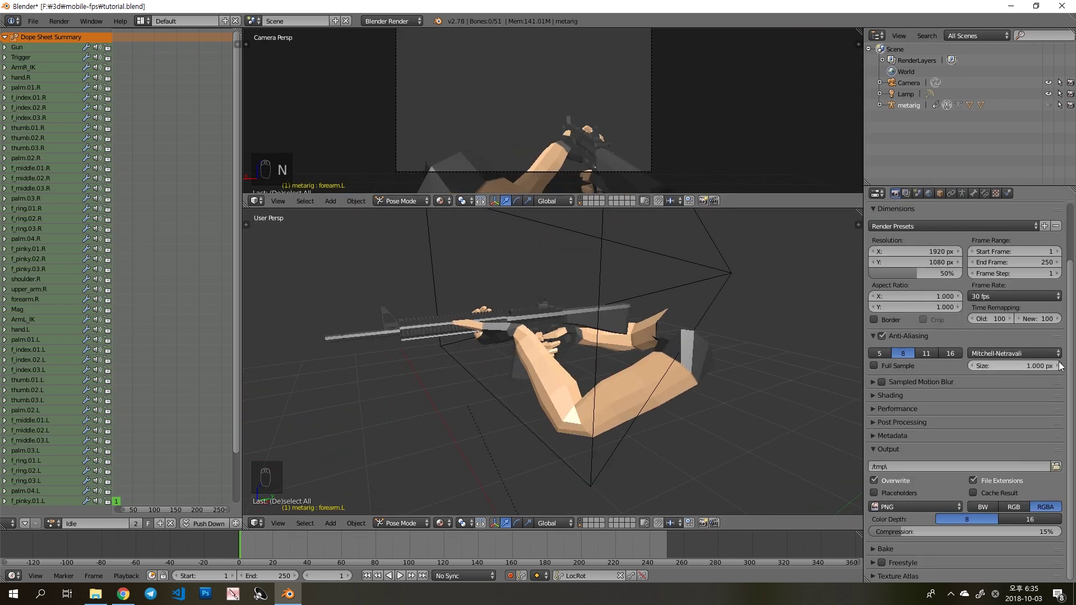
key(m)
key(Escape)
key(ctrl+z)
middle_click(500, 315)
- Grab and rotate ArmL_IK into place around the gun, checking from top and side views
key(g)
key(g)
key(g)
key(KP_7)
key(r)
key(KP_3)
key(g)
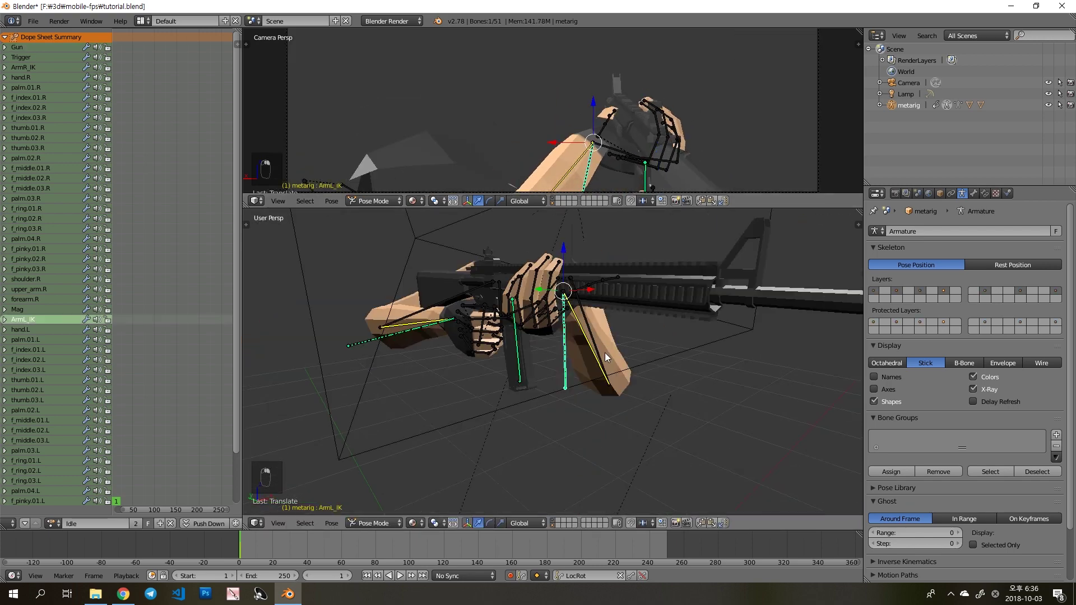
key(r)
- Fine-tune the left arm's position and rotation around the gun for the Idle pose
key(g)
key(g)
key(g)
key(g)
key(a)
key(r)
key(r)
key(a)
key(r)
key(r)
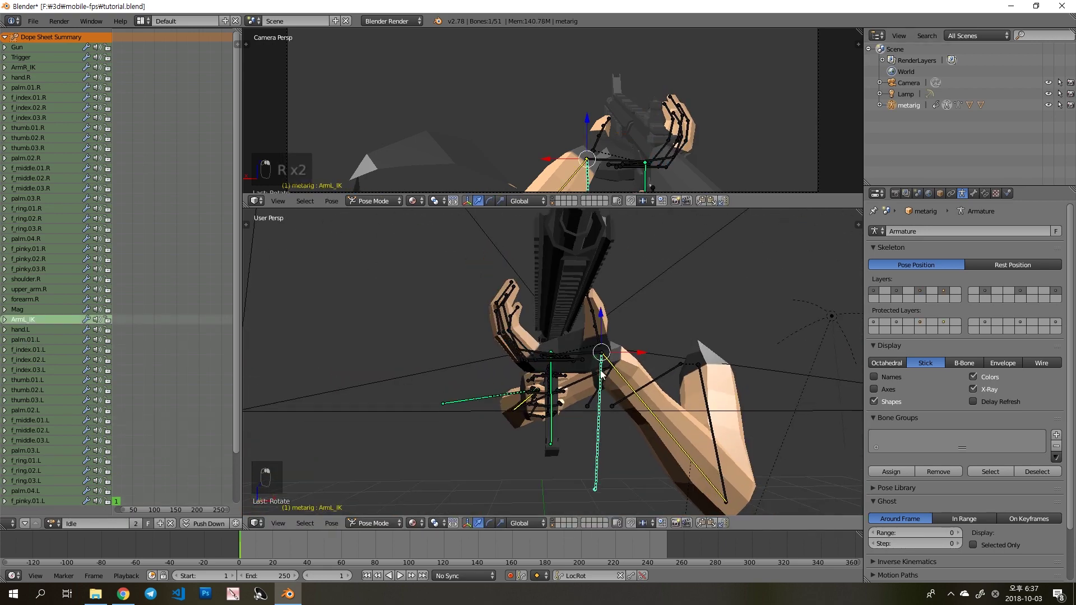
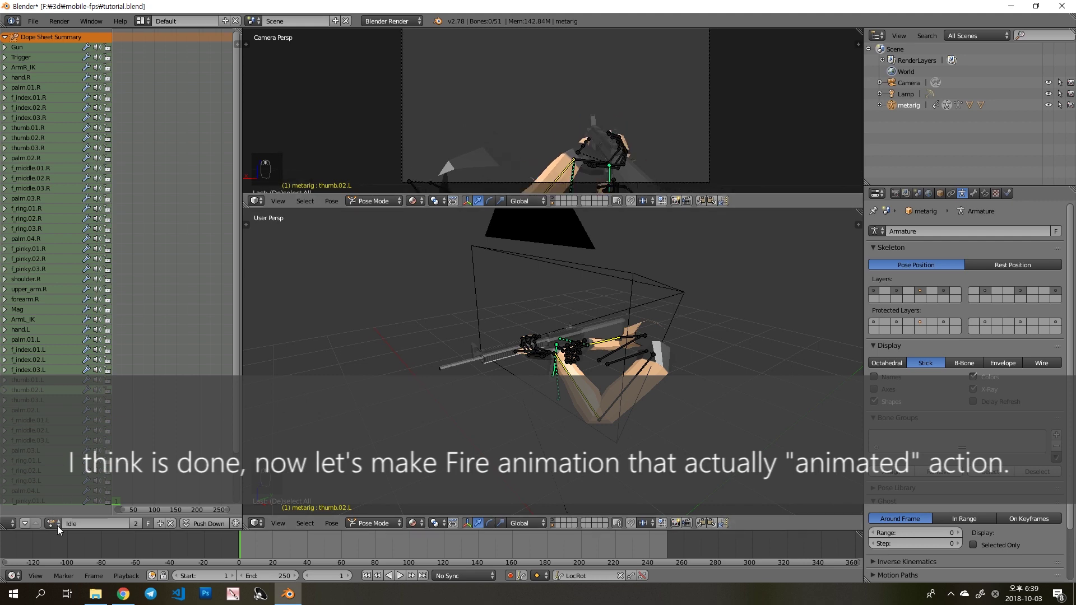
- Box-select all bones so the new Fire action gets LocRot keys on every bone
drag(162, 531, 852, 259)
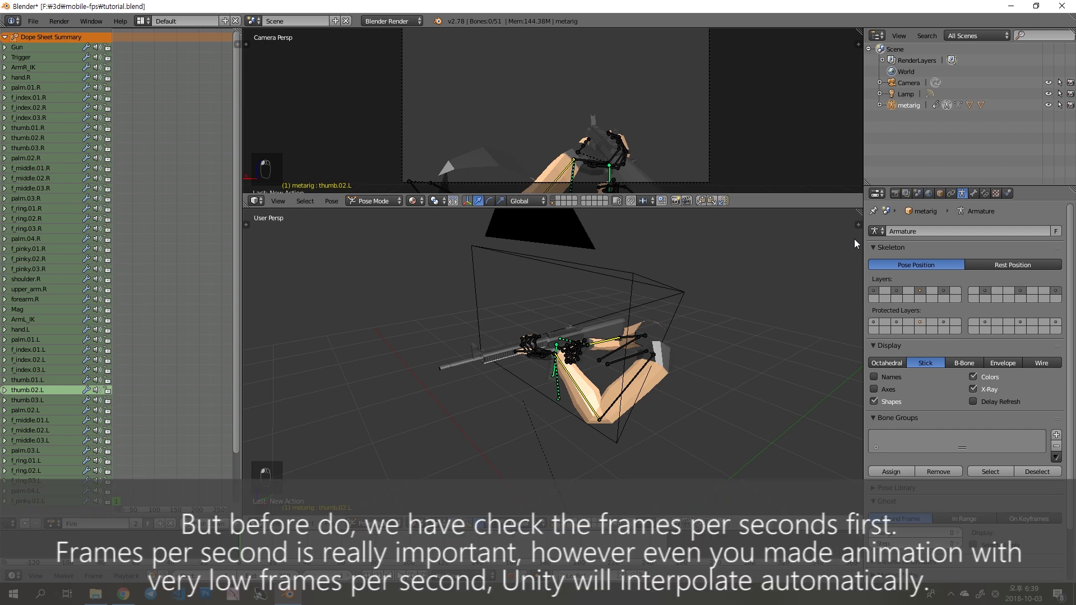
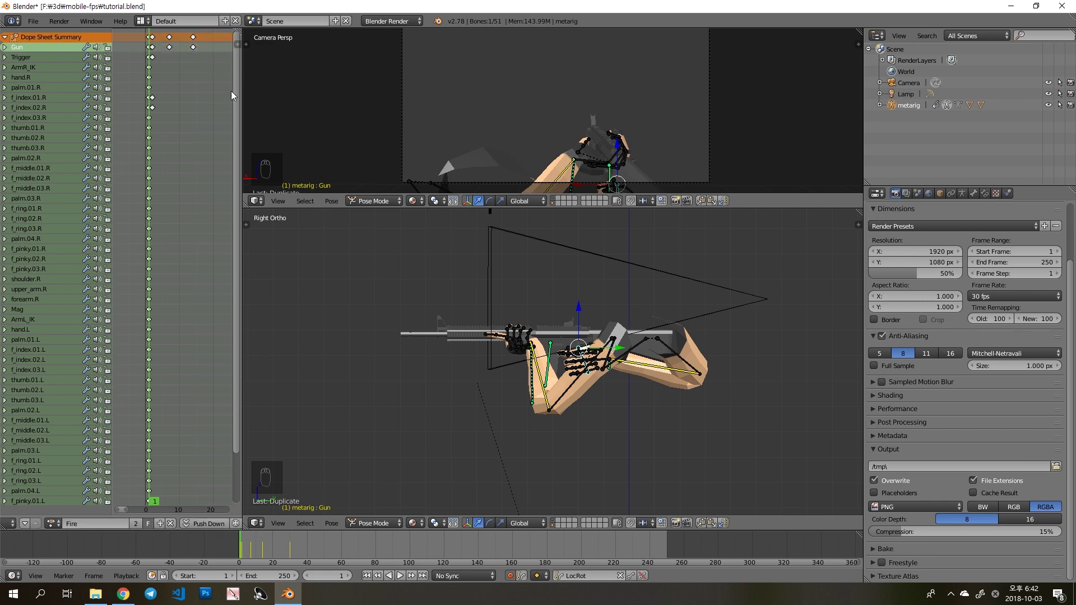
- Rotate the right index finger onto the trigger and keyframe the squeeze pose in the Fire action
drag(294, 553, 255, 553)
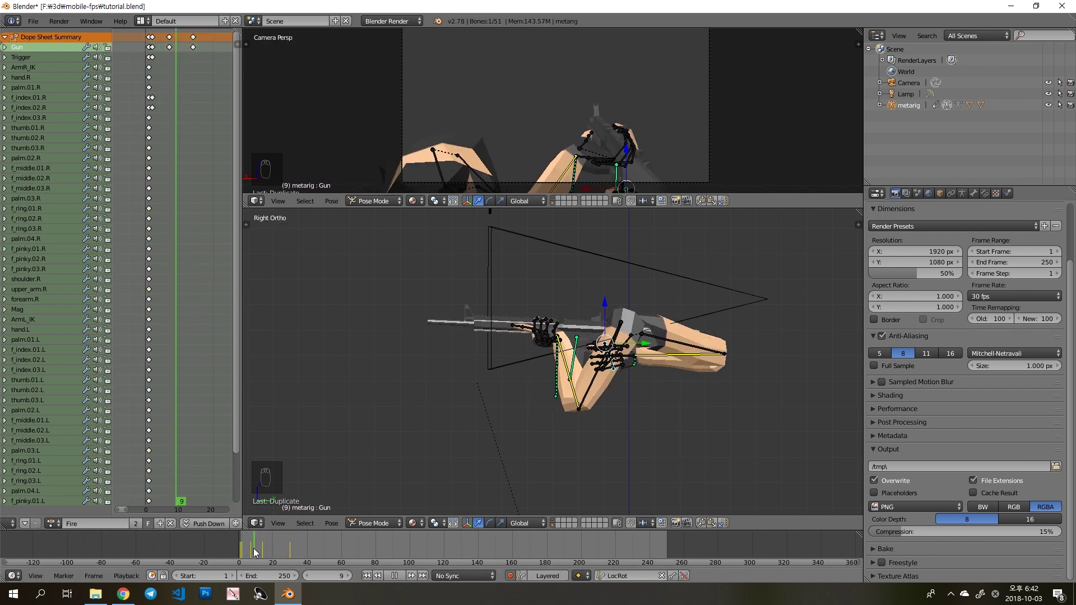
key(r)
key(g)
drag(268, 549, 268, 551)
drag(403, 577, 255, 549)
key(a)
key(g)
key(ctrl+z)
key(ctrl+z)
key(a)
key(ctrl+c)
key(i)
- Keyframe the Trigger bone's pull and the finger pose at later frames, then save the blend file
click(287, 555)
key(ctrl+v)
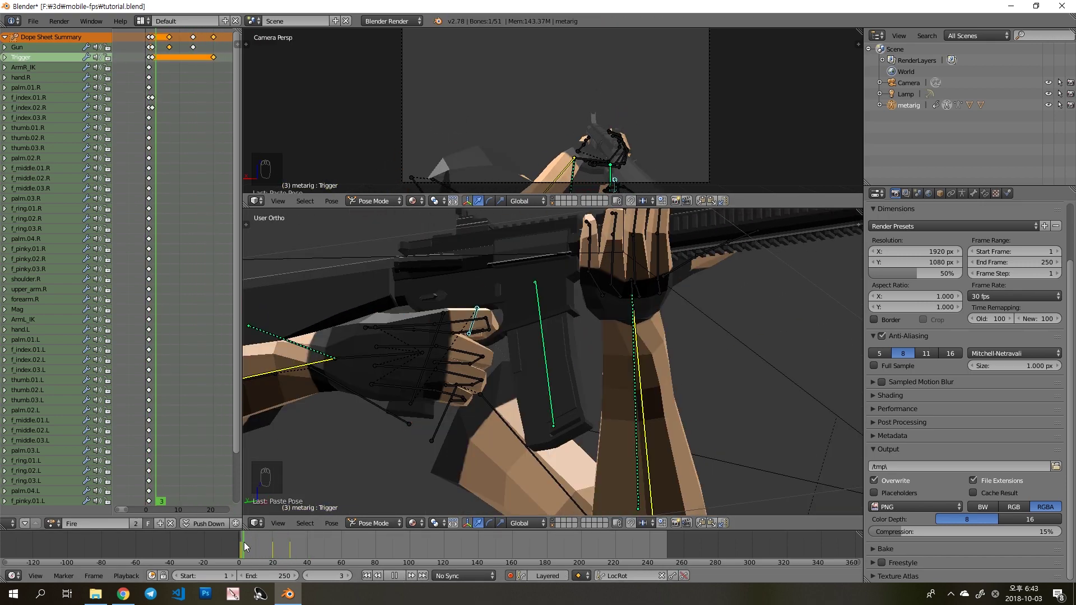
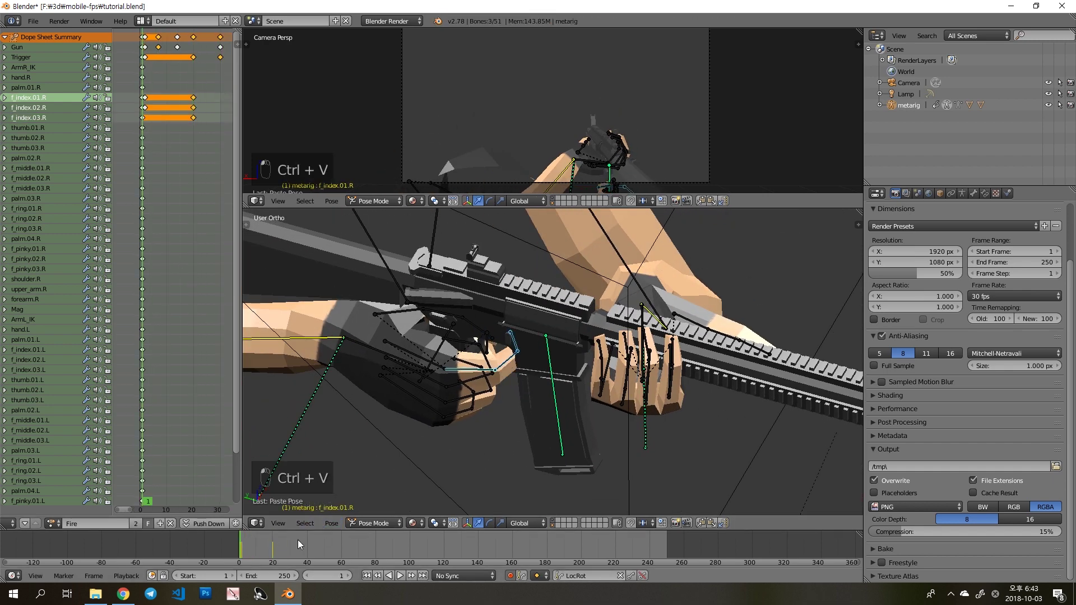
key(ctrl+c)
key(ctrl+v)
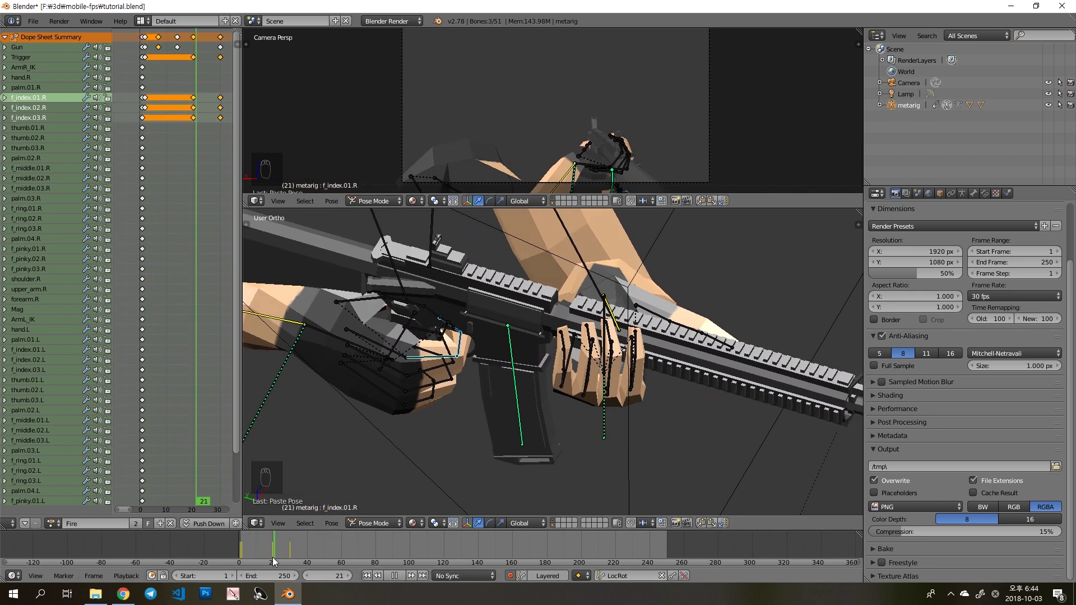
drag(367, 583, 400, 583)
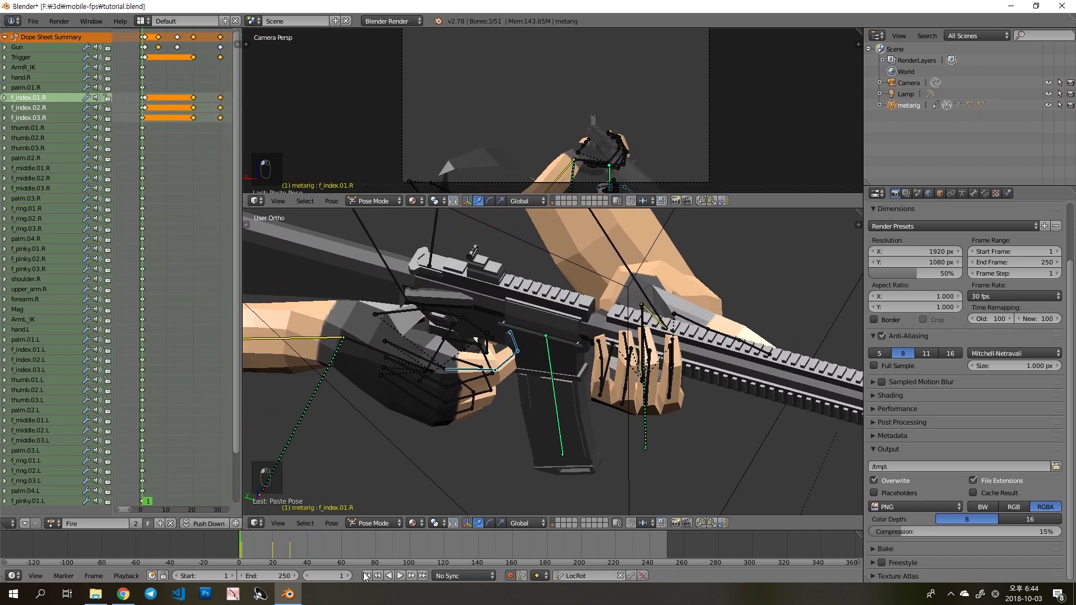
drag(606, 388, 480, 357)
key(a)
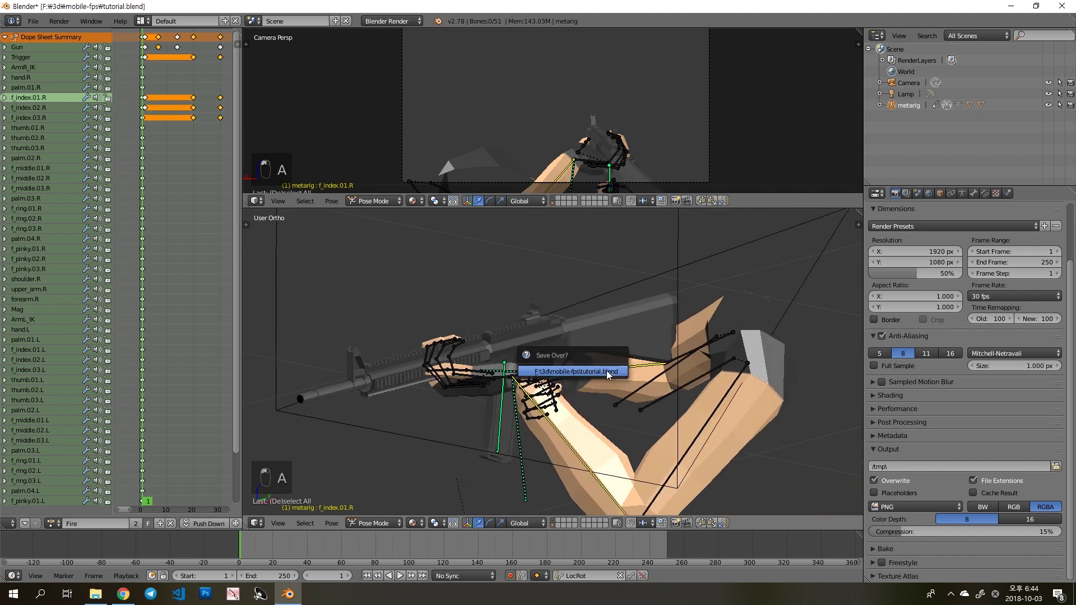
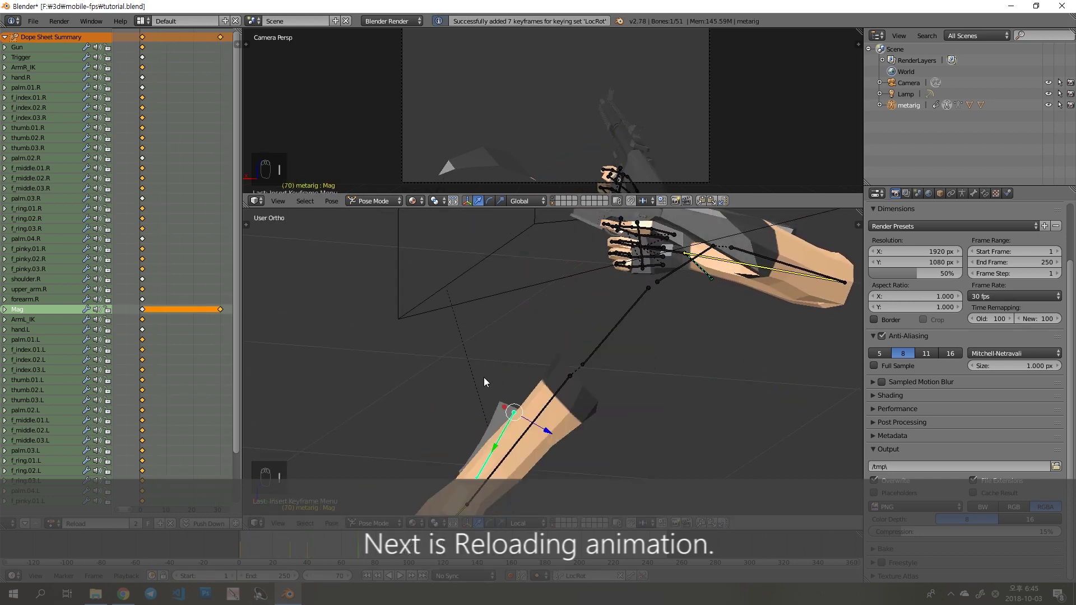
- Select the Mag bone and grab and rotate it into its starting Reload pose
click(398, 475)
key(g)
key(r)
key(g)
key(r)
key(g)
key(r)
key(g)
key(r)
key(r)
key(r)
key(r)
key(r)
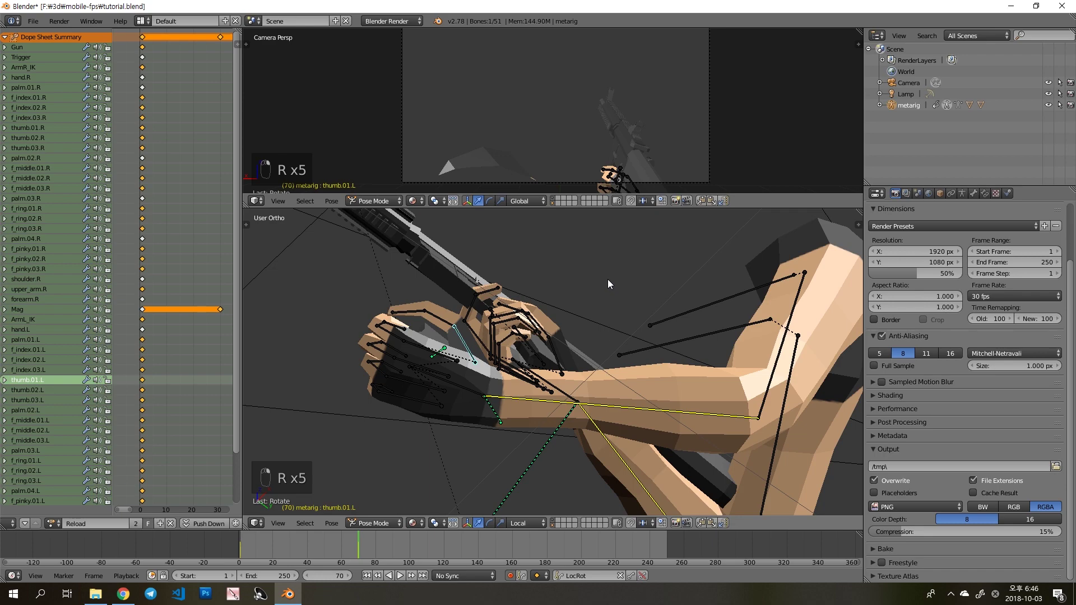
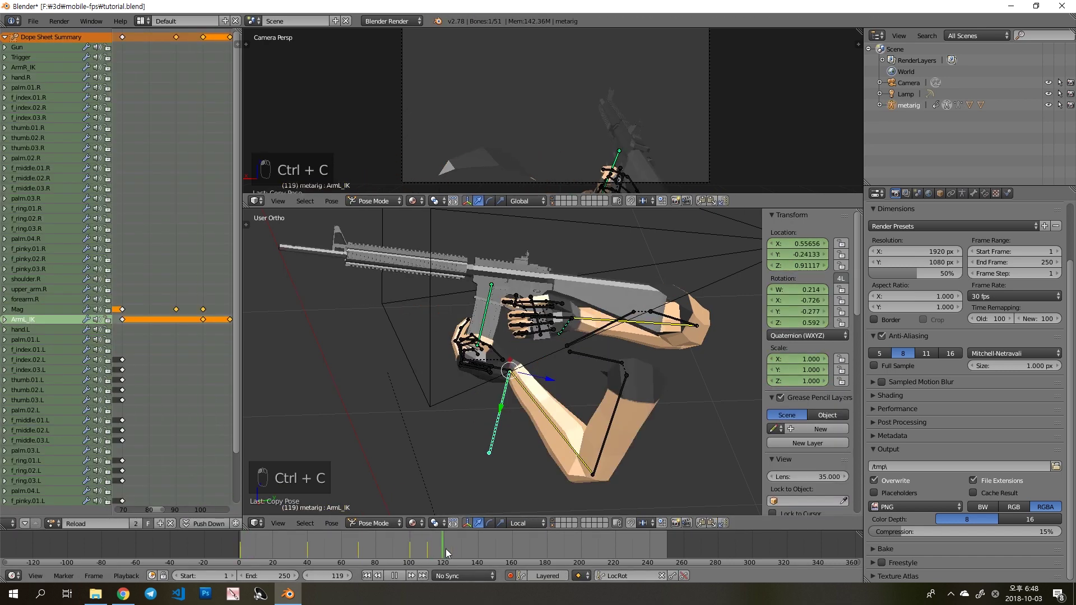
- Box-select the Mag, ArmL_IK and left-hand bones and copy their reloading pose
key(ctrl+v)
key(b)
key(a)
key(b)
drag(506, 268, 436, 544)
key(ctrl+c)
click(383, 549)
- Insert later keyframes for the left hand's reload motion and paste the copied pose
key(ctrl+c)
key(i)
key(a)
key(ctrl+z)
key(ctrl+c)
key(ctrl+v)
key(a)
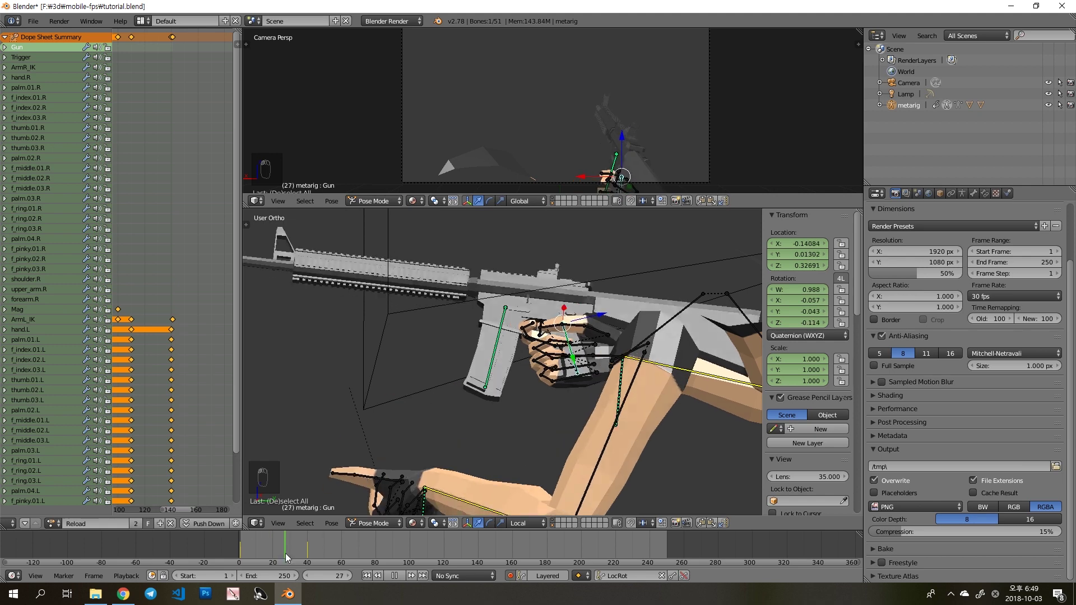
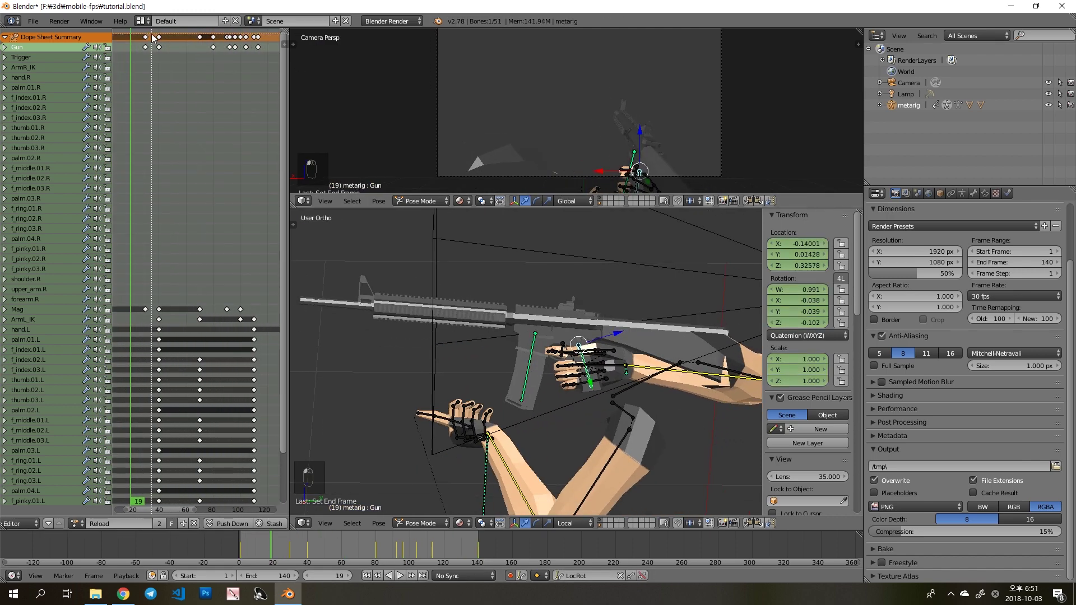
- Box-select the later Reload keyframes in the Action Editor and move them earlier
key(a)
key(b)
key(g)
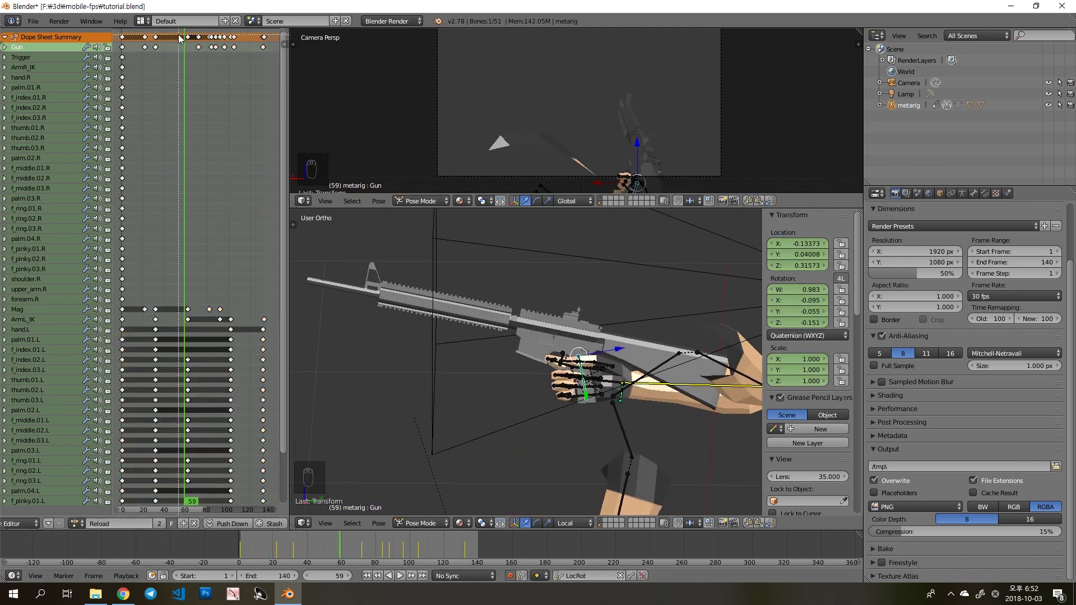
key(a)
key(b)
key(g)
key(a)
key(a)
key(b)
key(g)
key(g)
key(g)
key(a)
key(g)
key(e)
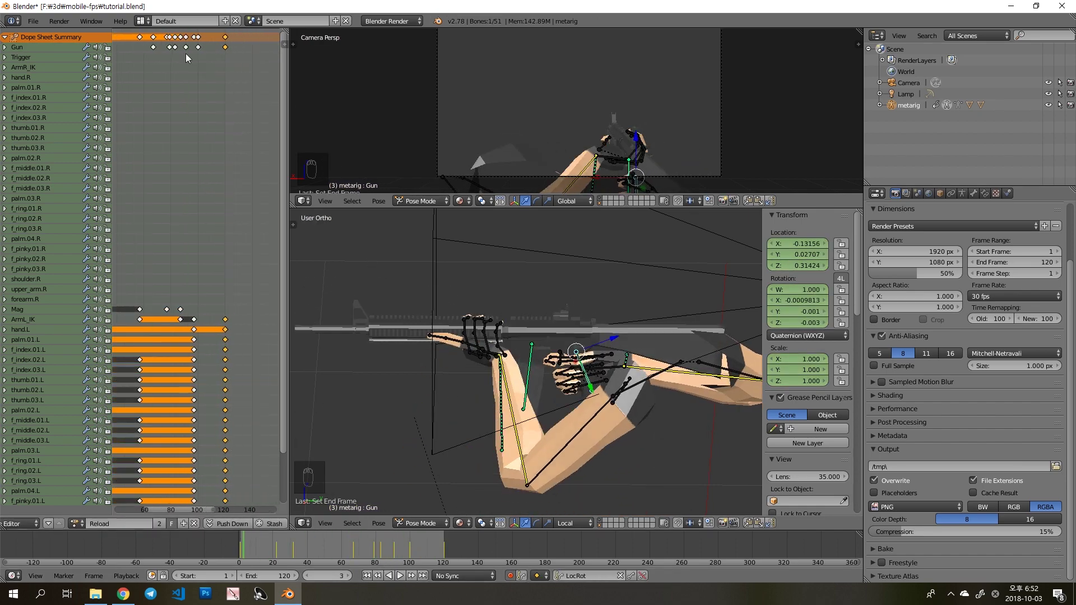
- Shift the remaining left-hand and gun keys so the Reload animation ends at frame 120
key(a)
key(b)
key(g)
key(g)
key(g)
key(a)
key(b)
key(g)
key(g)
key(a)
key(a)
key(b)
key(g)
key(a)
key(b)
key(g)
key(a)
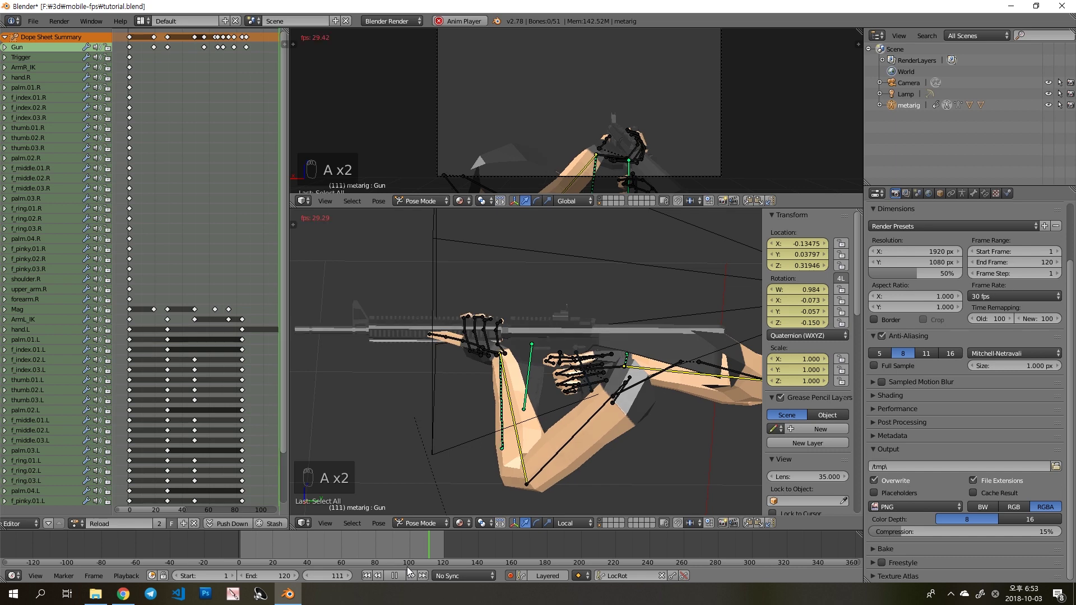